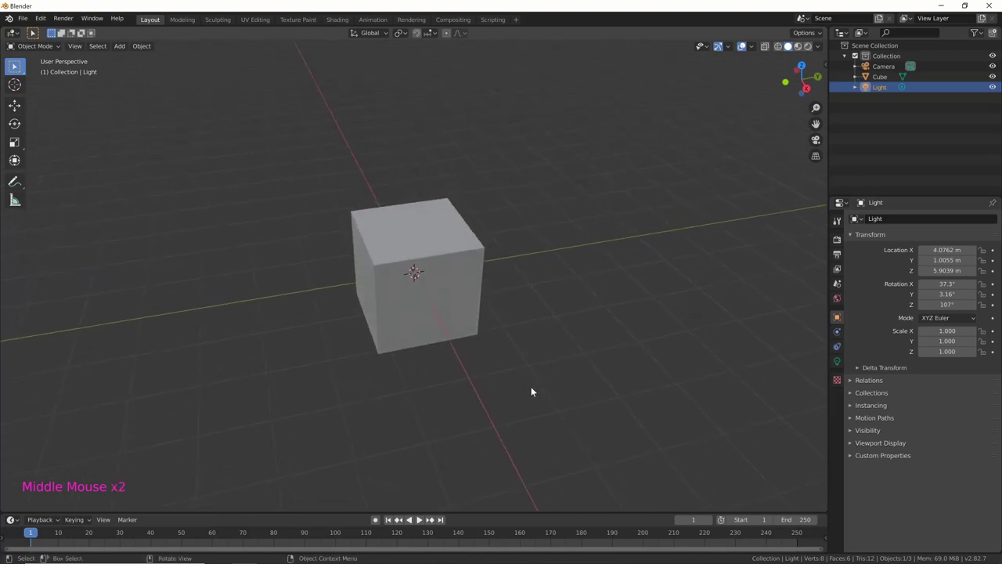
Delete the default cube, leaving only the camera and light in the scene.
key(m)
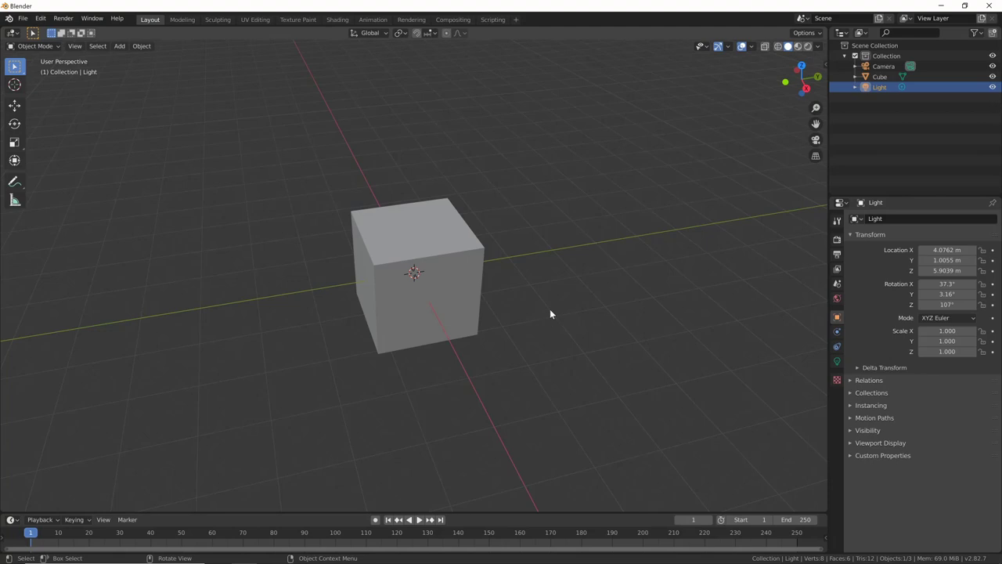
middle_click(579, 339)
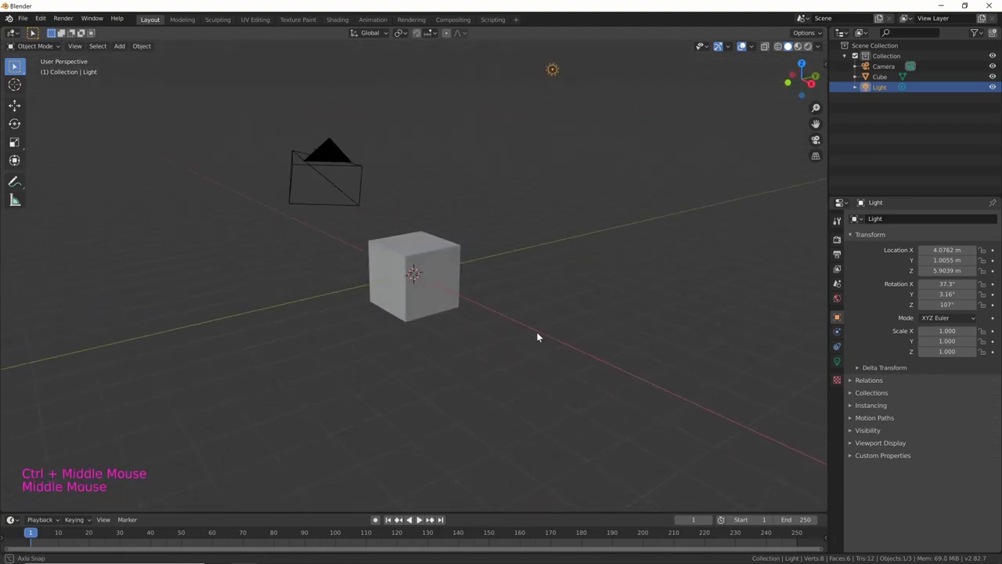
middle_click(546, 329)
middle_click(603, 346)
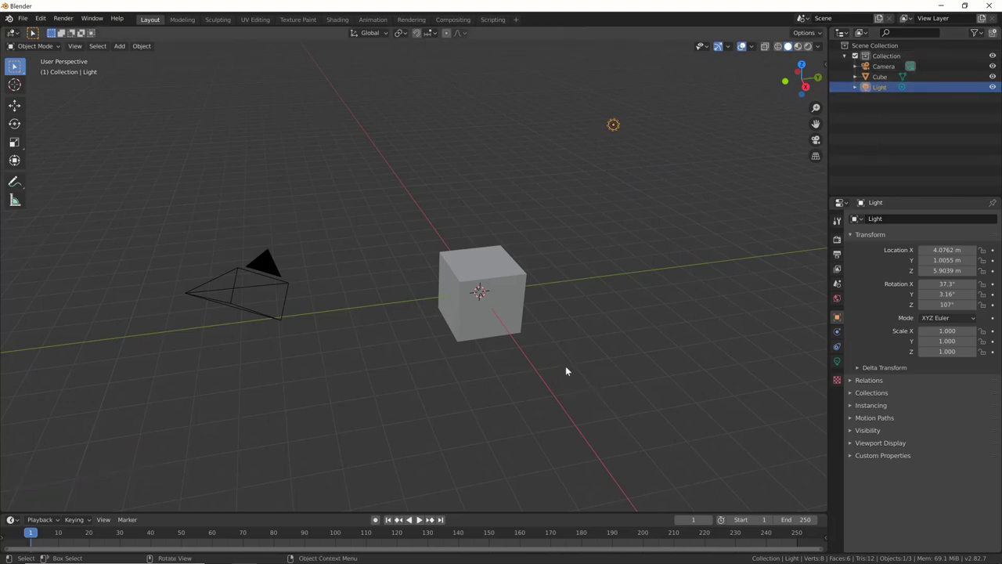
middle_click(548, 324)
middle_click(588, 296)
middle_click(530, 340)
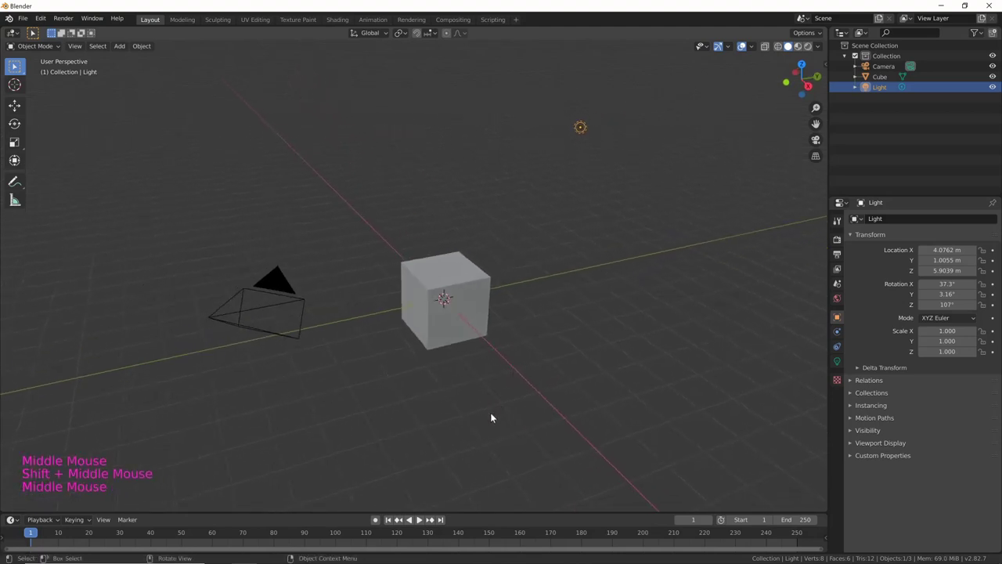
click(481, 307)
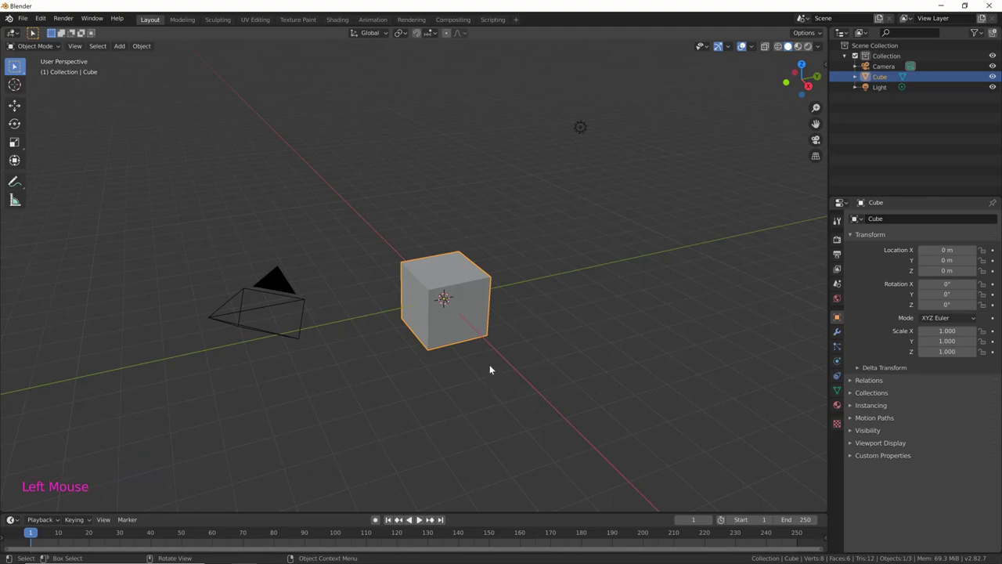
key(x)
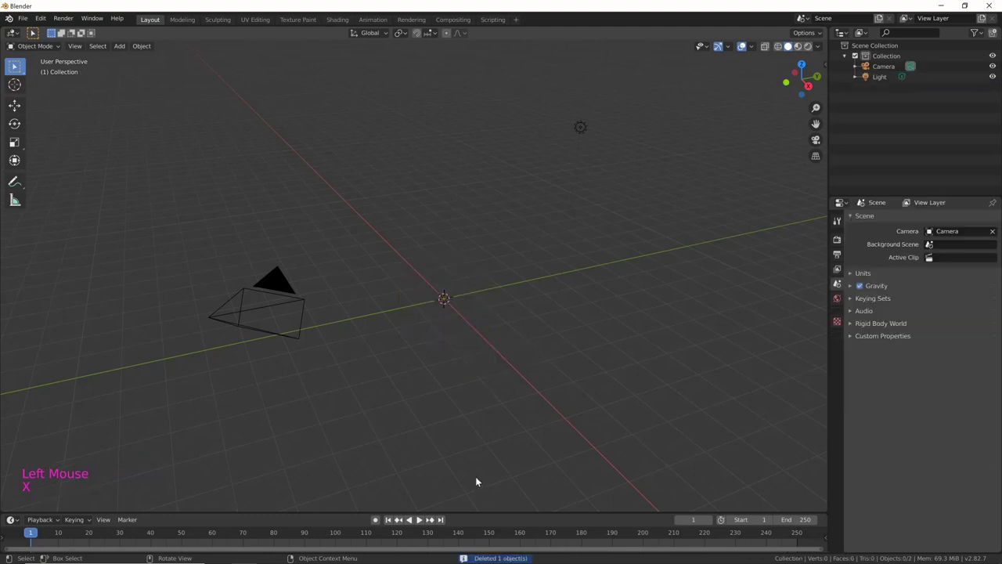
middle_click(485, 312)
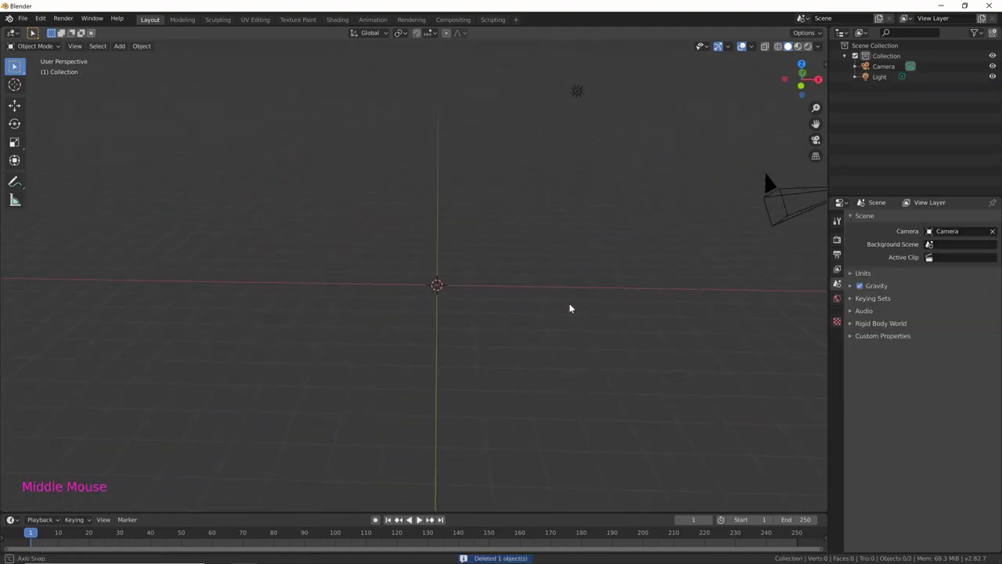
middle_click(488, 309)
middle_click(483, 328)
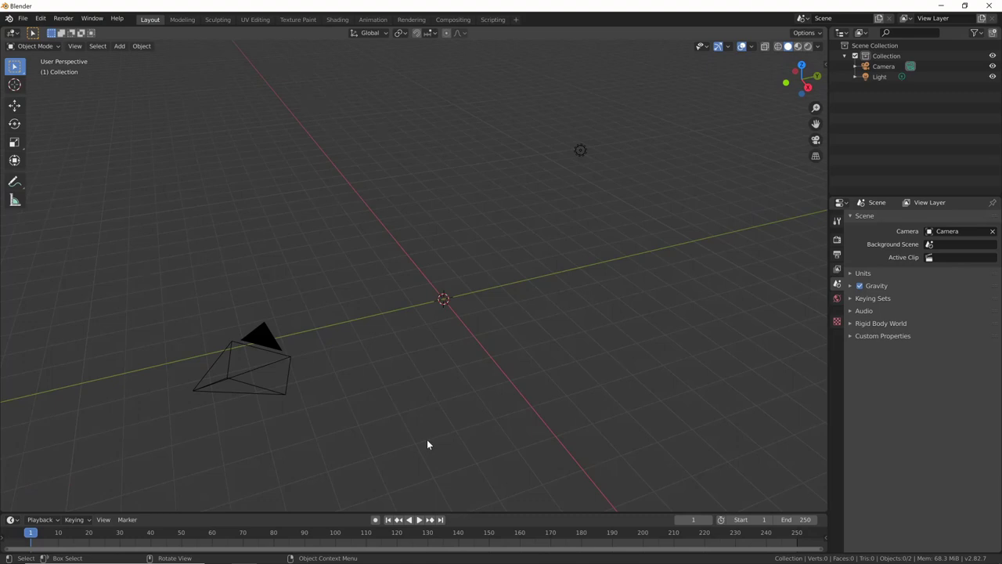
Add a blank Grease Pencil object GPencil via Shift+A and keep it at the world origin.
key(shift+a)
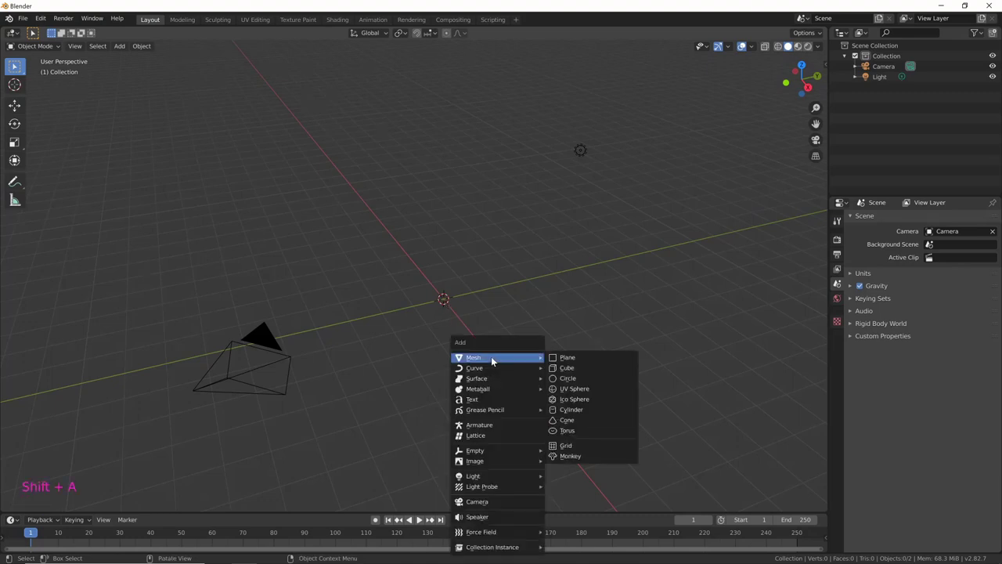
key(s)
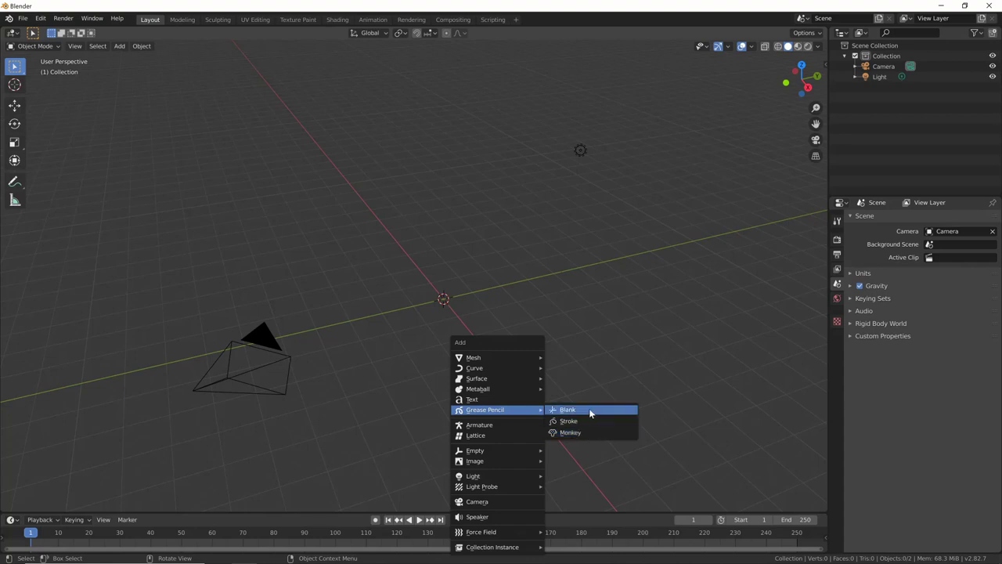
middle_click(541, 384)
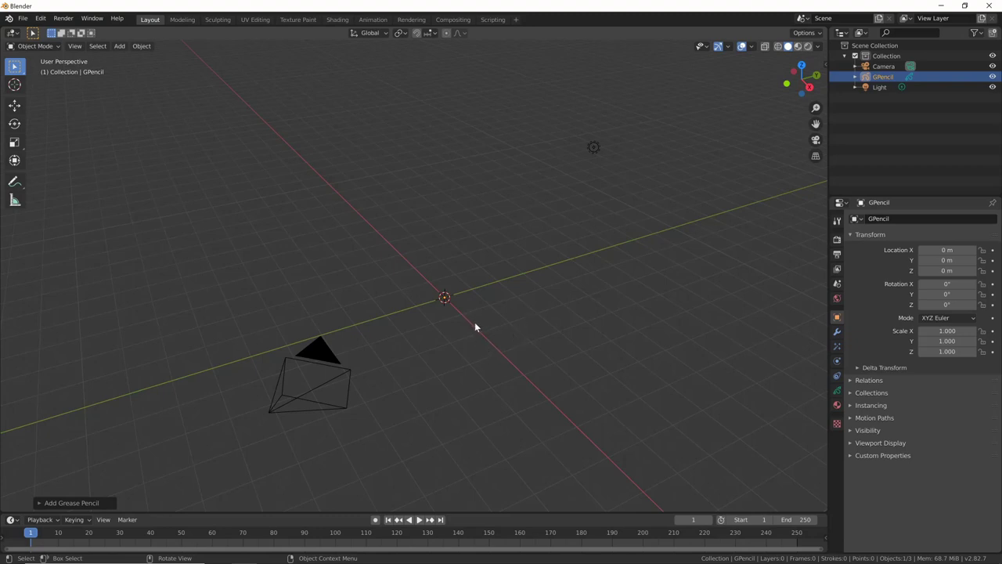
key(g)
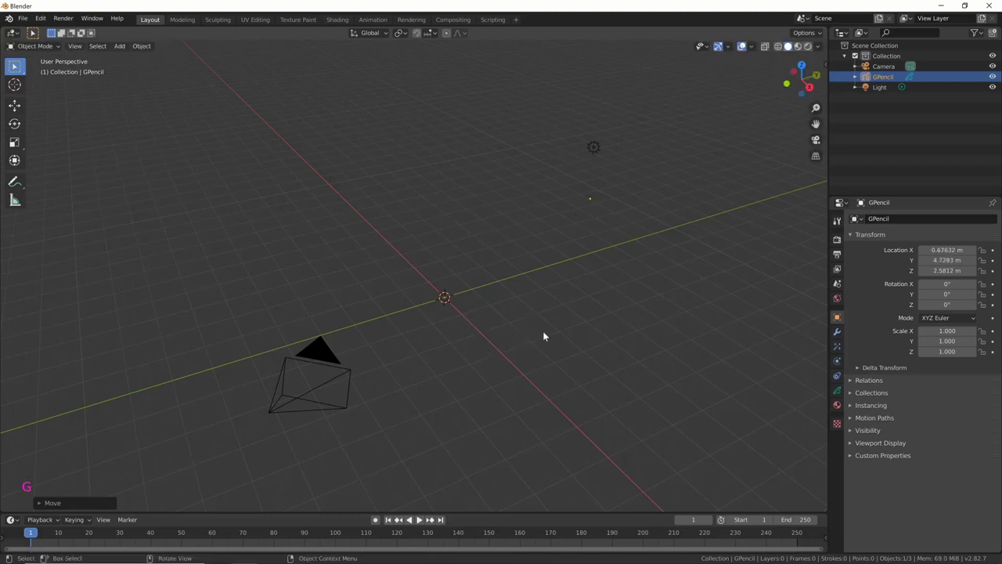
key(ctrl+z)
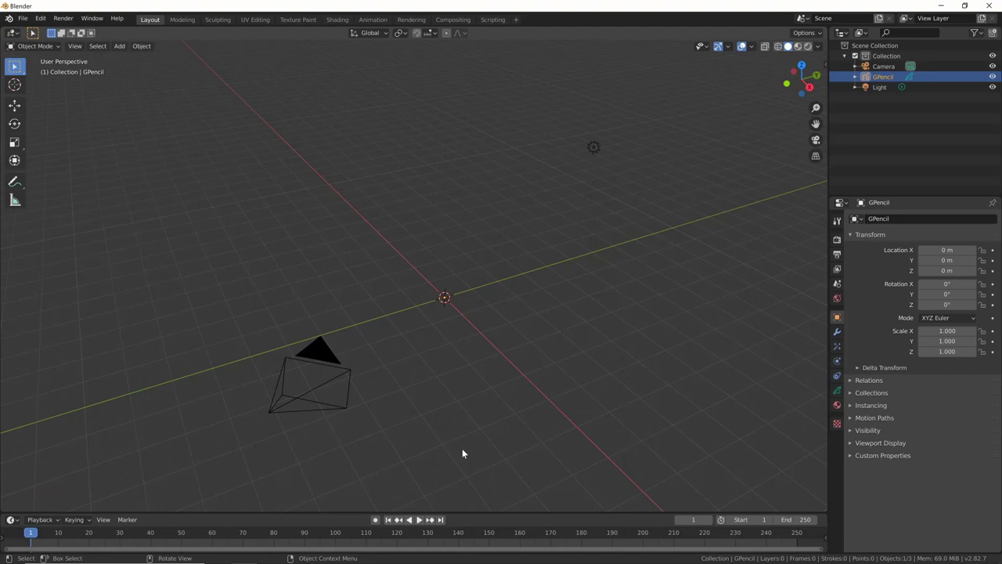
Enter Draw mode on GPencil and sketch thin grey strokes, checking them in front orthographic view.
click(61, 49)
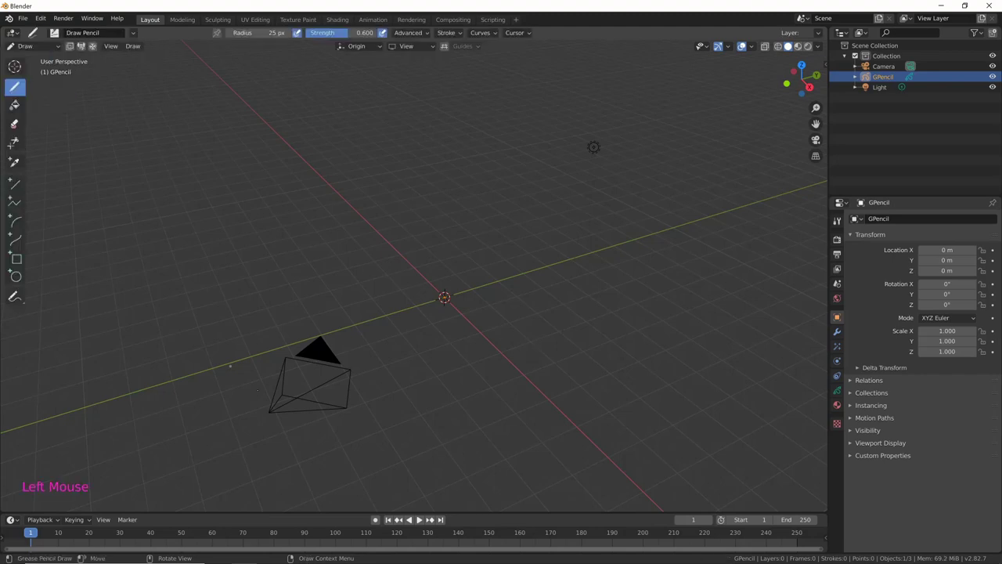
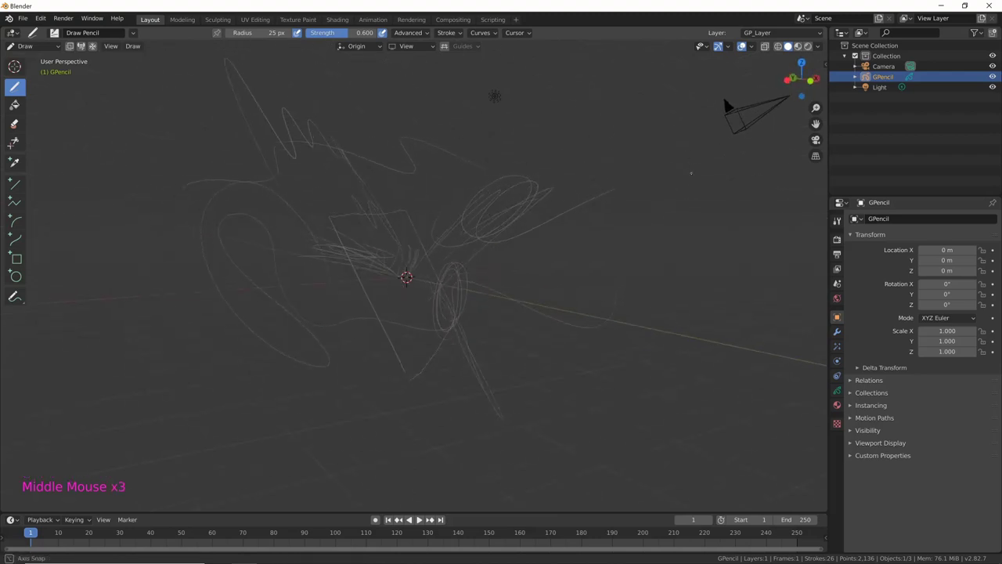
key(KP_0)
key(KP_1)
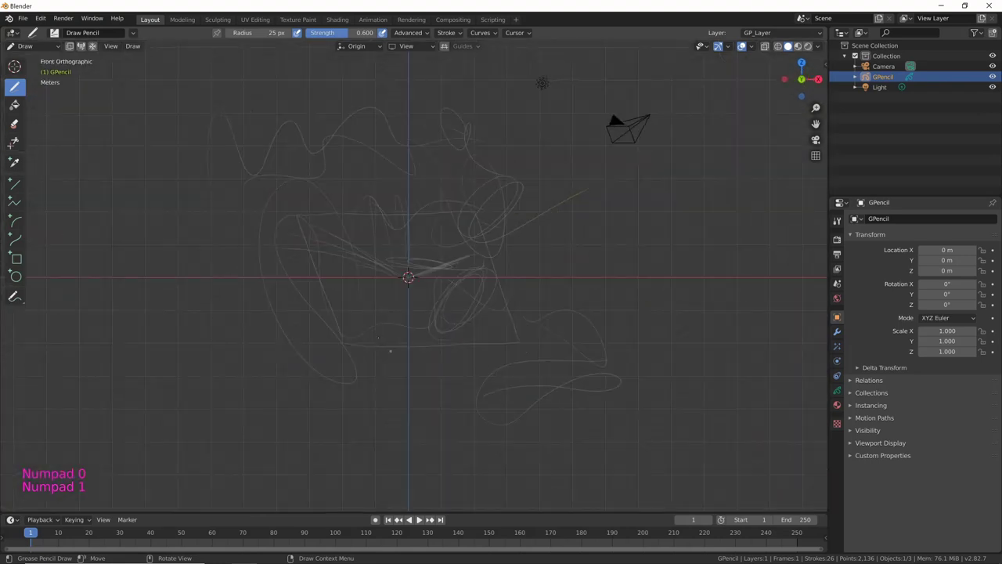
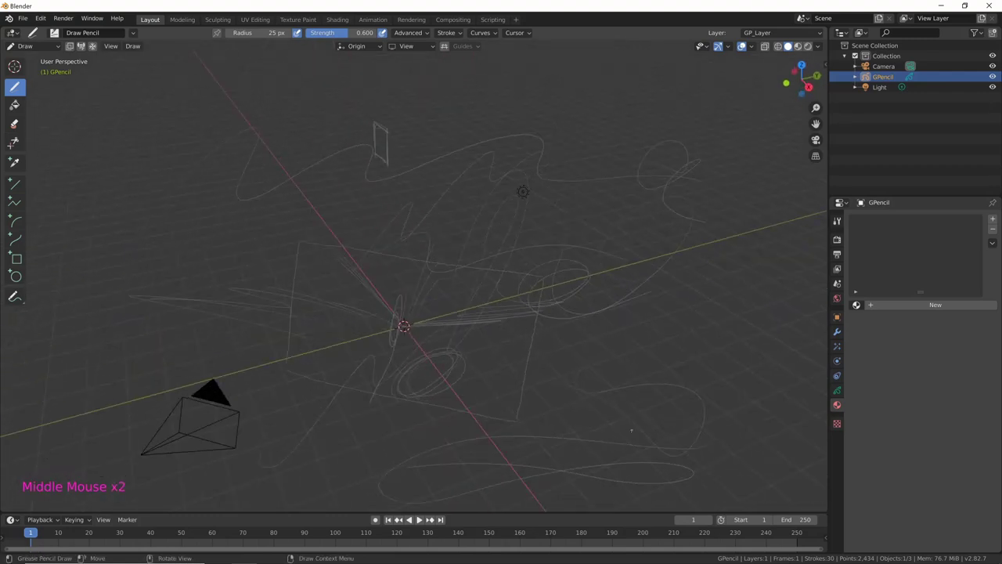
Create Material.001 with a red stroke colour and a second Material.002 with blue.
click(939, 307)
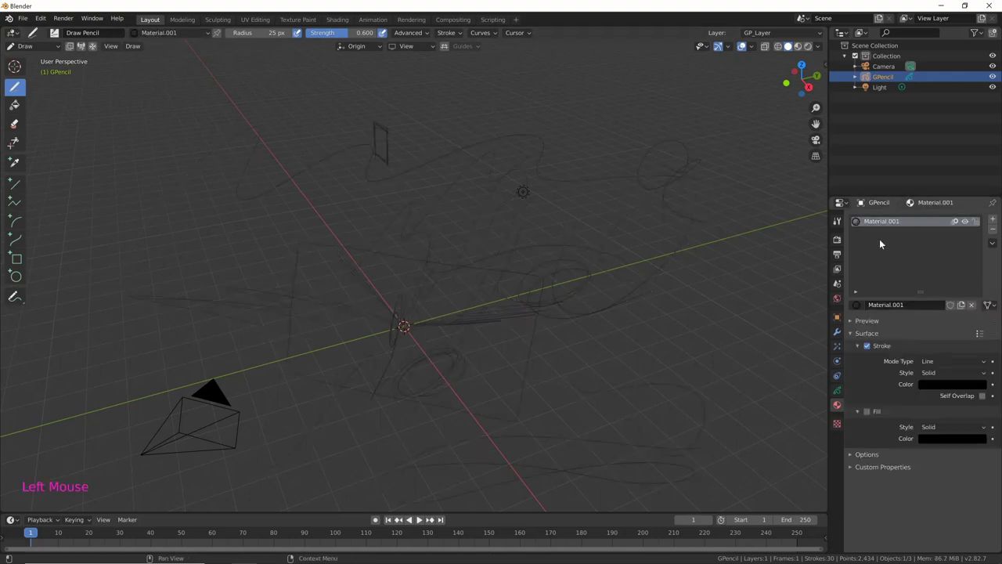
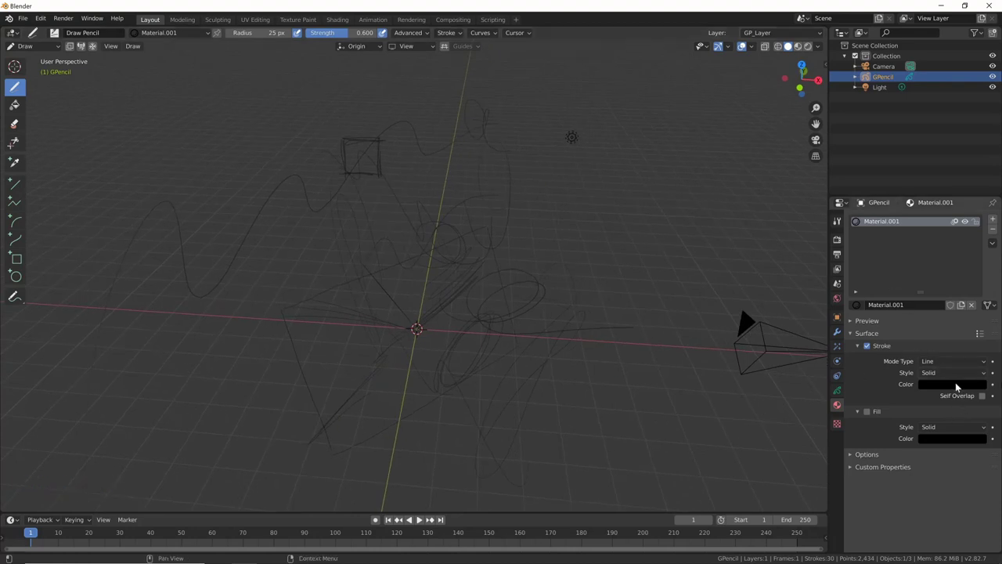
click(959, 385)
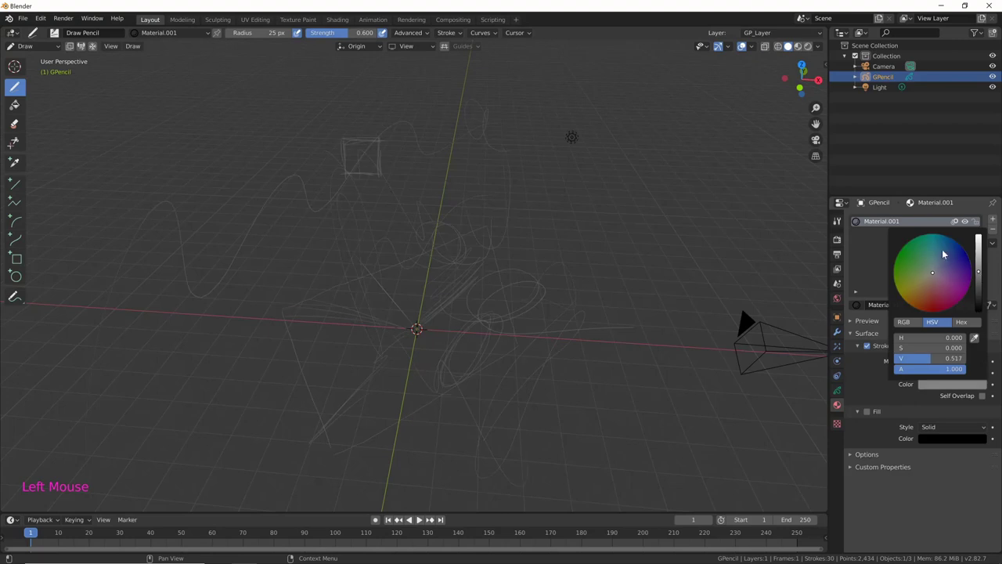
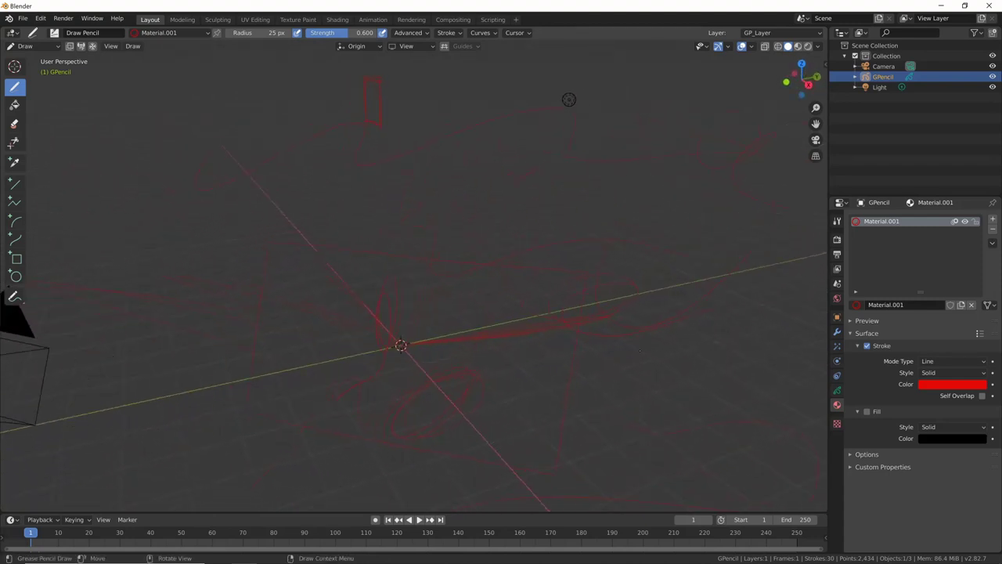
click(947, 333)
click(943, 307)
click(943, 389)
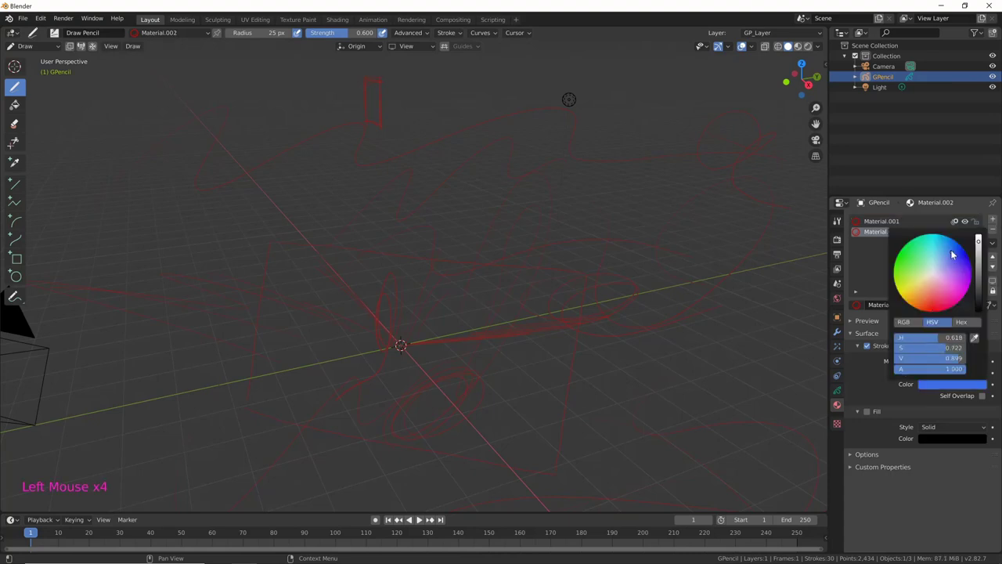
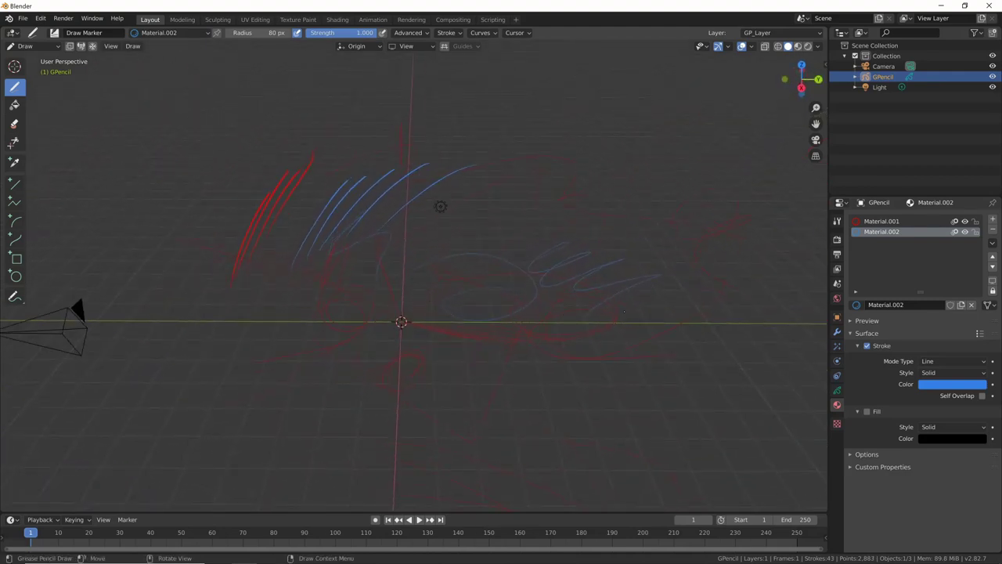
Switch GPencil from Draw Mode back to Object Mode via Ctrl+Tab.
key(ctrl+Tab)
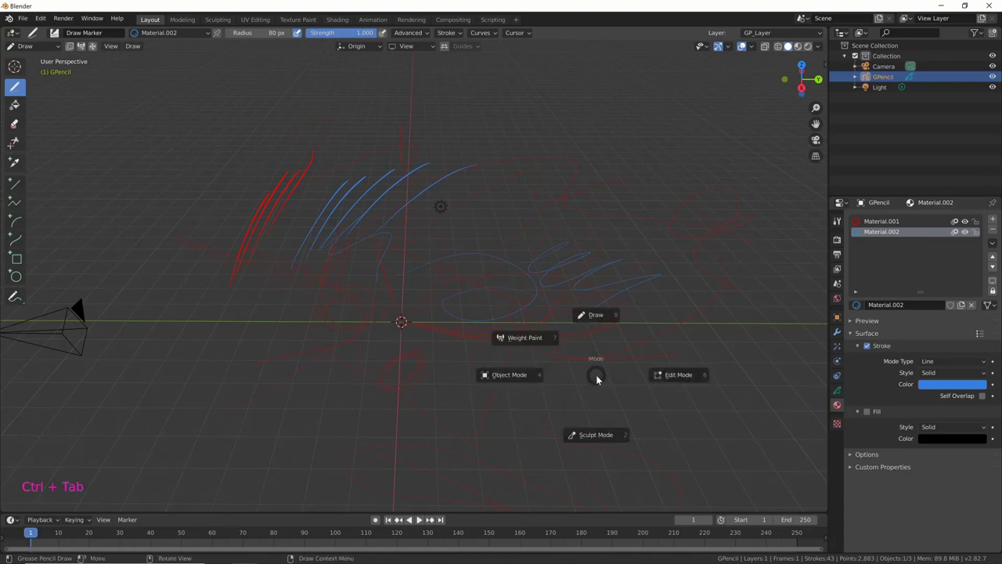
key(c)
middle_click(591, 390)
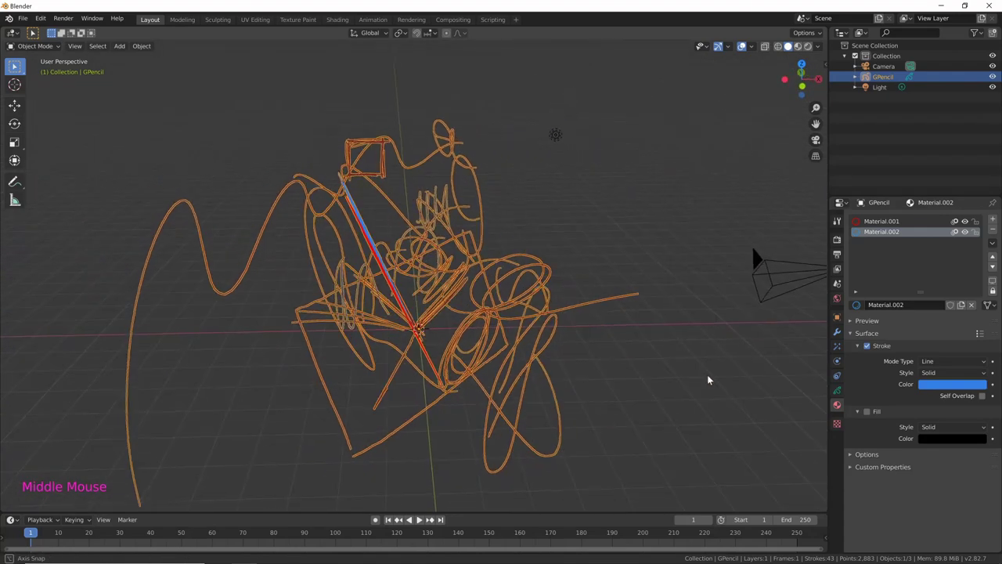
click(783, 259)
click(547, 133)
click(786, 260)
click(496, 315)
Deselect and reselect the GPencil sketch while inspecting it from several angles.
middle_click(663, 368)
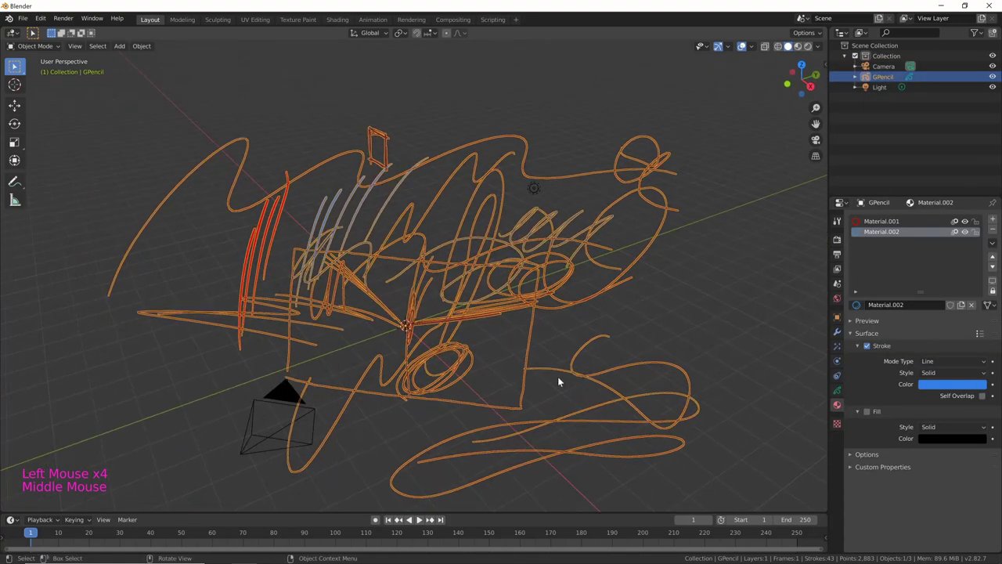
click(405, 307)
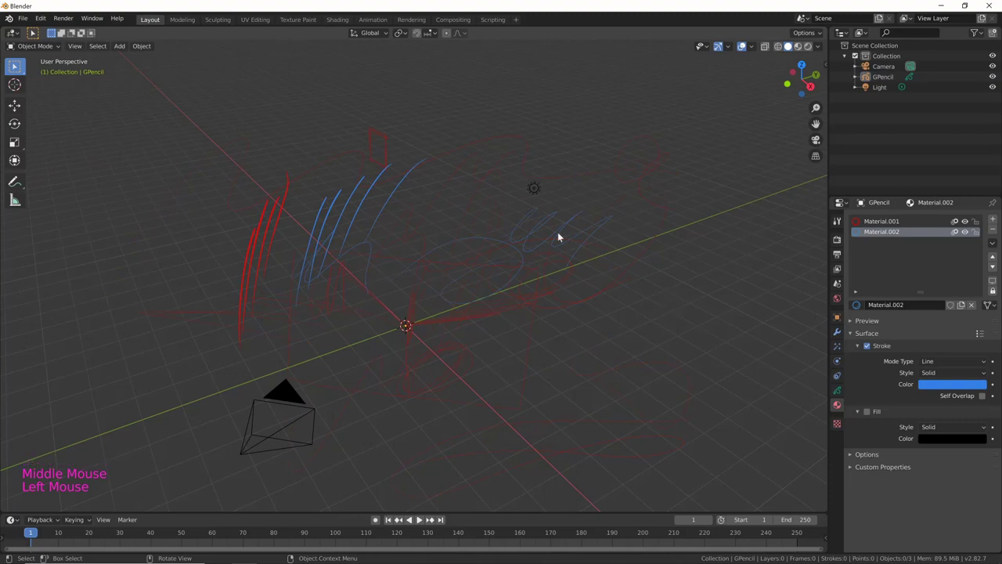
click(386, 149)
click(379, 279)
click(388, 293)
click(369, 277)
middle_click(557, 364)
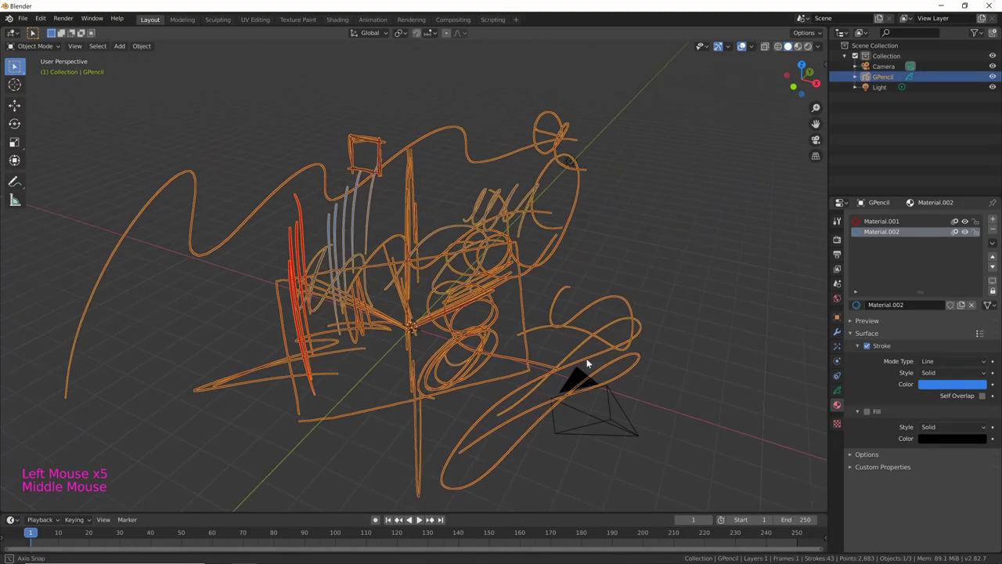
middle_click(696, 304)
middle_click(638, 336)
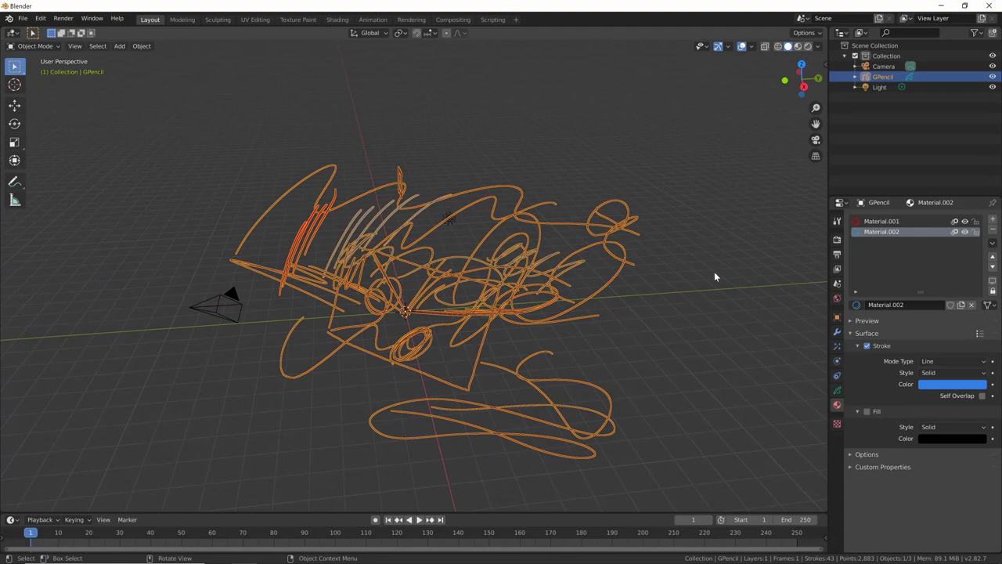
Try moving, rotating and scaling the GPencil sketch, confirming a vertical-axis resize.
key(s)
key(g)
middle_click(543, 346)
key(r)
middle_click(674, 263)
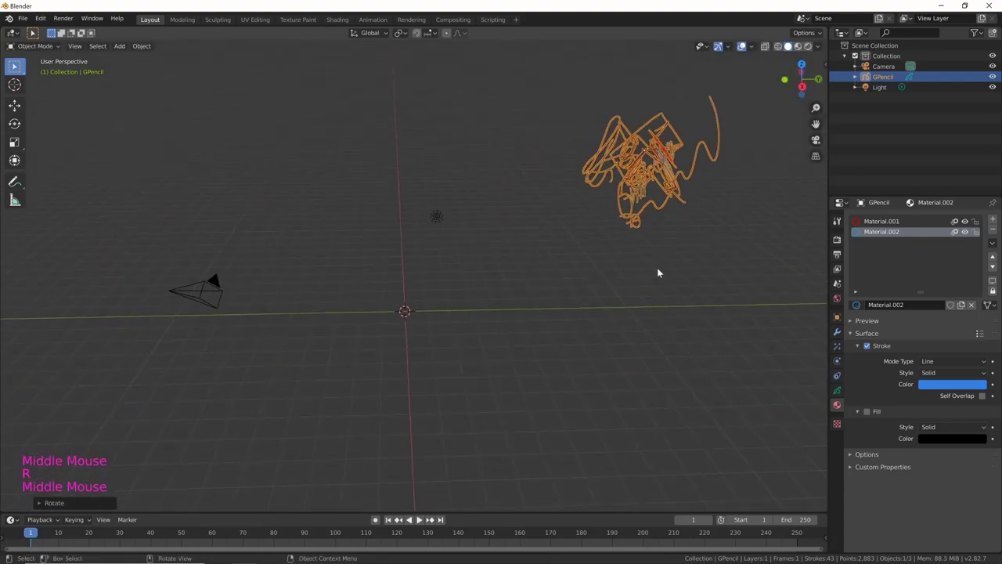
key(g)
middle_click(433, 287)
key(s)
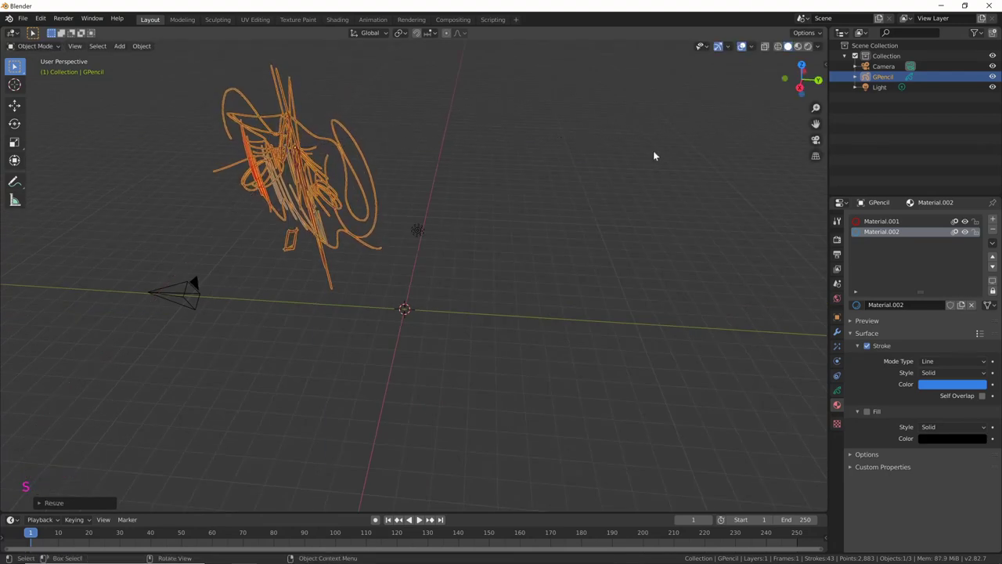
middle_click(654, 202)
key(s)
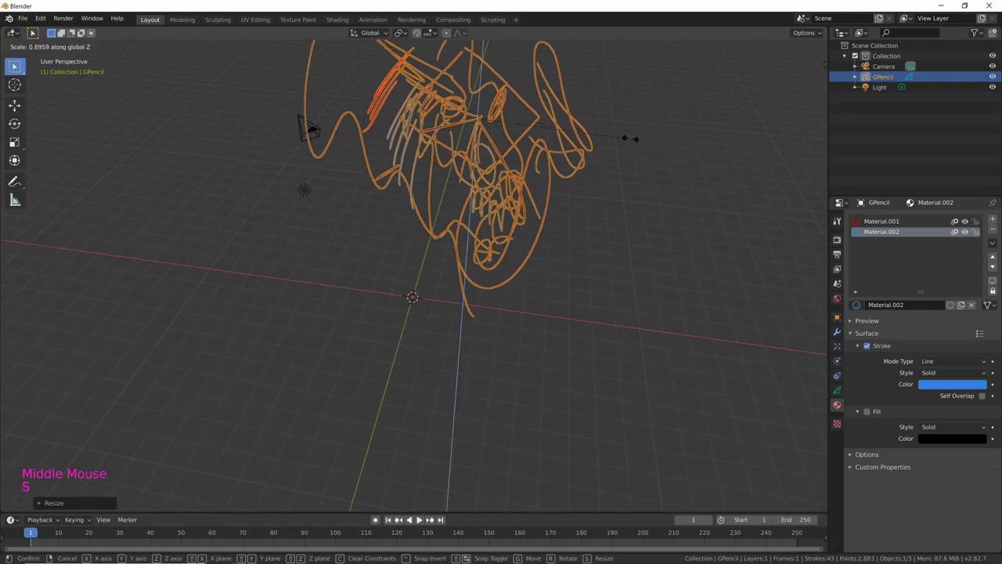
middle_click(535, 317)
key(g)
key(alt+g)
key(n)
key(a)
click(825, 66)
middle_click(665, 369)
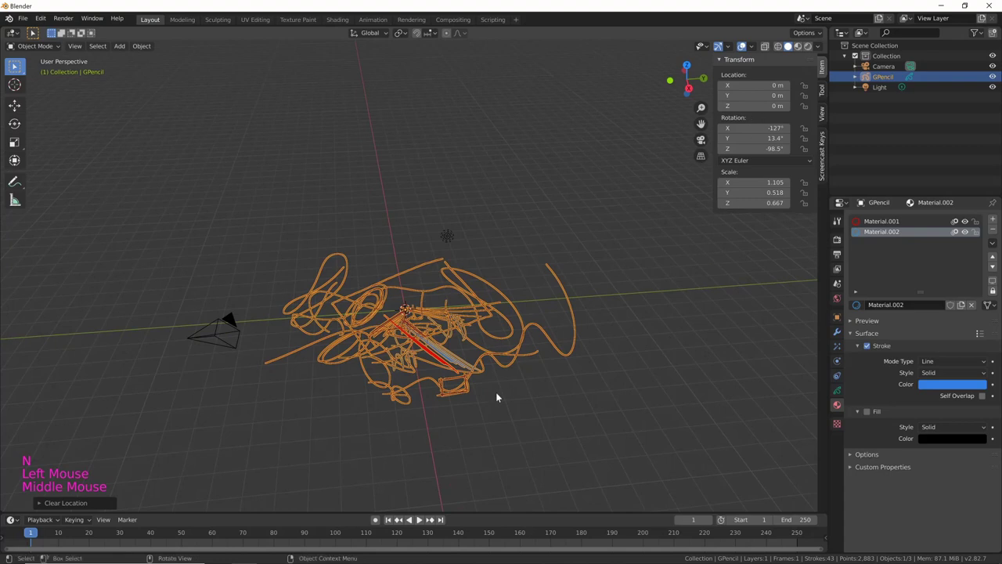
Move the sketch off the origin, rotate it and flatten it along the vertical axis.
key(g)
middle_click(606, 334)
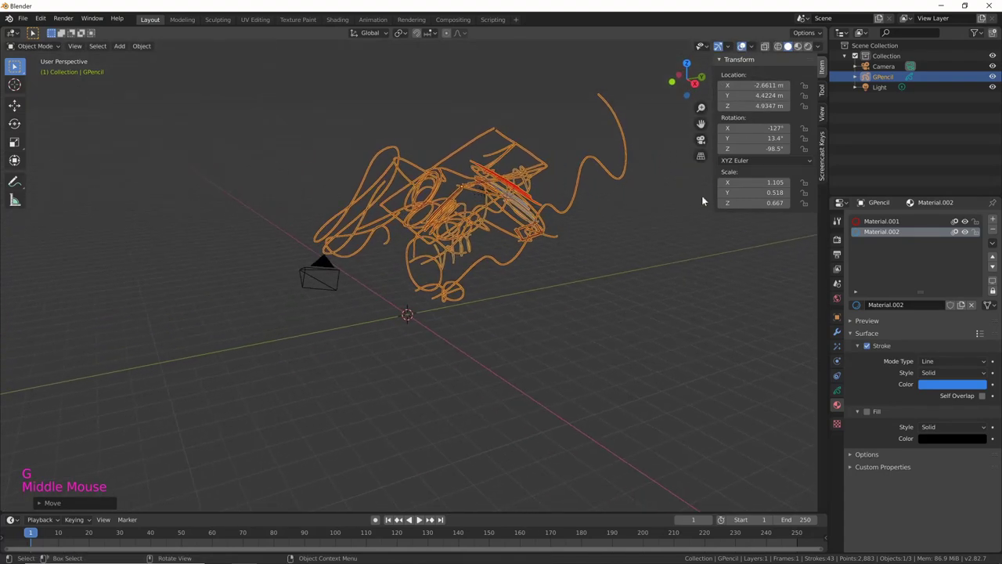
middle_click(594, 302)
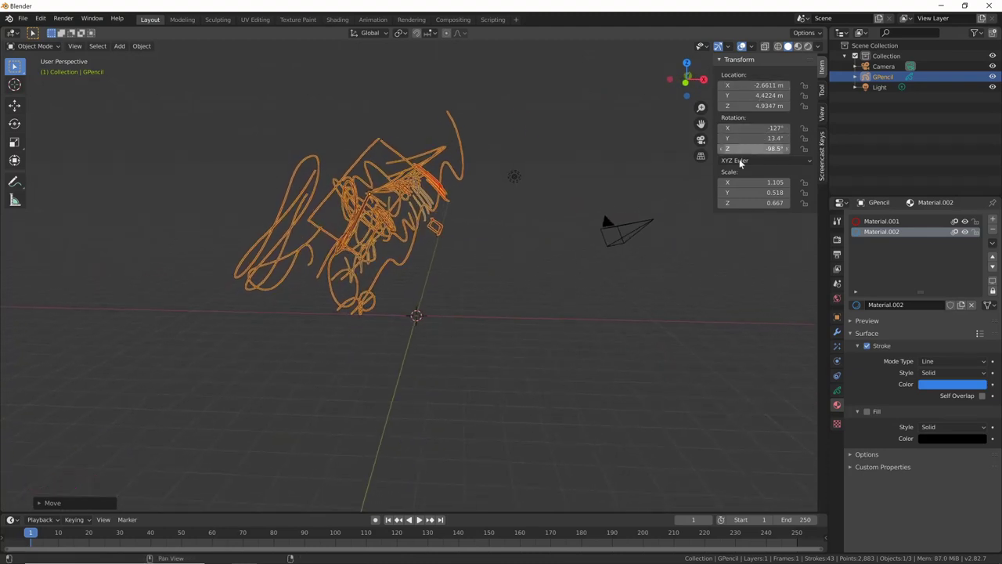
key(r)
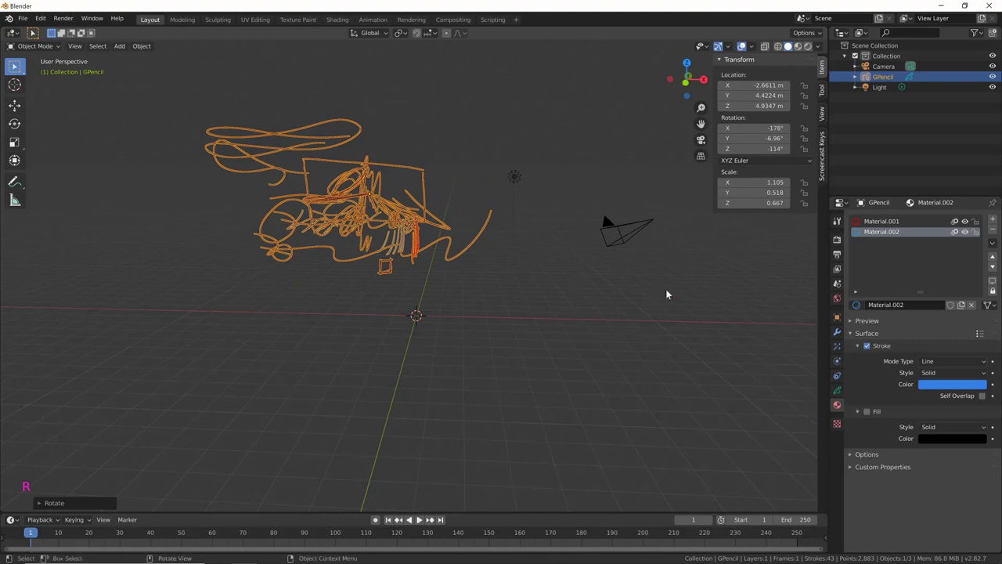
key(s)
key(s)
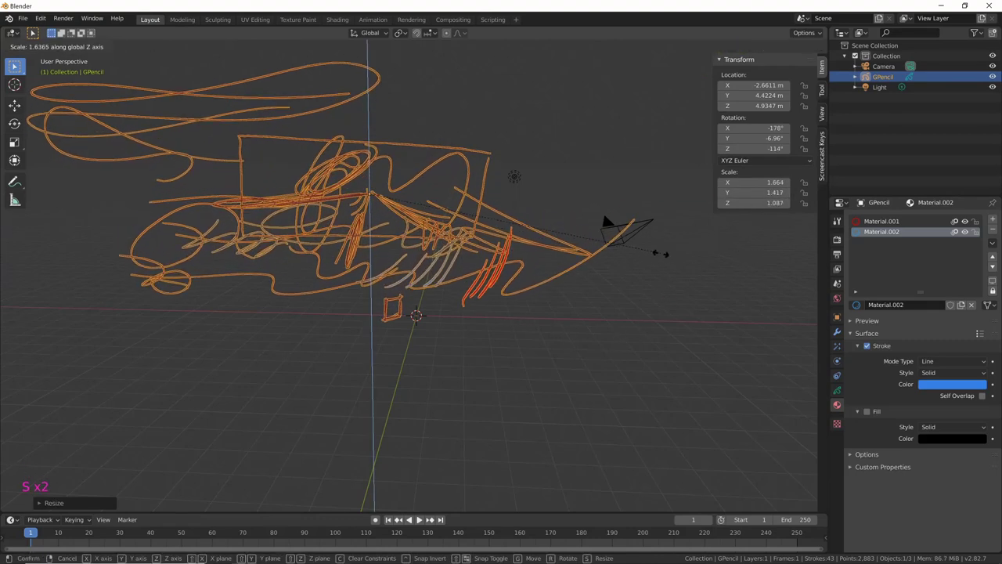
middle_click(687, 293)
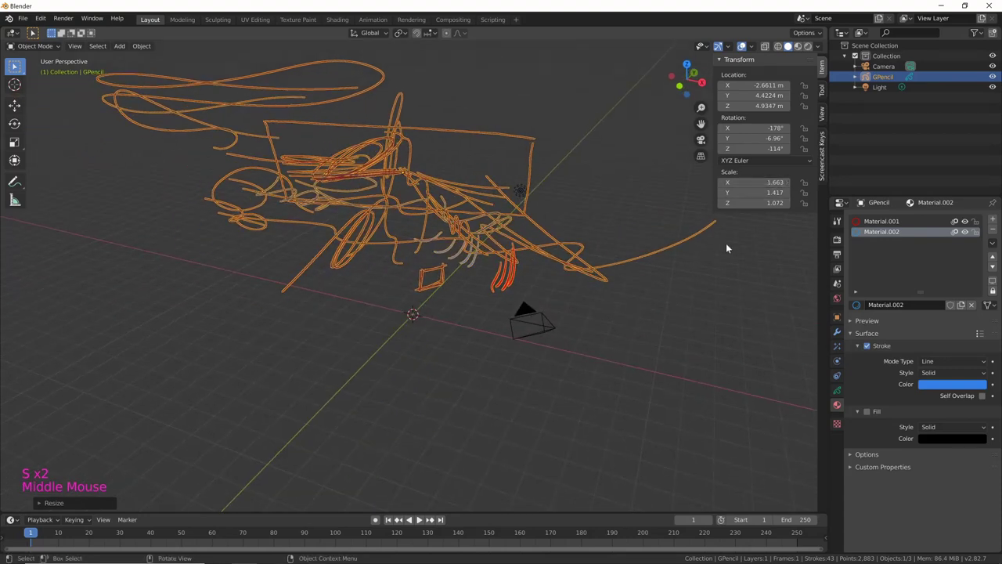
middle_click(666, 334)
key(s)
middle_click(538, 181)
middle_click(588, 245)
middle_click(552, 357)
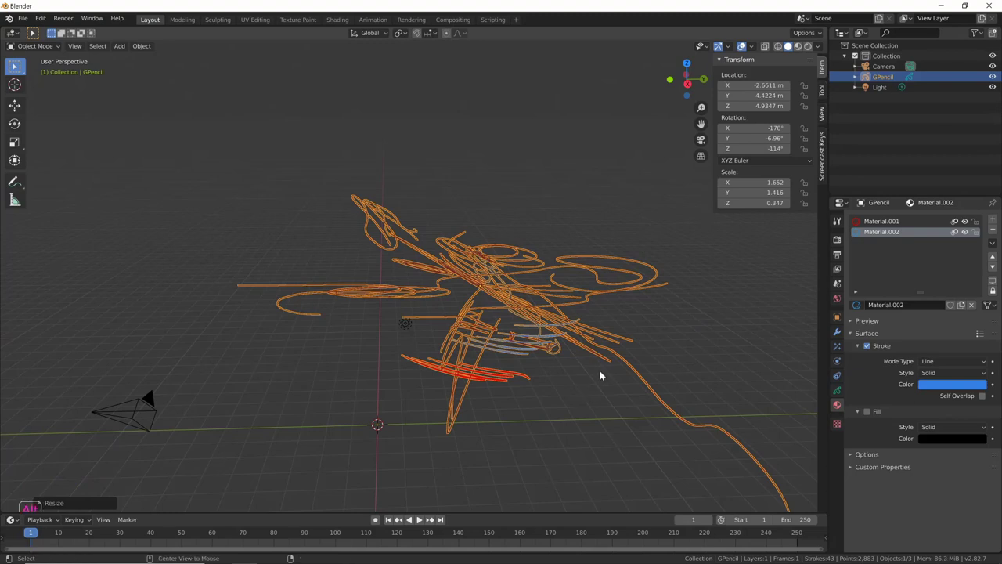
Clear the sketch's location, rotation and scale with Alt+G, Alt+R and Alt+S.
key(alt+g)
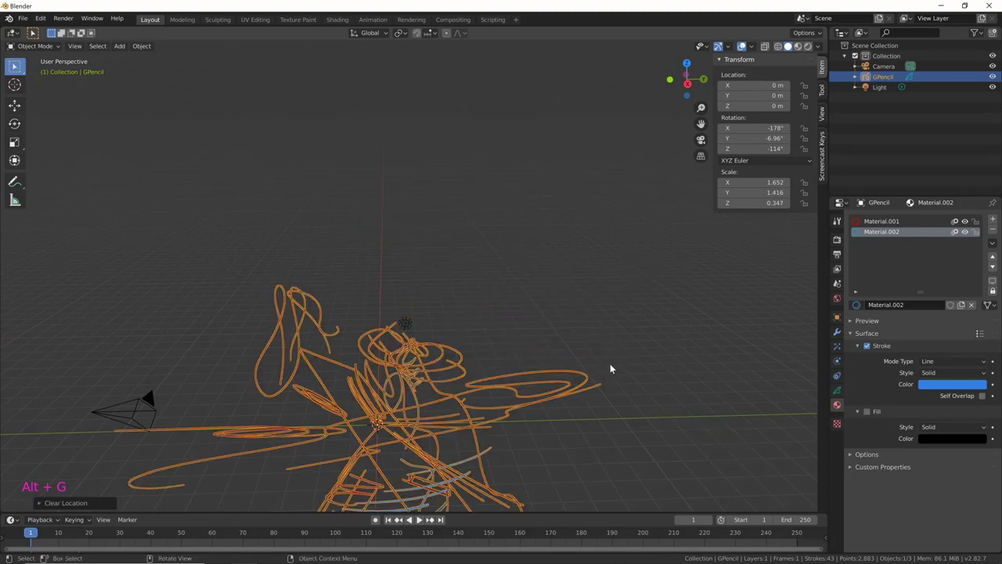
key(alt+r)
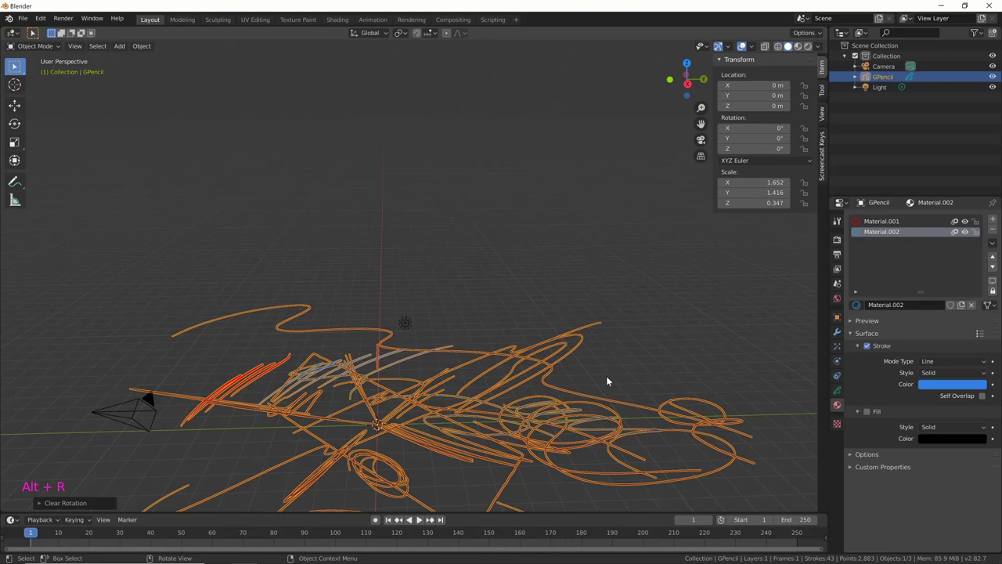
key(alt+s)
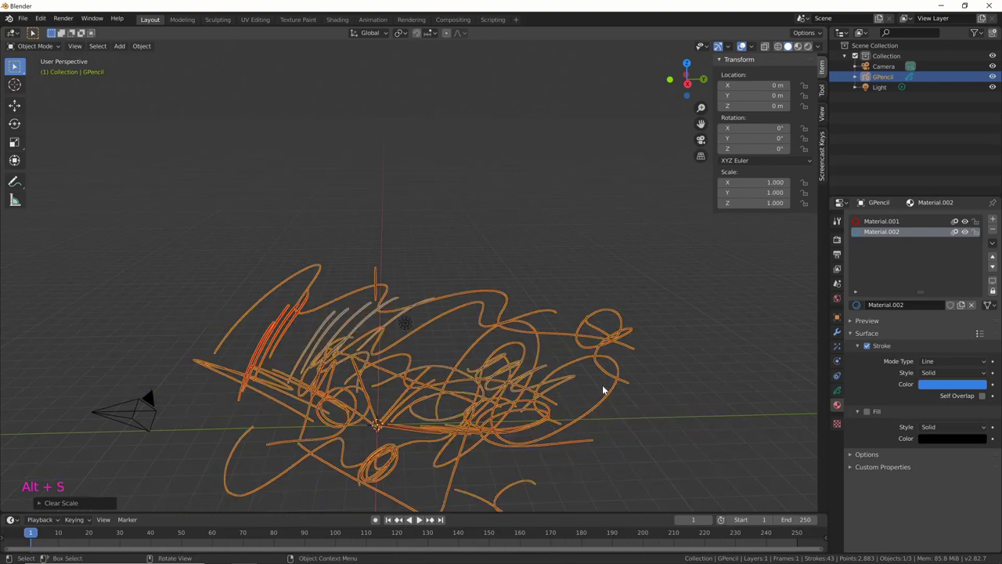
middle_click(592, 412)
middle_click(528, 434)
middle_click(581, 354)
middle_click(651, 313)
middle_click(544, 391)
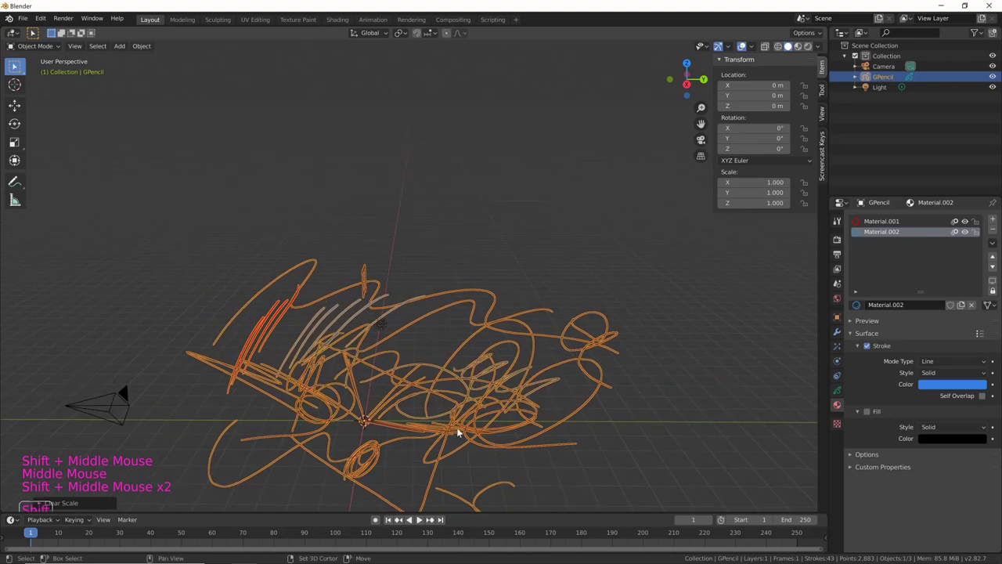
Duplicate the sketch twice with Shift+D, then delete both temporary duplicates.
key(shift+d)
key(shift+d)
middle_click(408, 337)
click(899, 98)
click(897, 91)
key(x)
middle_click(545, 359)
click(402, 381)
Move the GPencil sketch up and away from the world origin.
key(g)
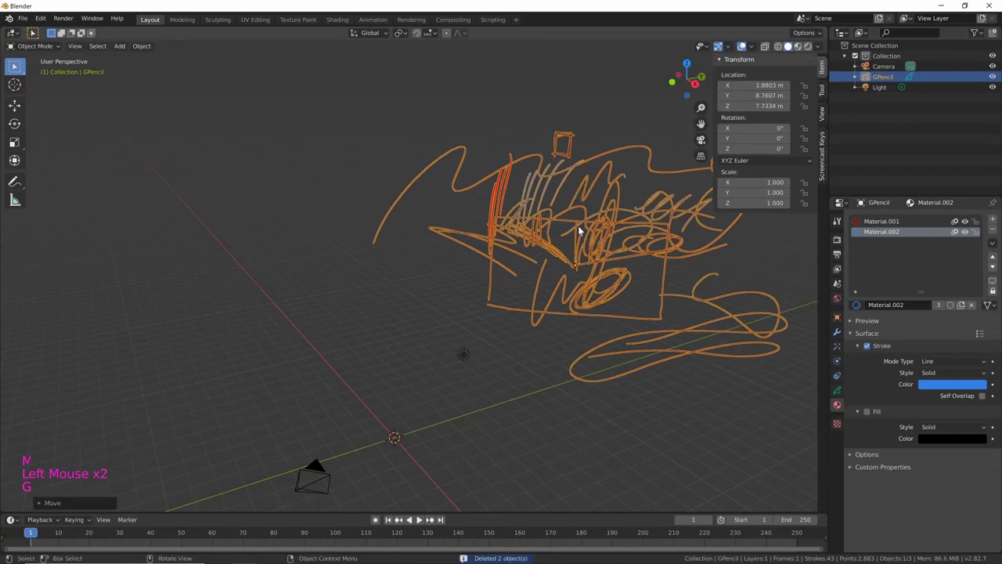
middle_click(502, 429)
middle_click(557, 344)
middle_click(588, 365)
middle_click(509, 389)
key(shift+a)
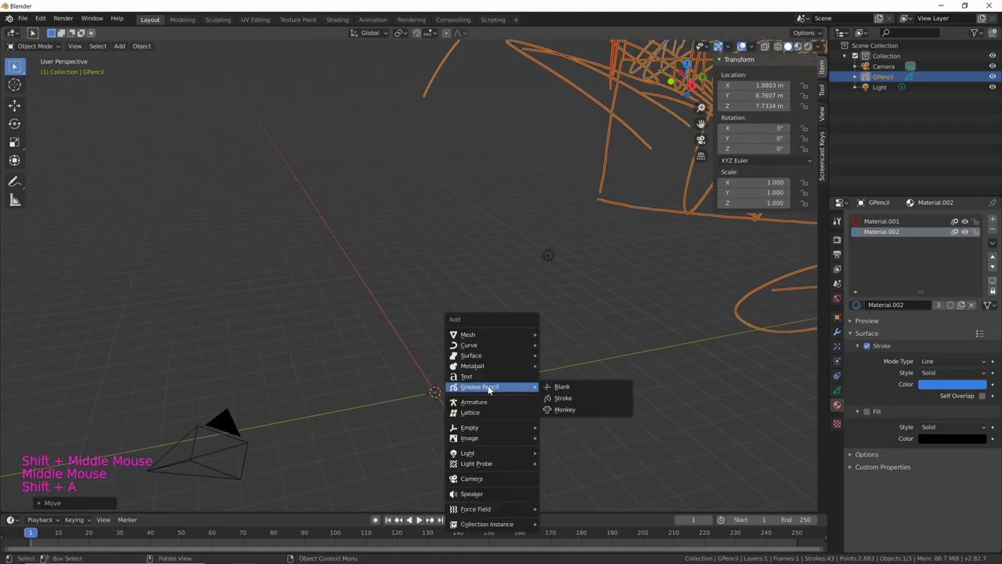
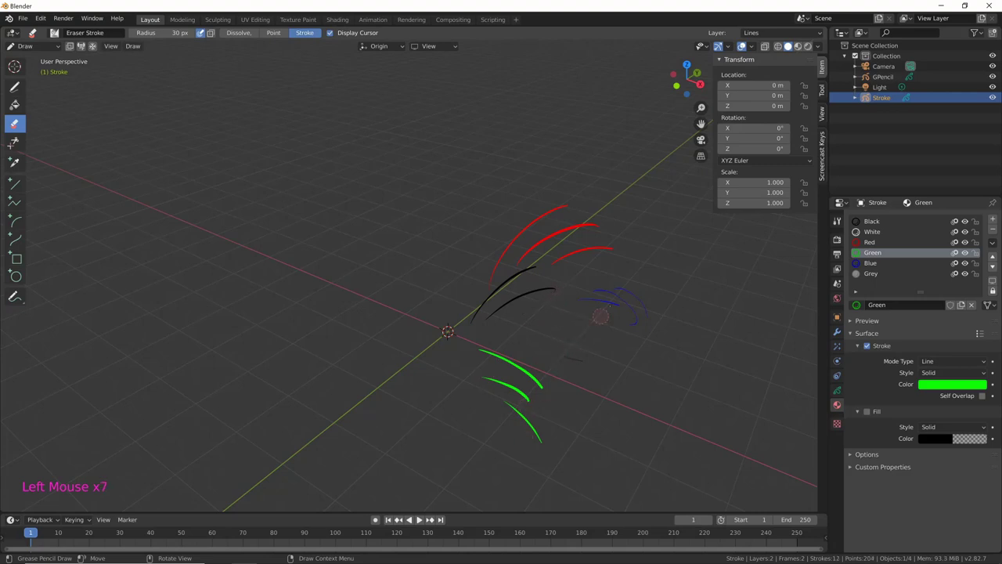
Box-select the sample strokes of the new Stroke object to erase them.
key(b)
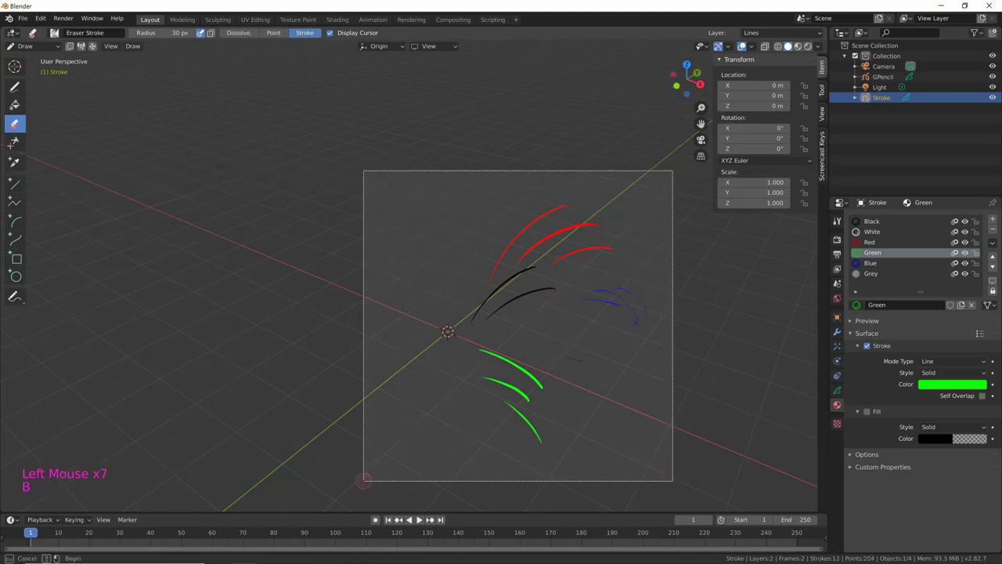
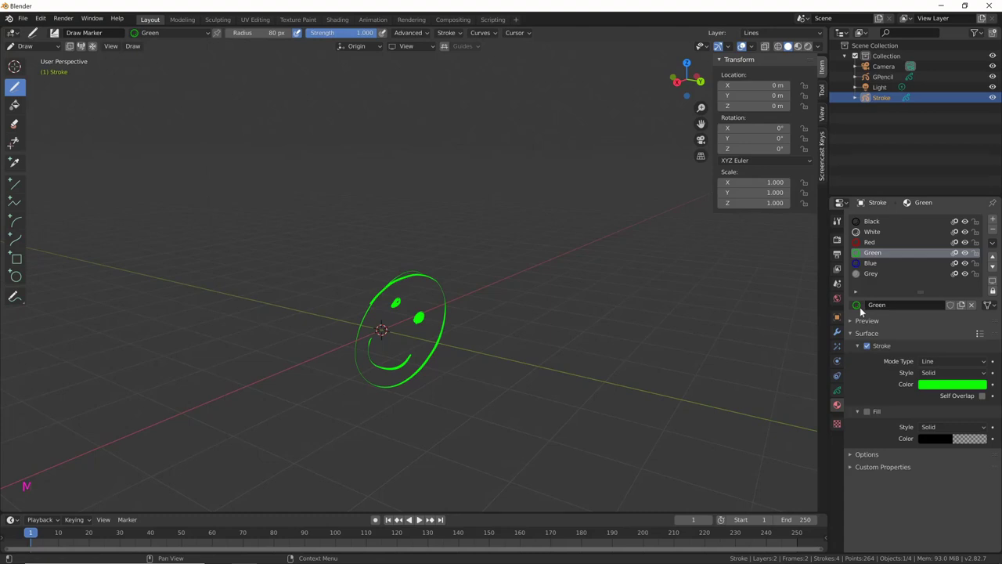
Add a material slot to Stroke and browse for Material.002 to fill it.
click(996, 219)
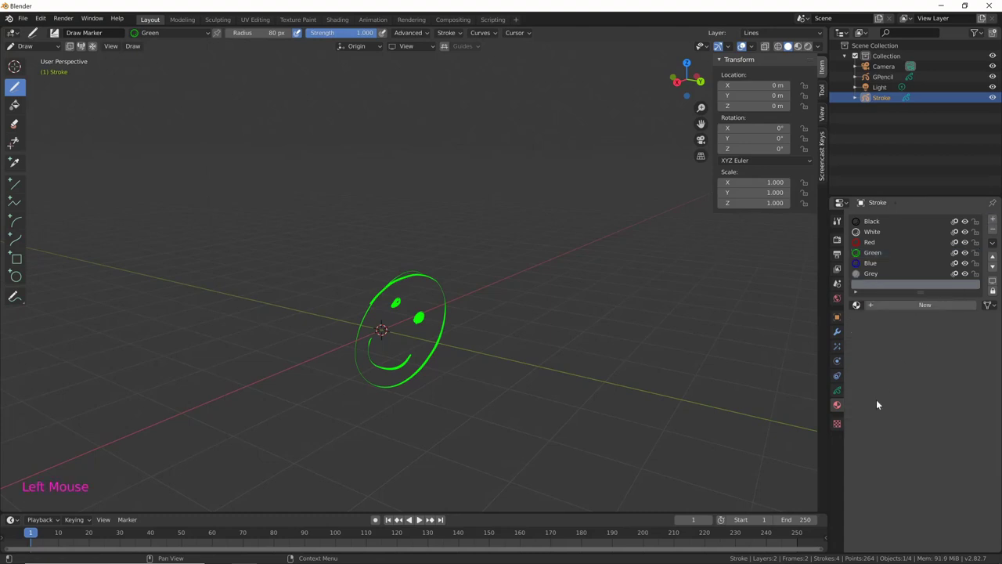
click(861, 308)
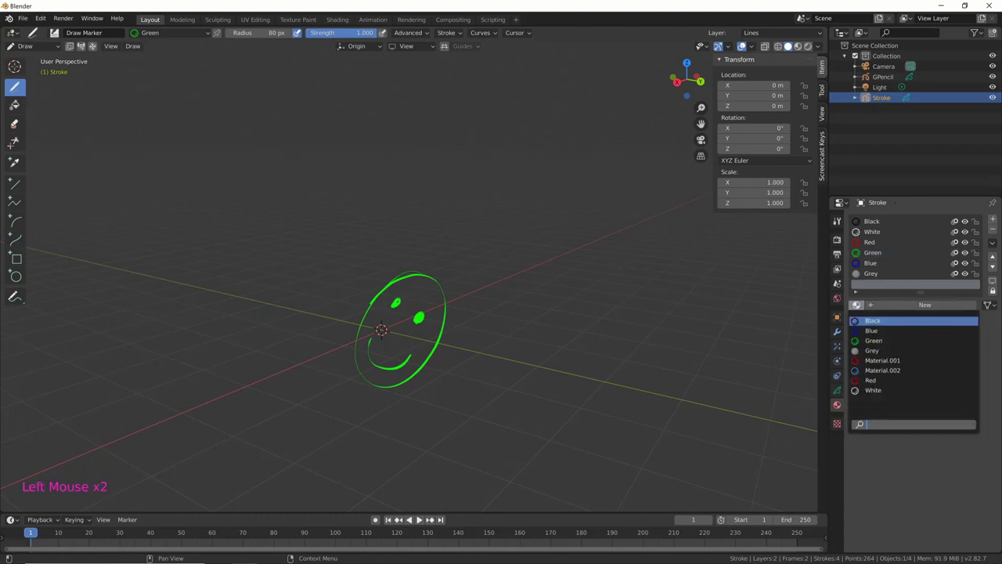
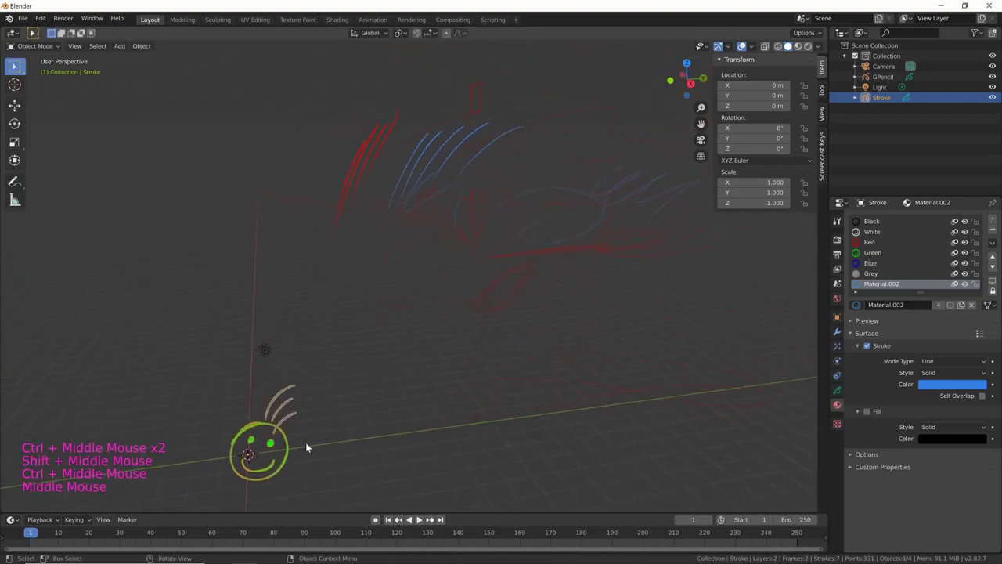
Scale up the green smiley sketch and position it in the scene.
key(g)
key(s)
key(s)
middle_click(407, 356)
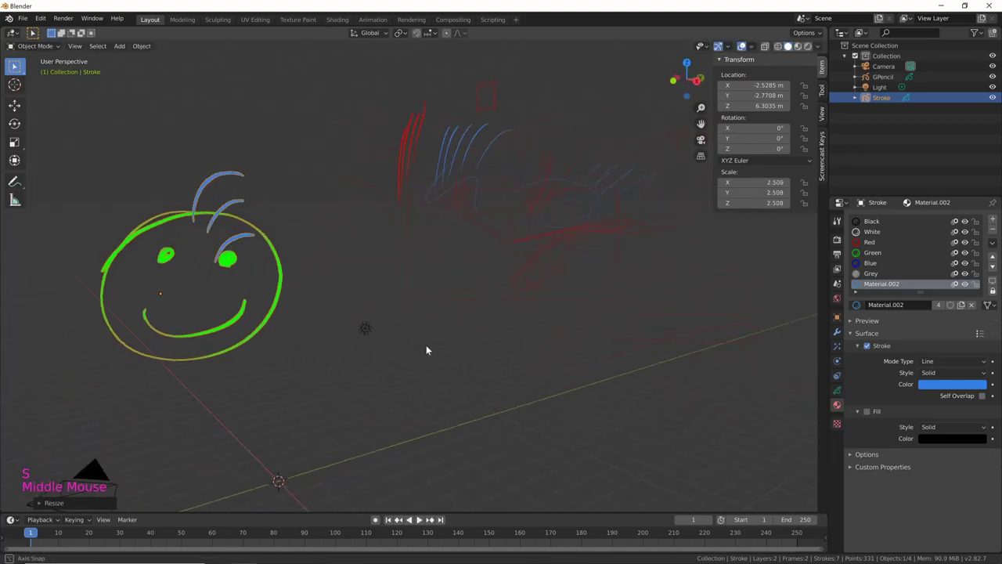
click(482, 171)
click(556, 222)
middle_click(598, 311)
middle_click(582, 316)
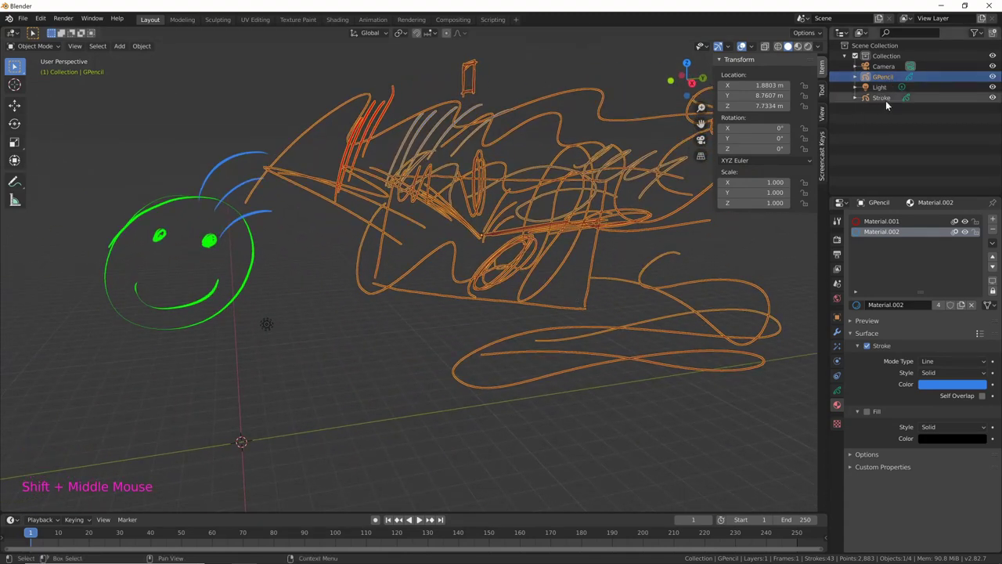
key(s)
Rename the Stroke object to 'smile' in the Outliner.
click(213, 244)
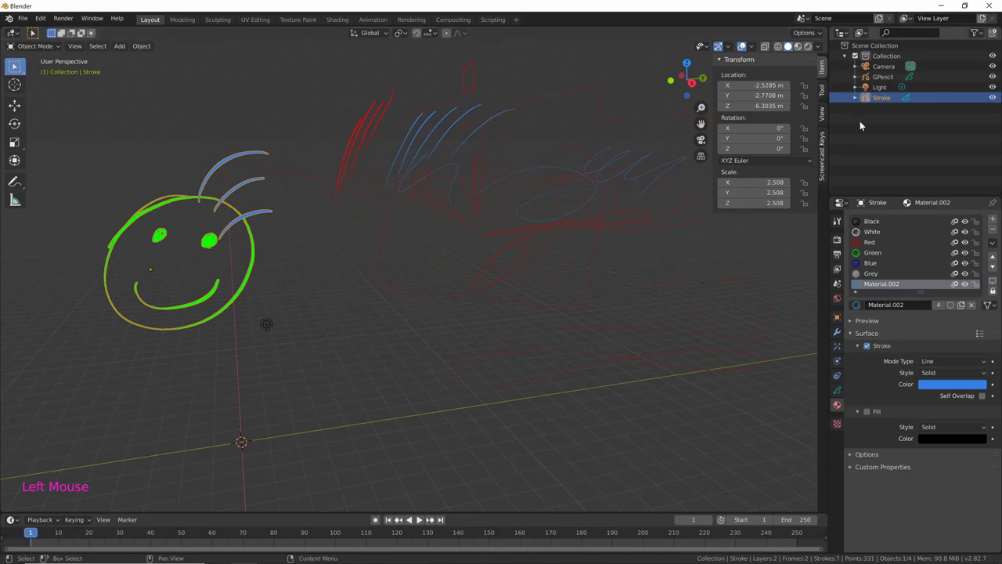
middle_click(441, 330)
middle_click(477, 326)
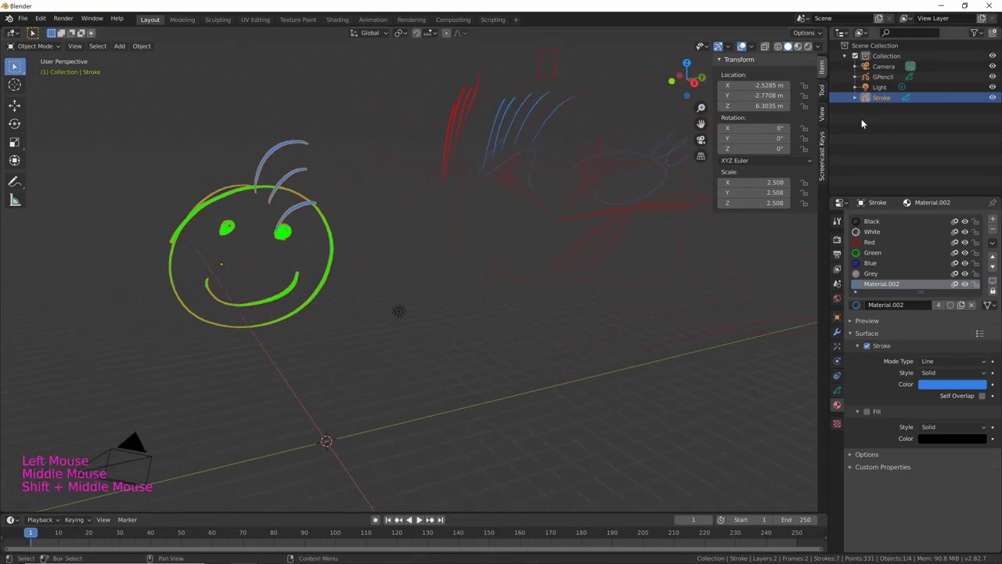
double_click(893, 99)
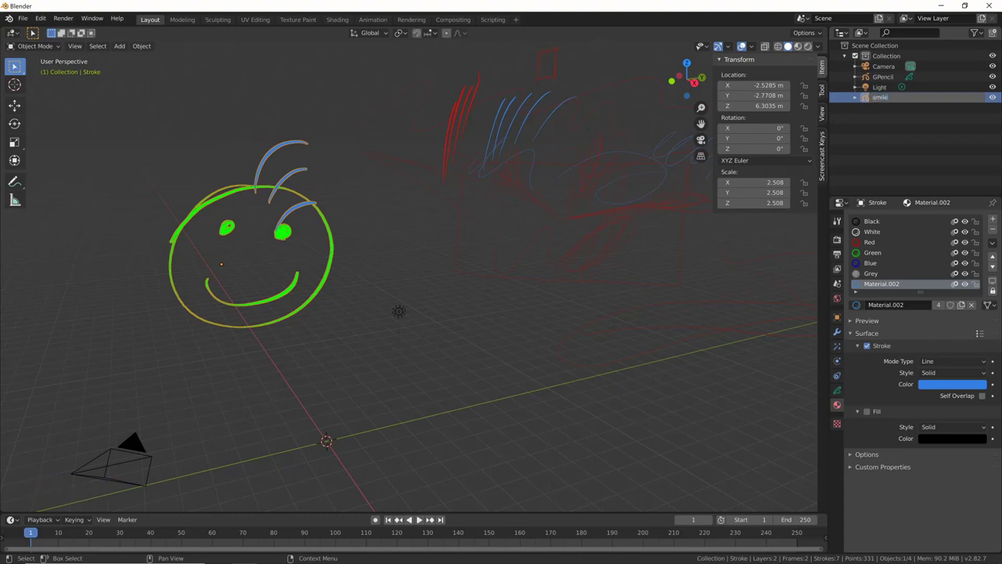
key(Return)
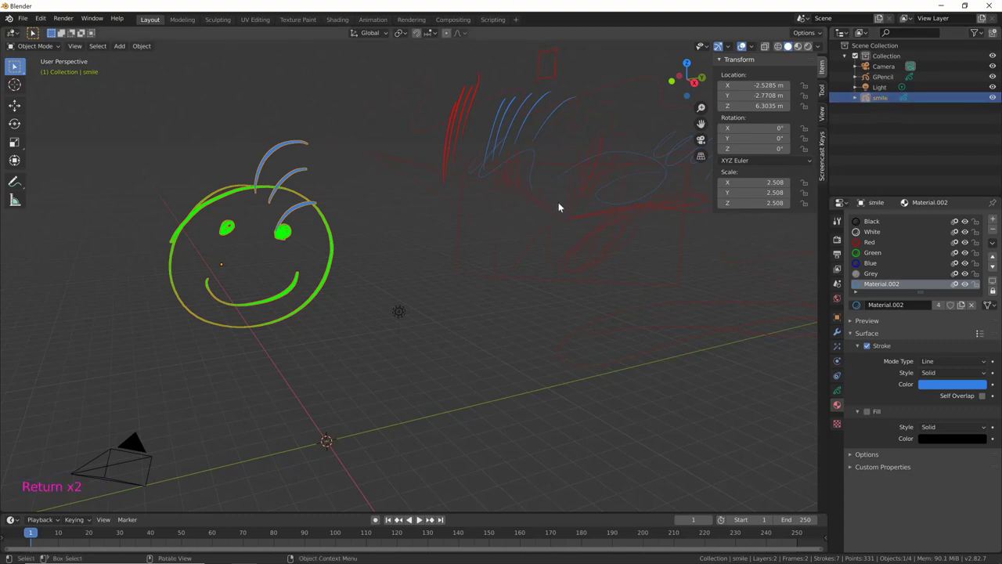
Rename the scribbled GPencil drawing to 'scarabocchi' with F2.
click(573, 278)
key(F2)
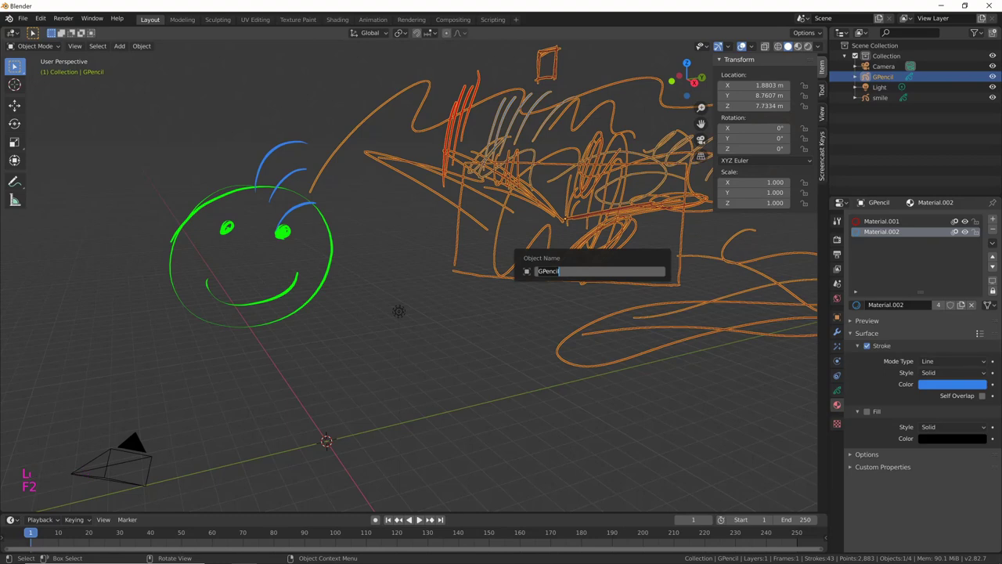
key(c)
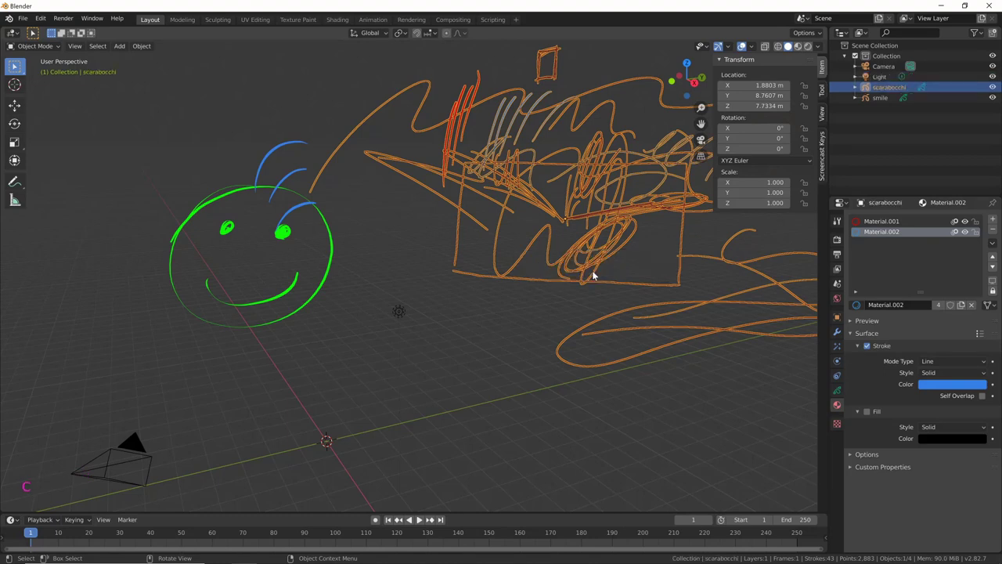
middle_click(507, 368)
middle_click(621, 347)
middle_click(456, 414)
Add a Grease Pencil Monkey (Suzanne) at the origin and view it from the front.
key(shift+a)
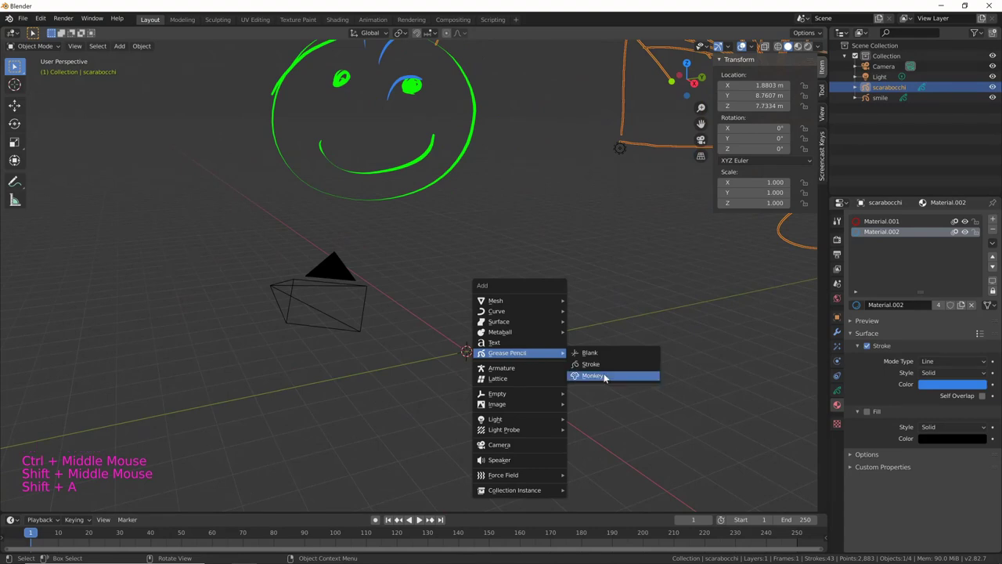
middle_click(523, 422)
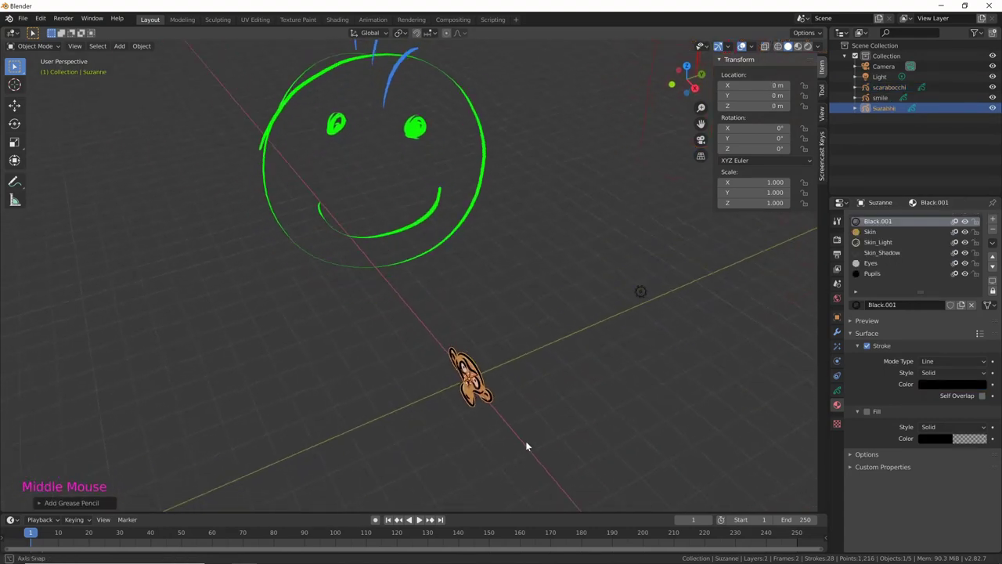
middle_click(590, 392)
middle_click(508, 423)
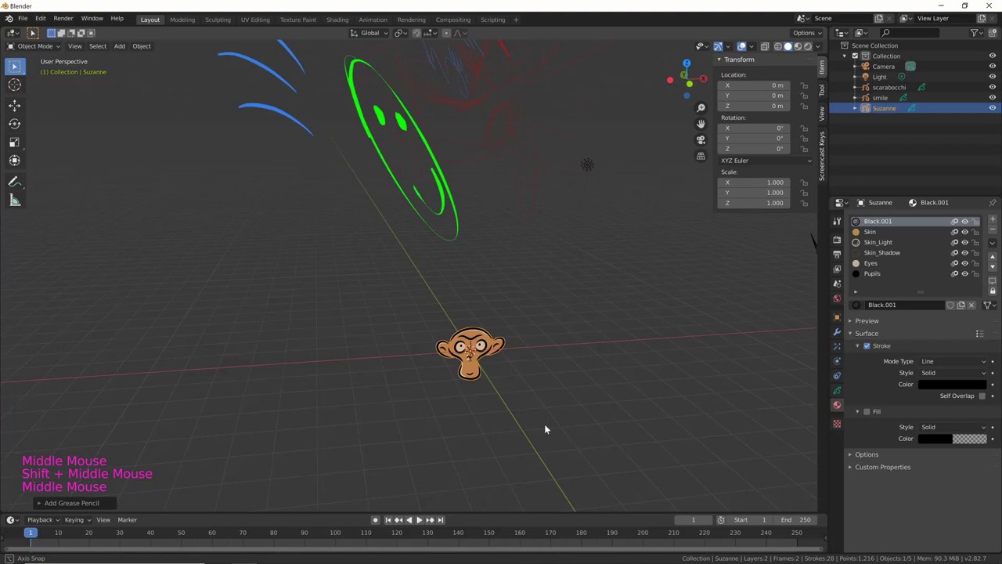
middle_click(566, 407)
middle_click(581, 402)
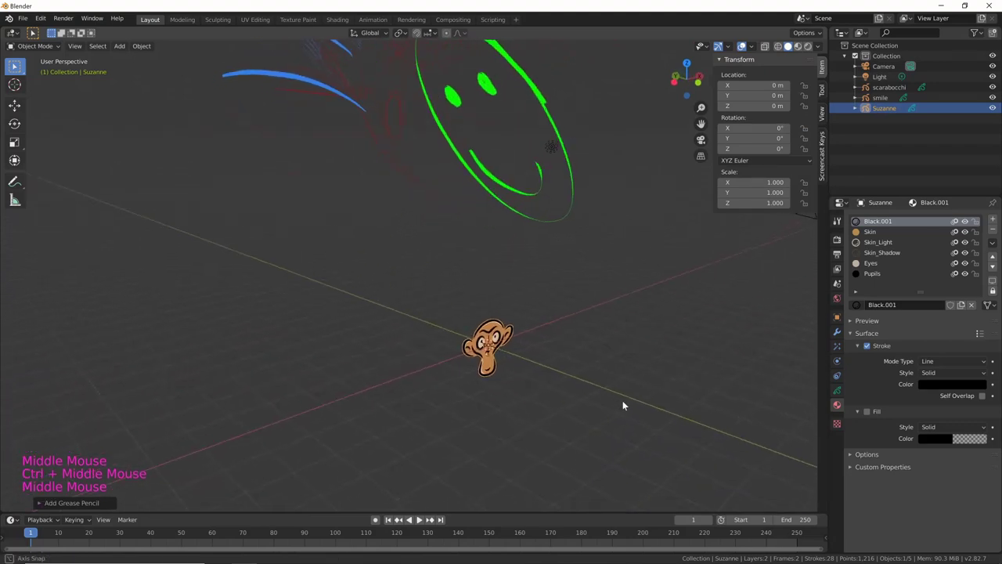
middle_click(635, 400)
middle_click(662, 391)
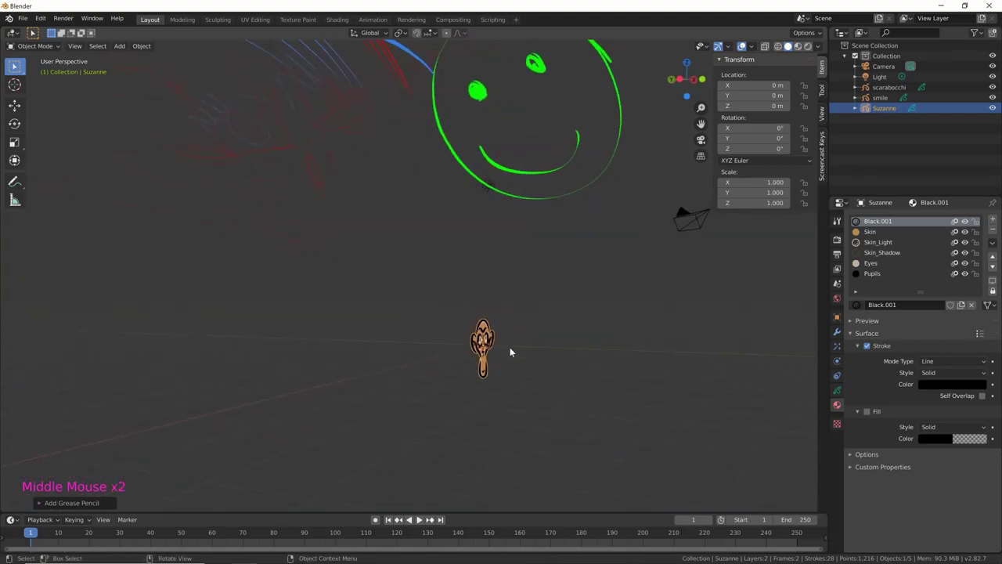
middle_click(512, 350)
middle_click(591, 392)
middle_click(554, 408)
middle_click(544, 400)
middle_click(548, 396)
middle_click(584, 388)
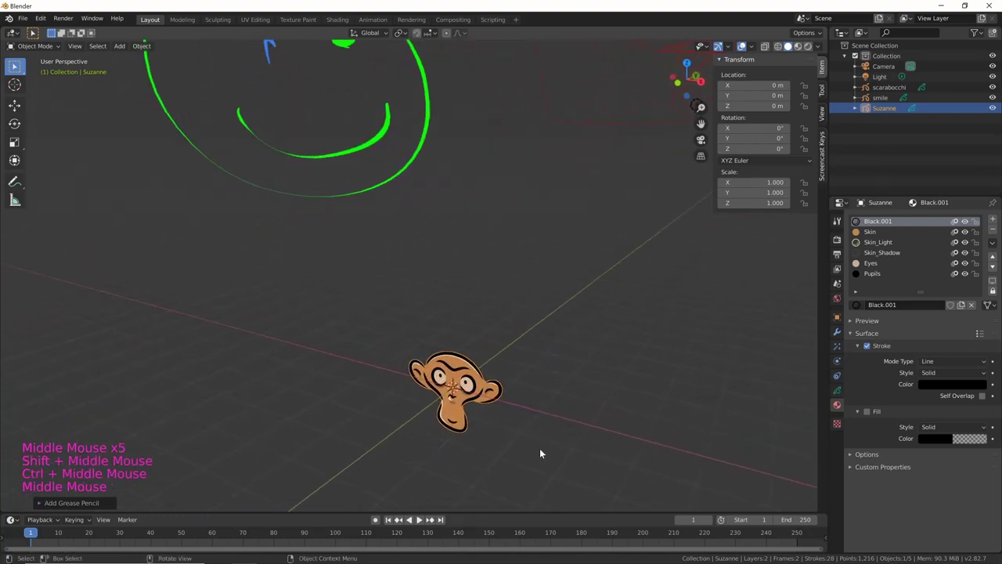
key(KP_3)
key(KP_1)
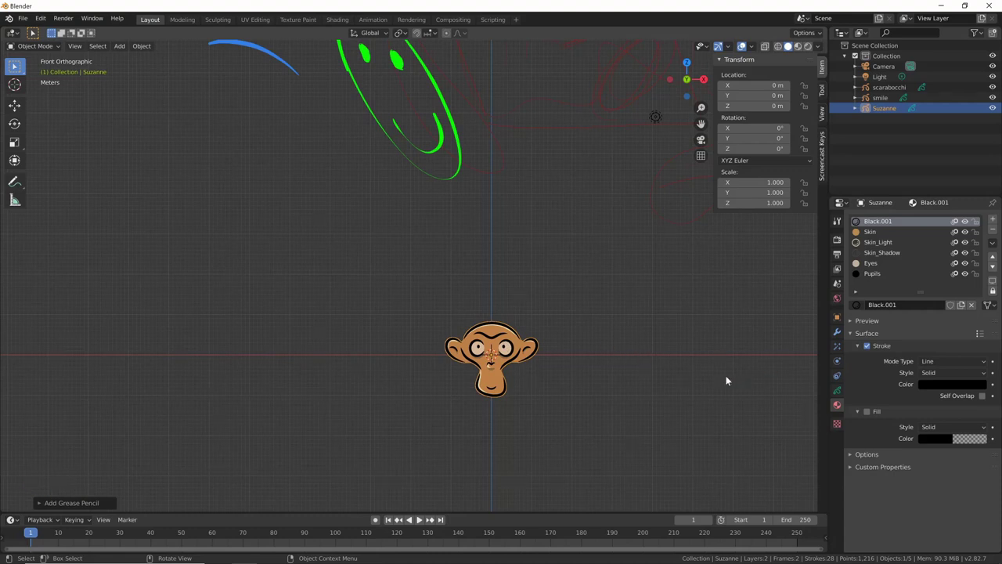
Scale the monkey up uniformly to 2.272 on every axis.
middle_click(638, 368)
middle_click(531, 404)
middle_click(506, 383)
middle_click(582, 390)
middle_click(557, 348)
middle_click(569, 322)
middle_click(611, 321)
middle_click(531, 346)
middle_click(505, 312)
key(s)
key(s)
middle_click(570, 379)
middle_click(522, 372)
middle_click(540, 375)
middle_click(540, 378)
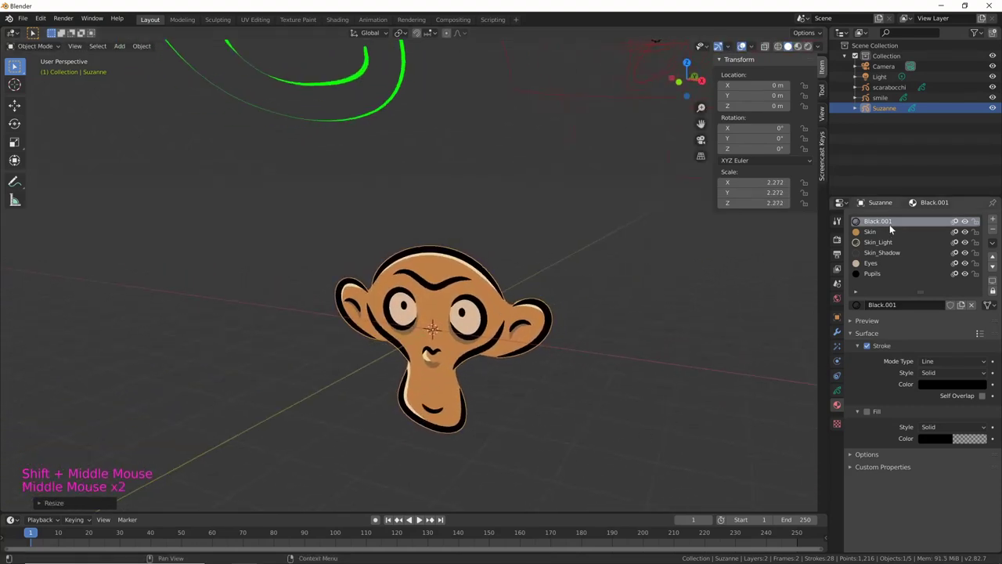
Set the Skin material's fill colour to blue and Skin_Light's stroke colour to green.
key(s)
click(875, 231)
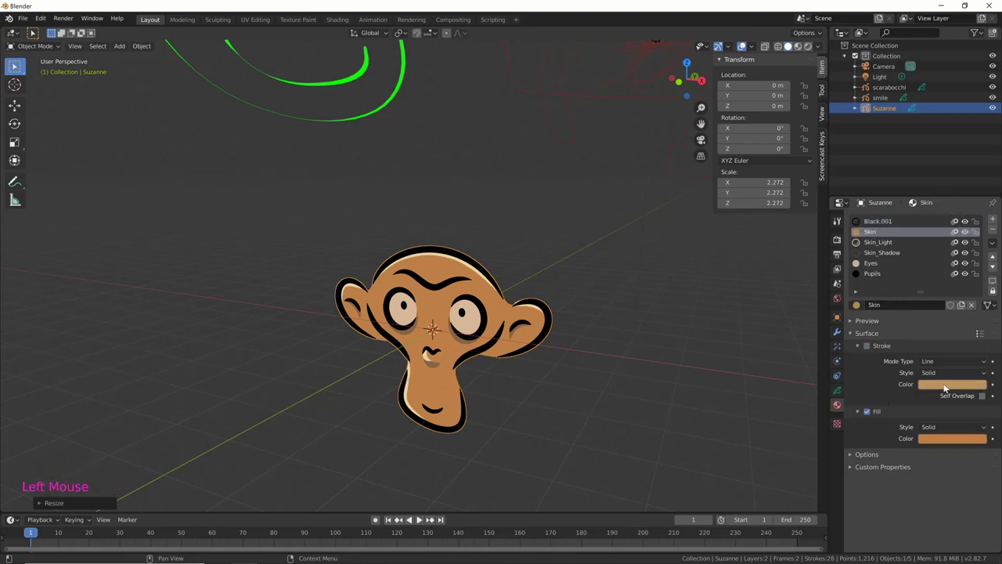
click(956, 442)
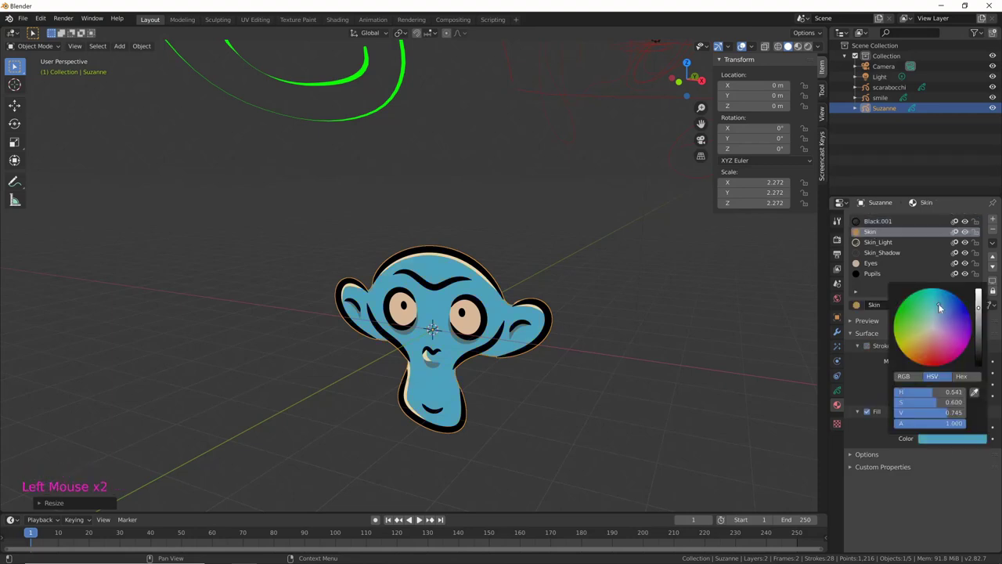
middle_click(561, 418)
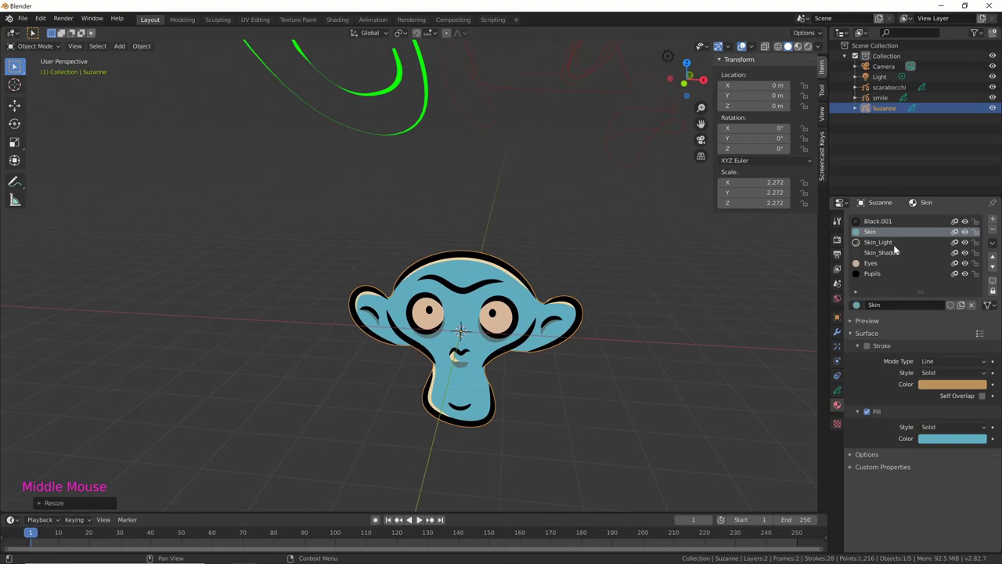
click(902, 253)
click(949, 383)
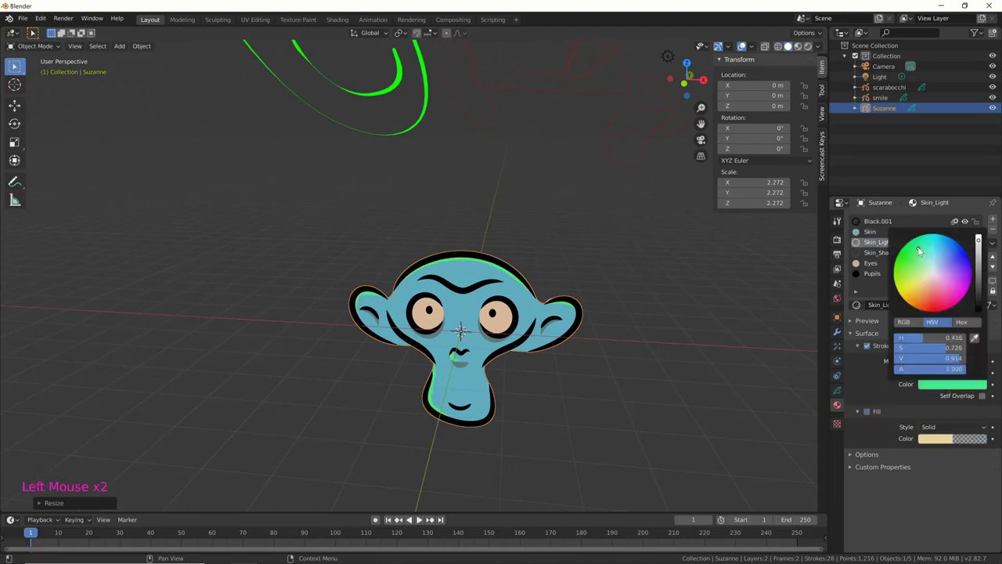
middle_click(601, 404)
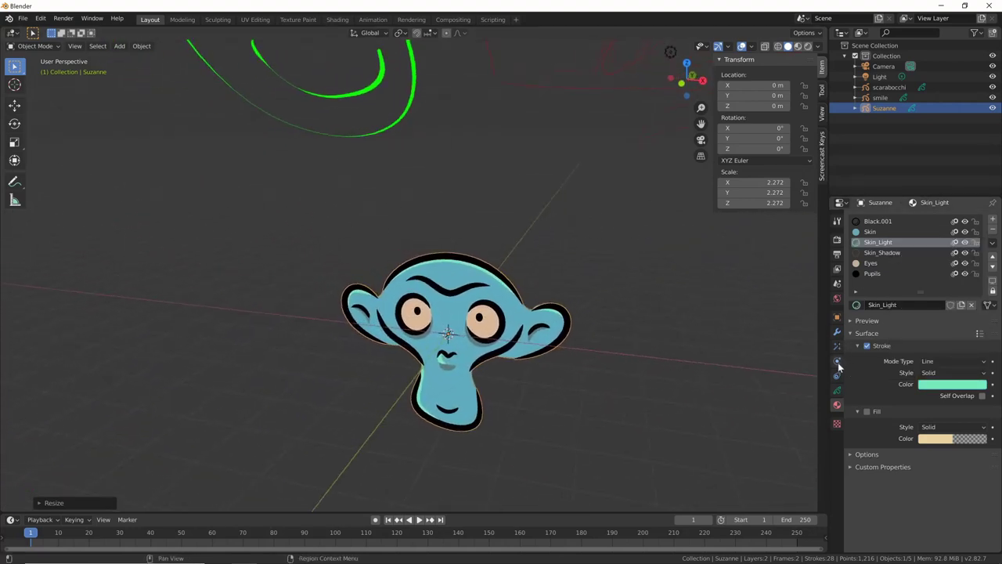
Review Suzanne's Lines and Fills layers in Object Data, leaving both visible.
click(838, 337)
click(839, 395)
click(970, 266)
click(971, 265)
click(970, 256)
click(970, 255)
middle_click(727, 354)
middle_click(689, 374)
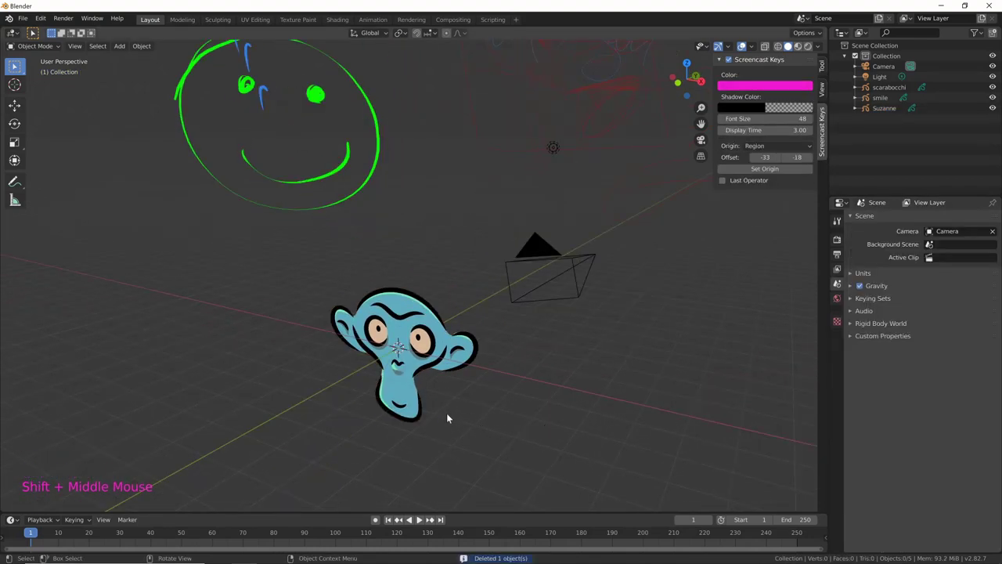
Move Suzanne away from the origin and look through the scene camera.
key(s)
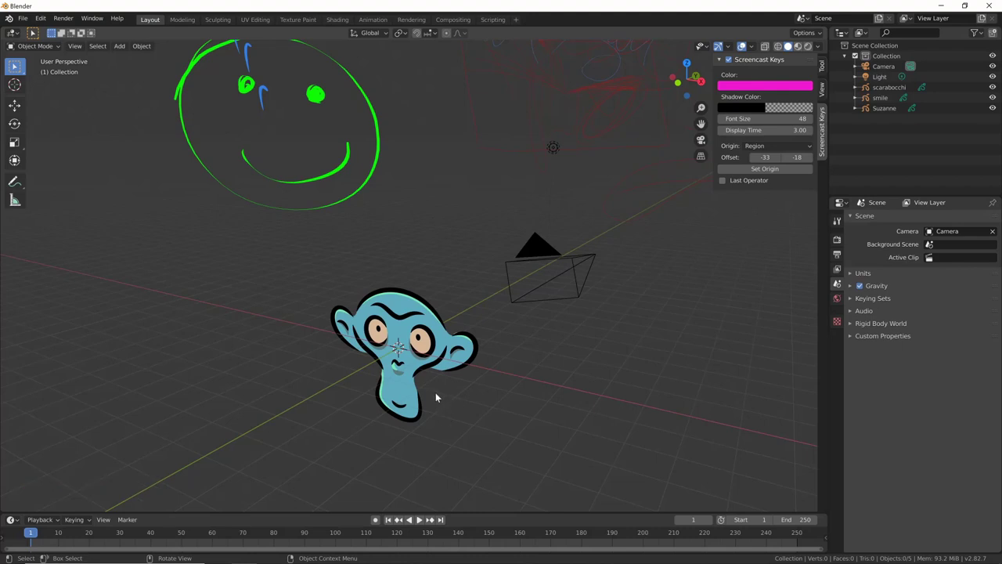
key(g)
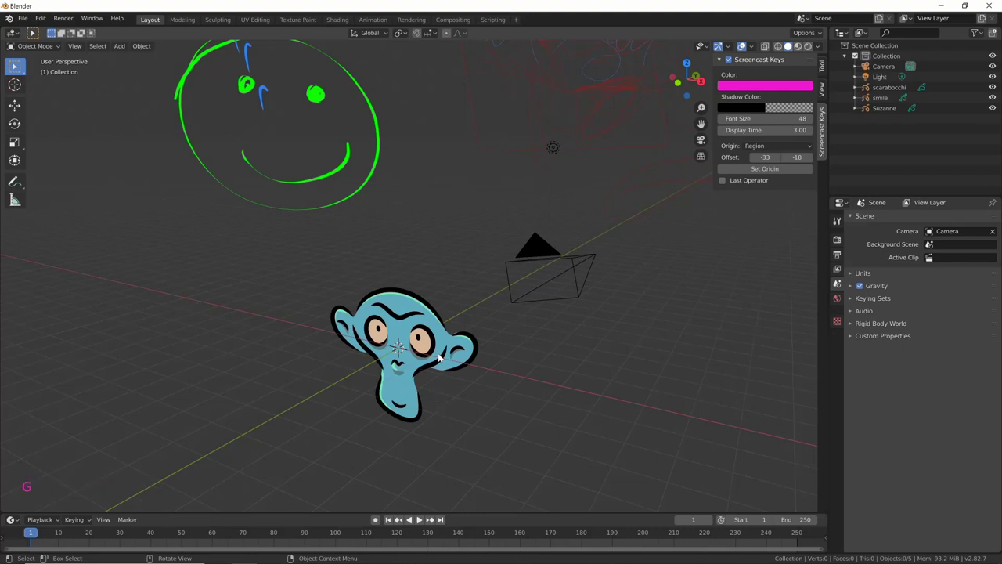
click(438, 358)
key(g)
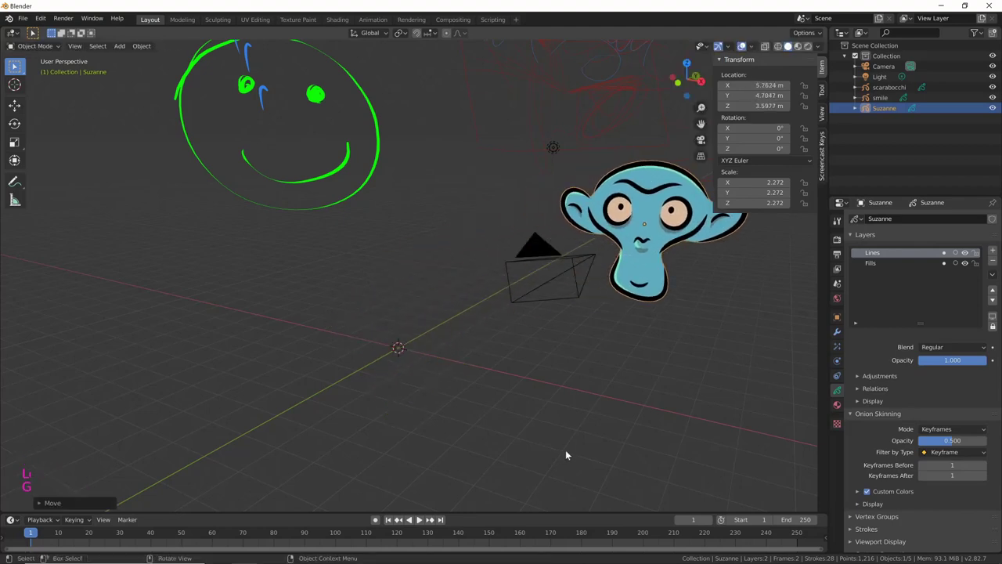
key(KP_0)
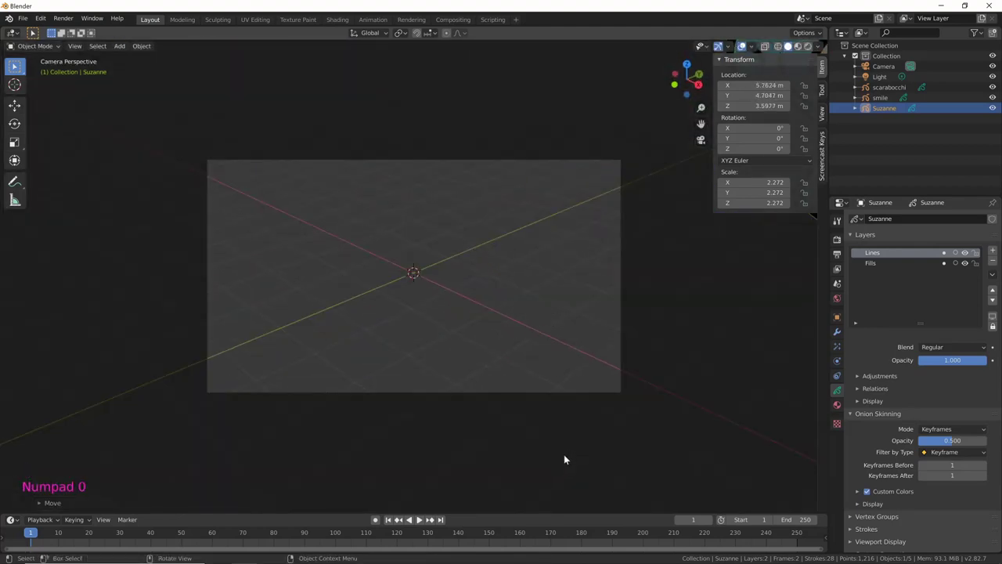
middle_click(598, 385)
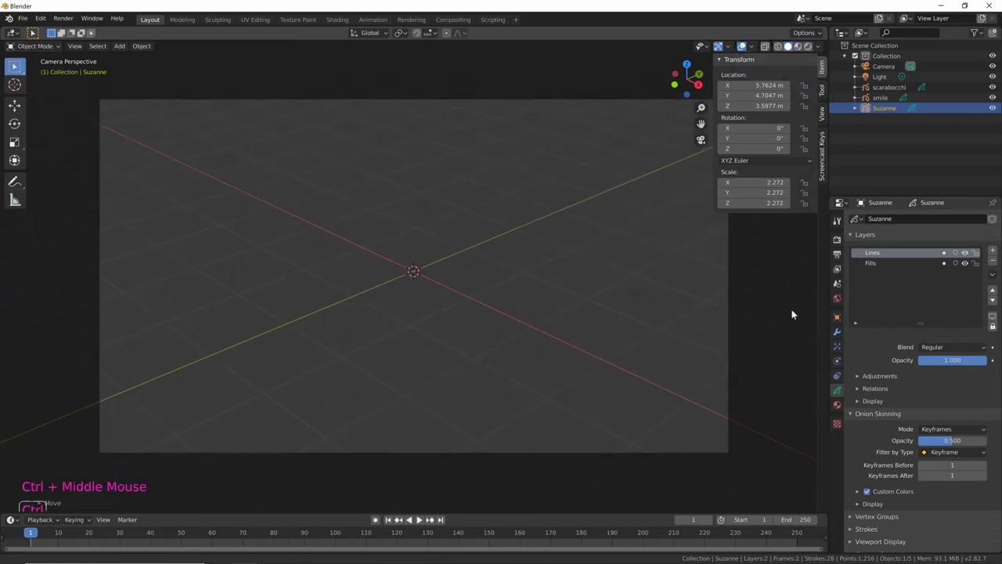
Add a blank Grease Pencil object at the origin with an empty material slot.
key(shift+a)
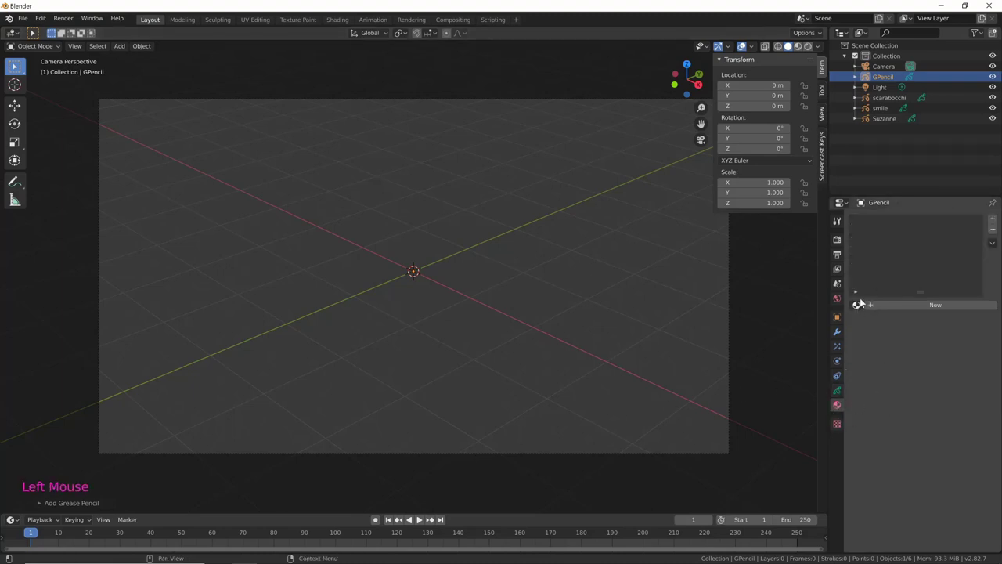
click(862, 308)
Assign the Grey material, enter Draw mode and box out the grey frame with three bottom panels.
click(998, 220)
click(863, 306)
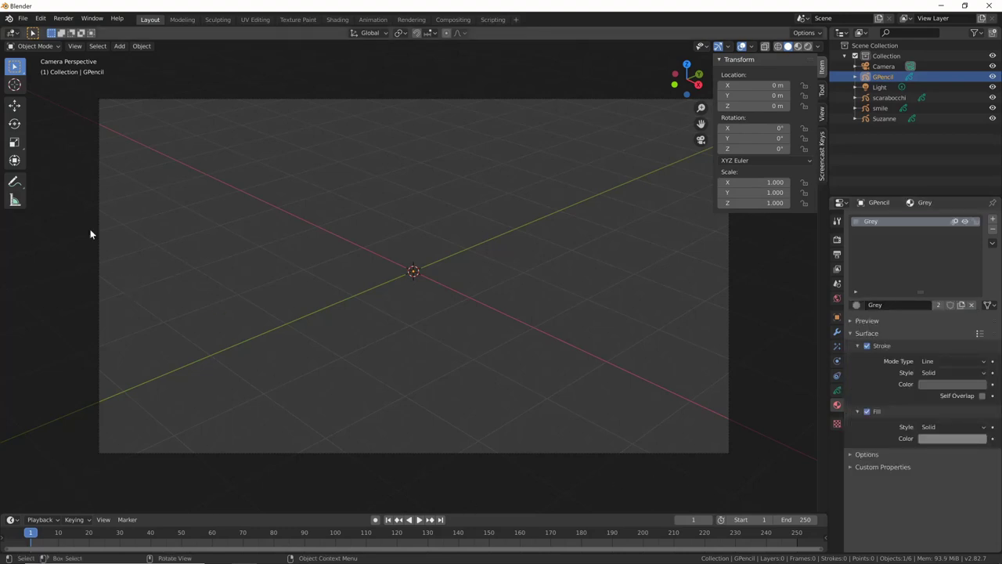
key(ctrl+Tab)
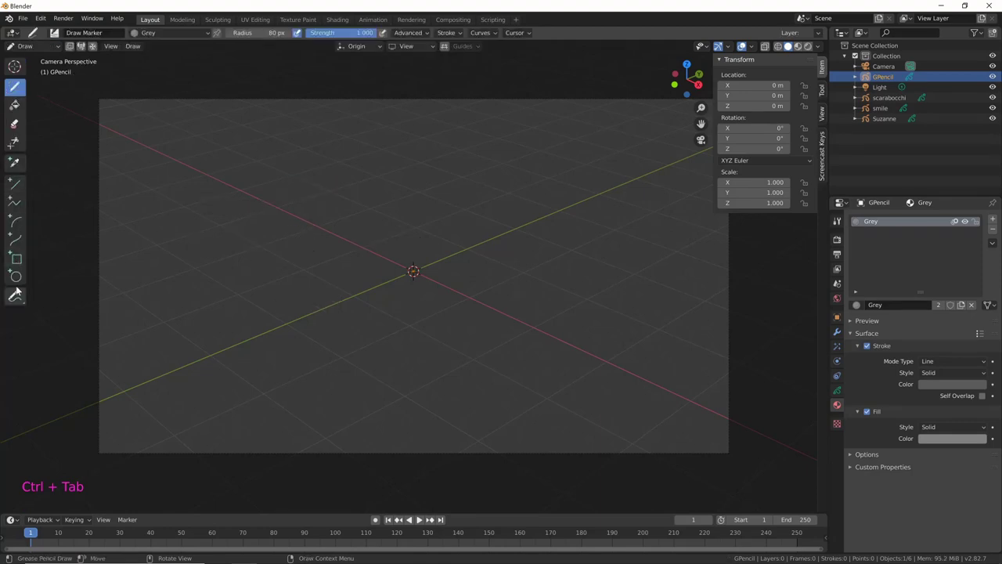
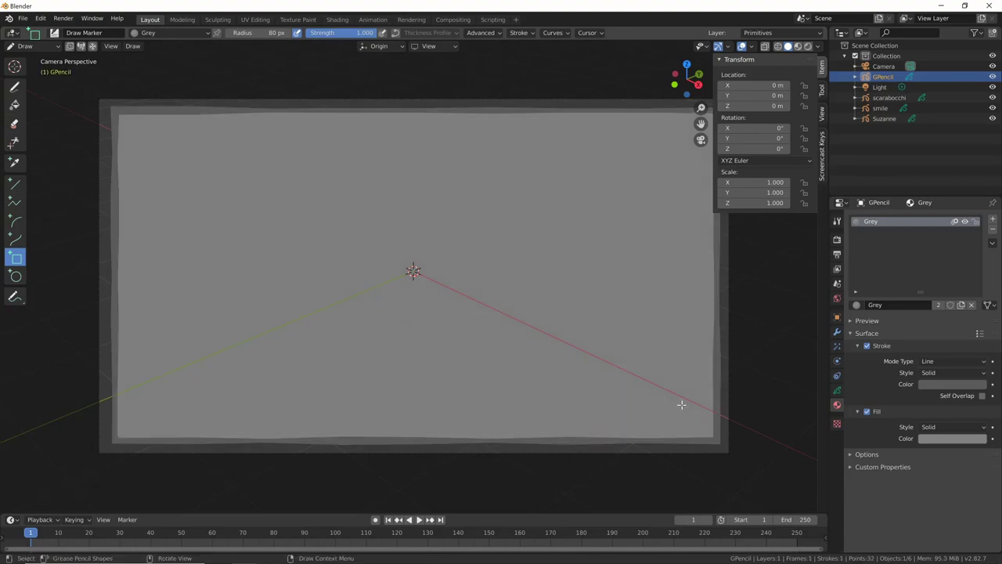
click(839, 392)
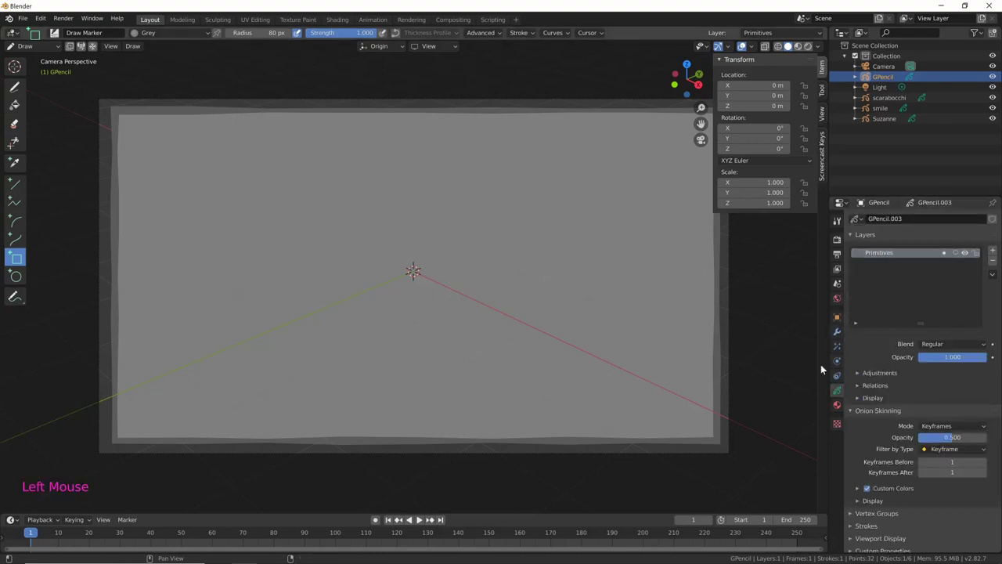
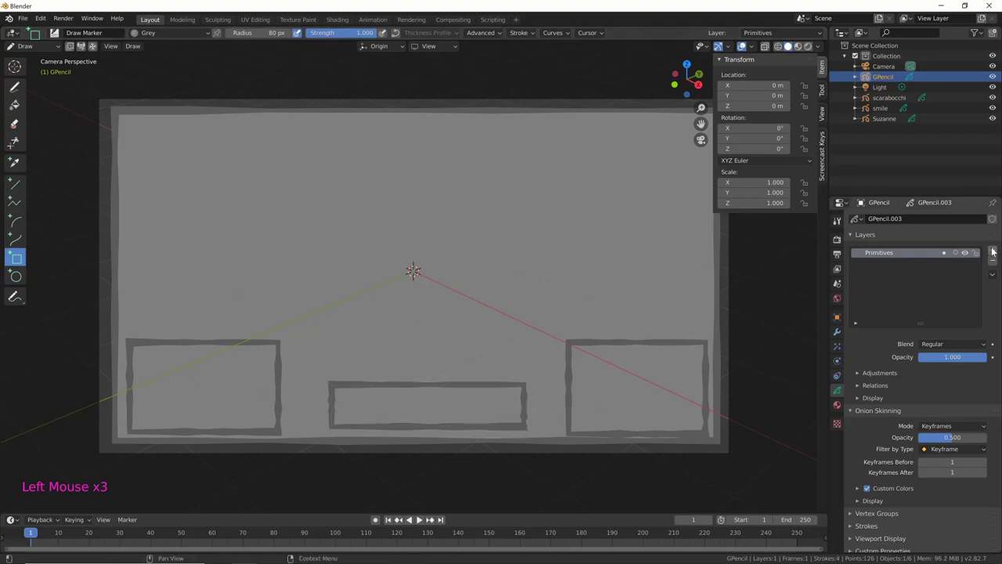
Add a layer named disegno and sketch a blue standing figure on the frame's left.
click(995, 250)
double_click(889, 255)
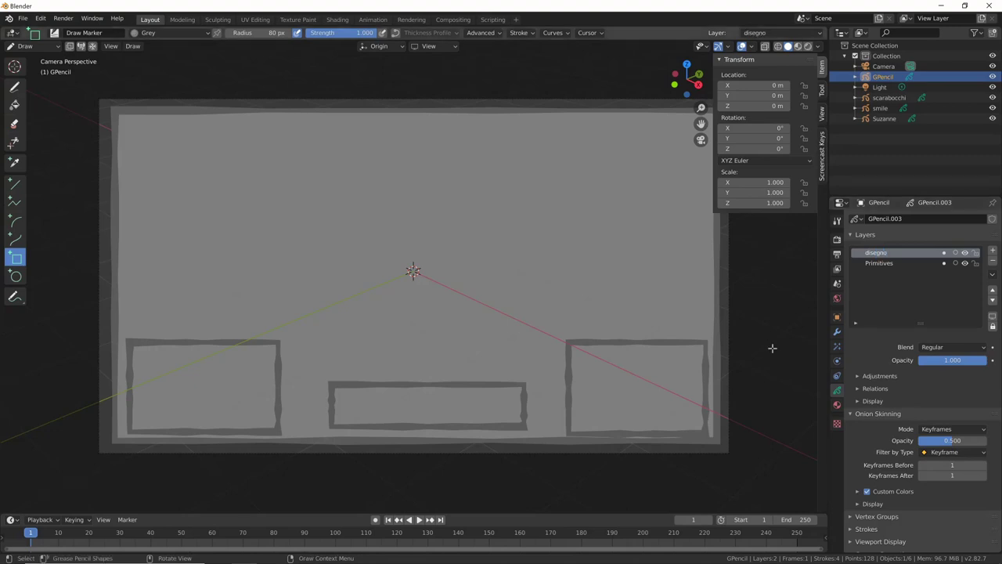
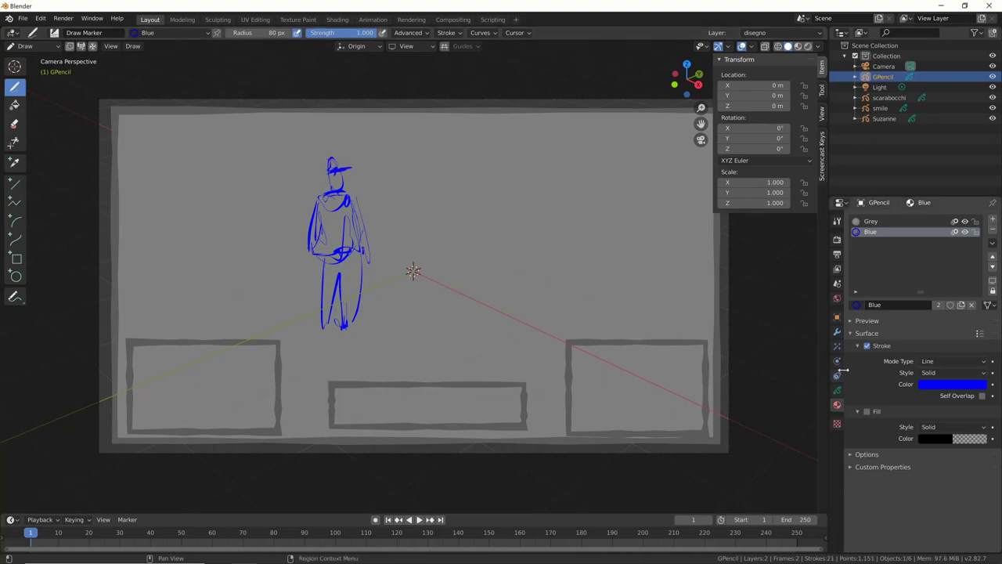
click(839, 392)
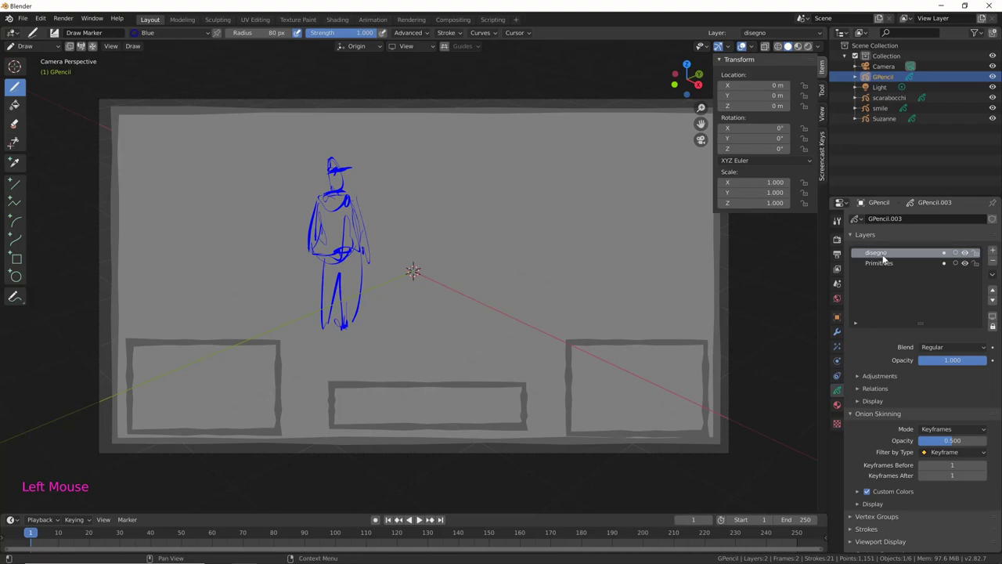
On the disegno layer sketch a blue sun, a second figure and long ground lines.
click(967, 254)
click(967, 253)
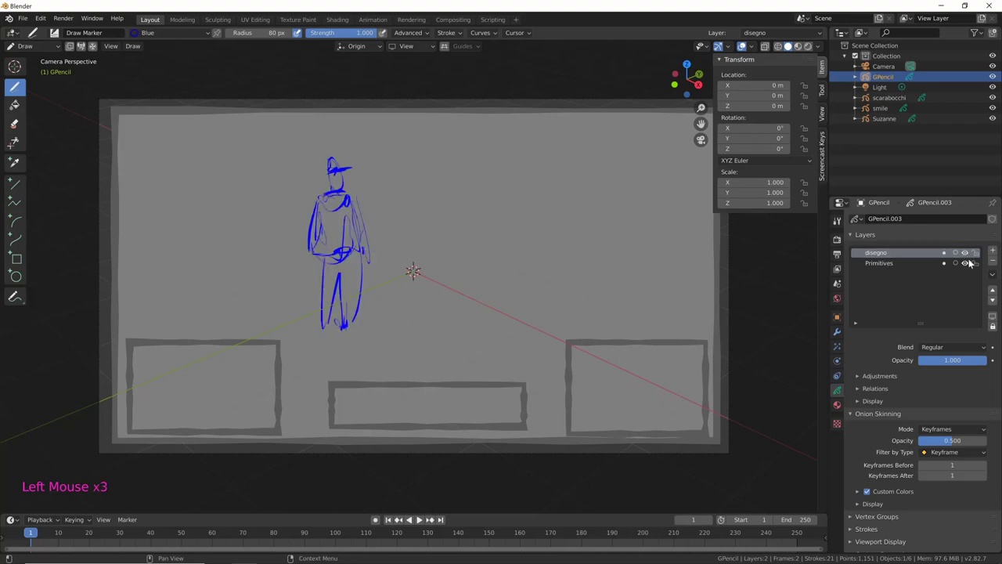
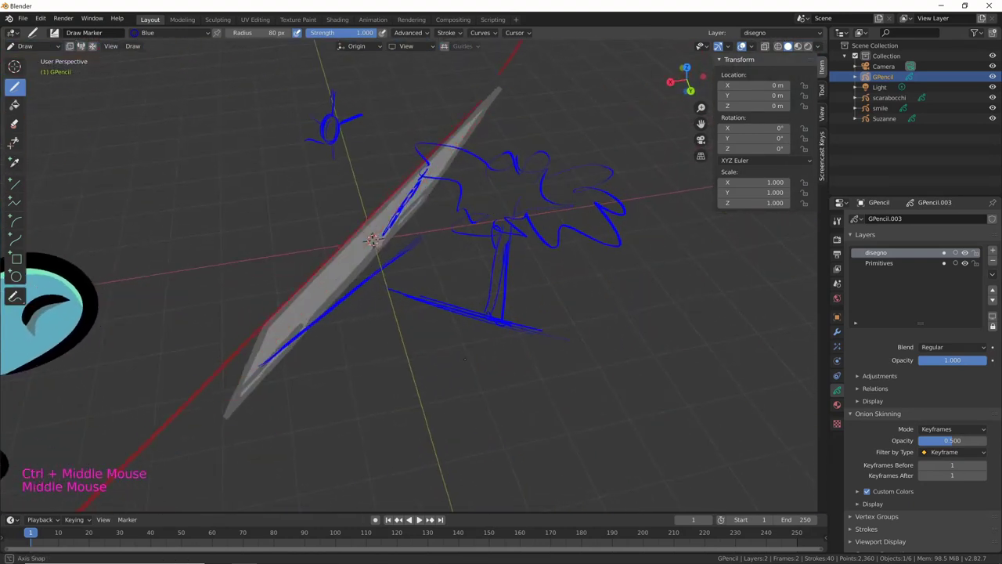
key(c)
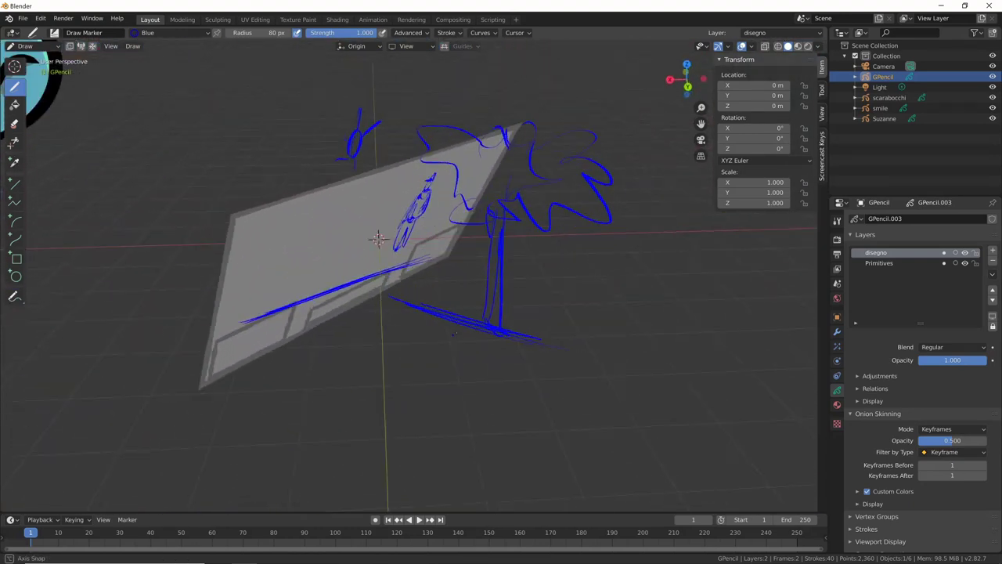
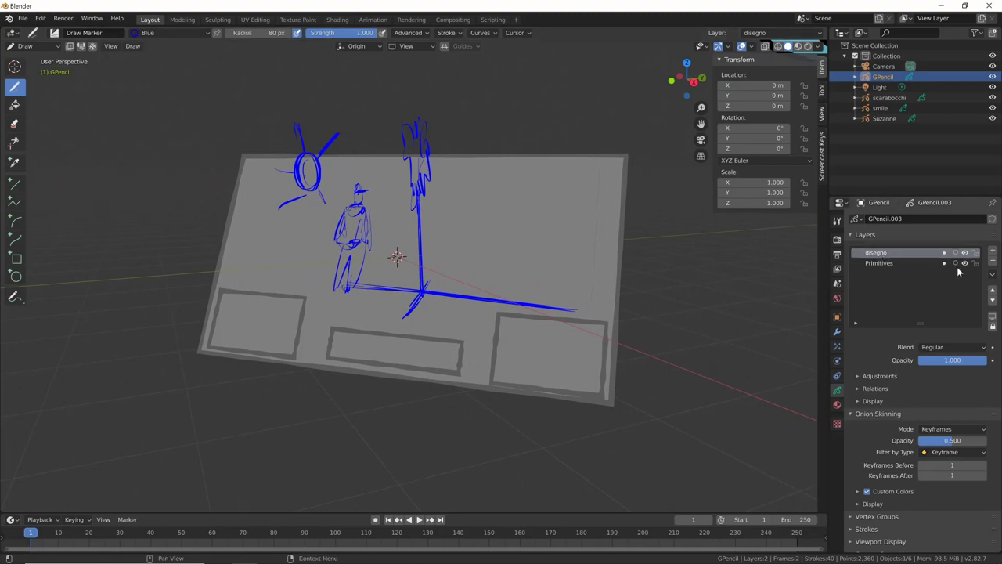
Rename the Primitives layer to rettangoli.
click(919, 266)
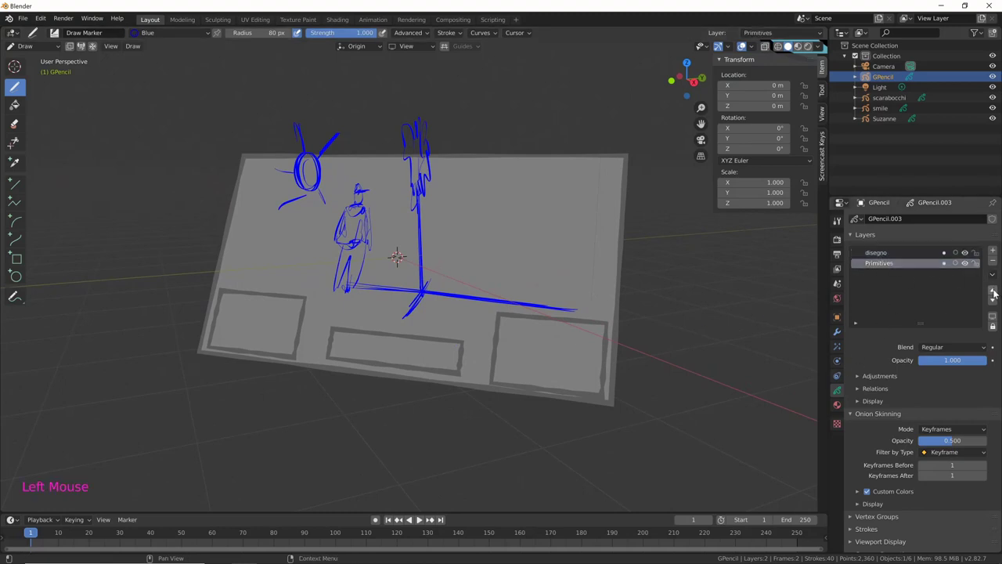
double_click(892, 264)
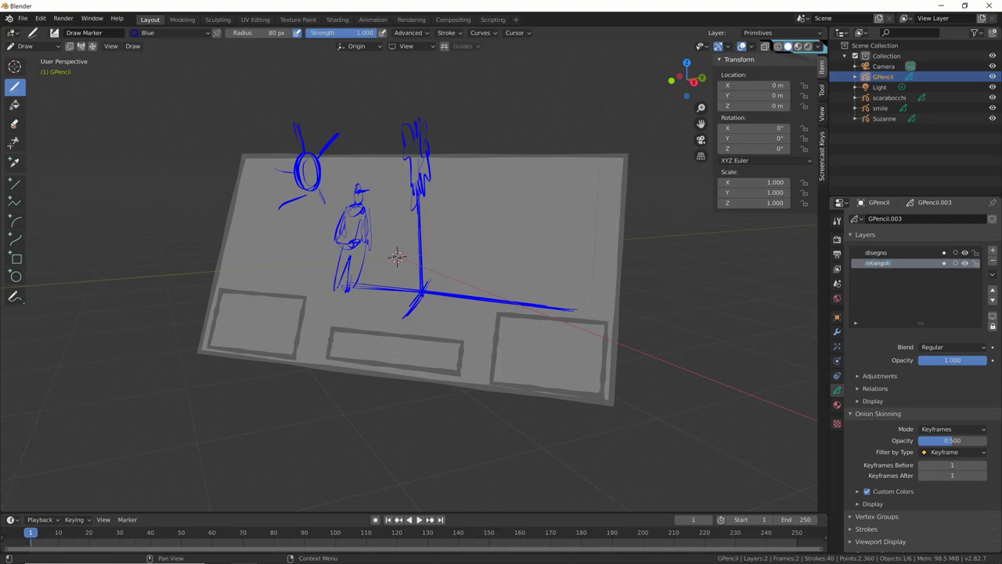
key(Left)
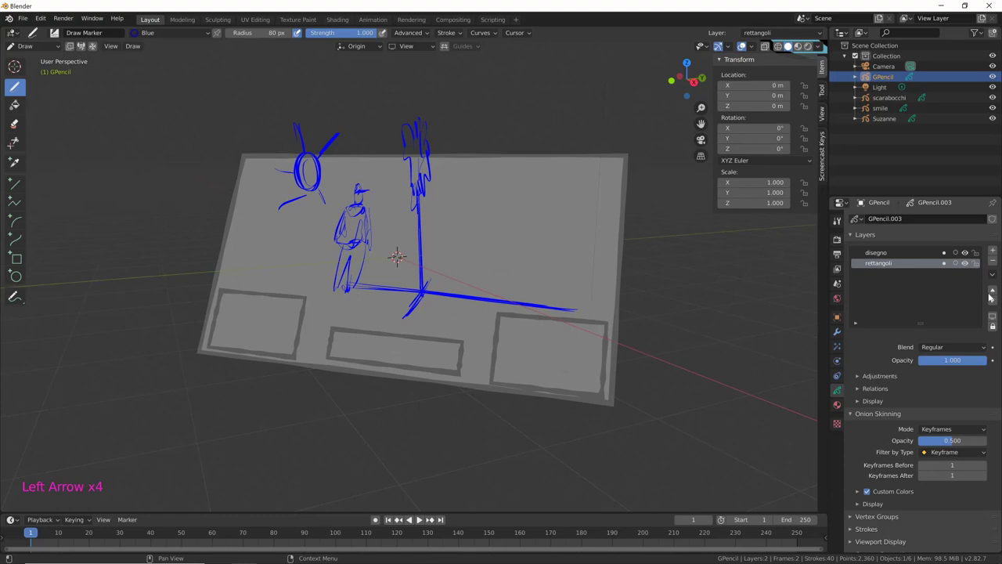
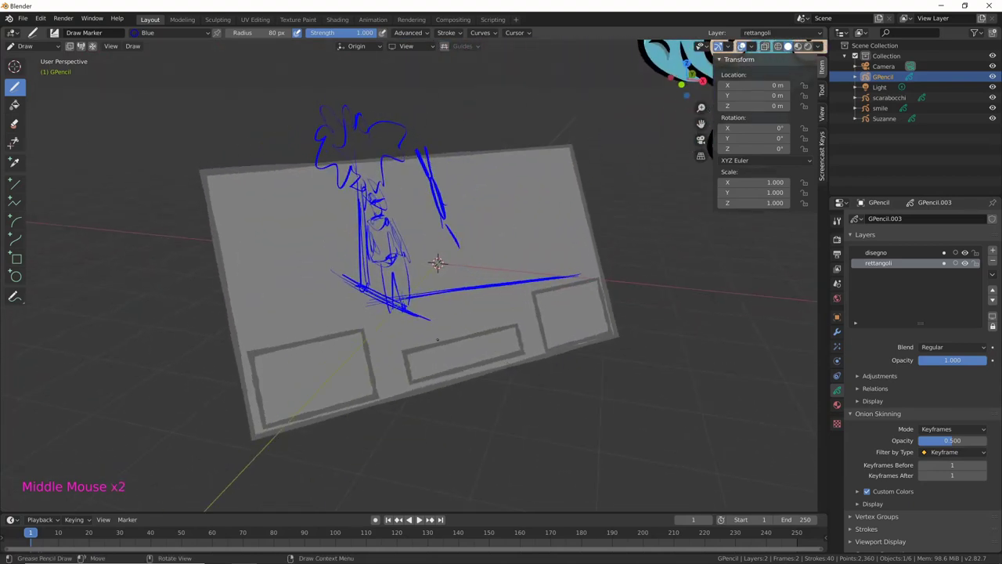
Set the storyboard's Stroke Depth Order from 2D Layers to 3D Location.
middle_click(946, 505)
click(852, 536)
click(854, 523)
middle_click(924, 527)
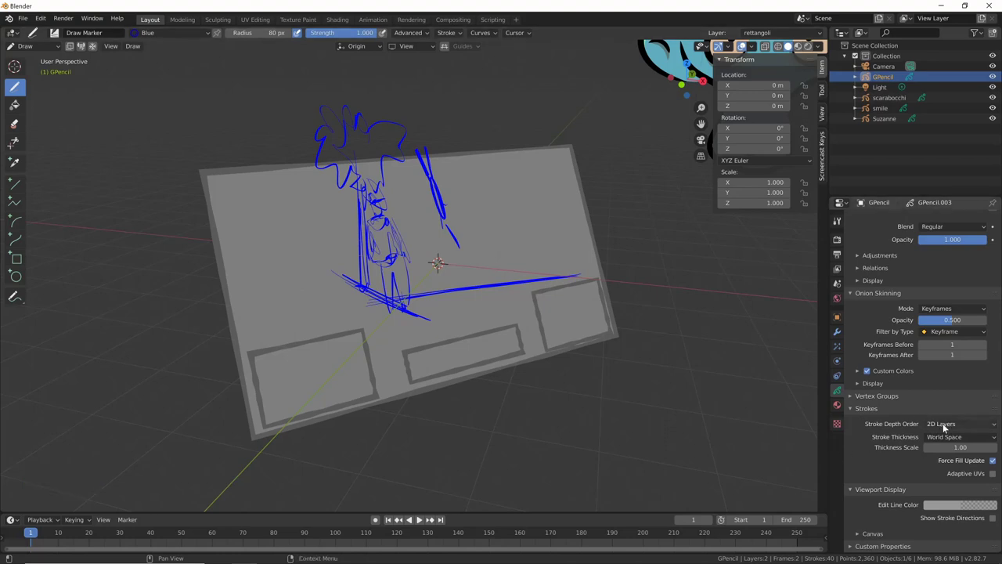
click(951, 426)
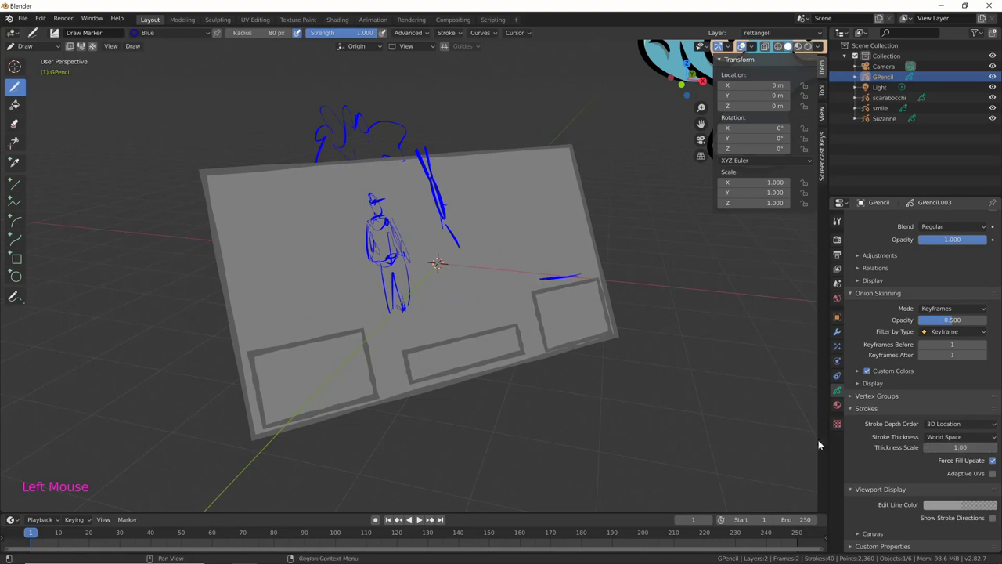
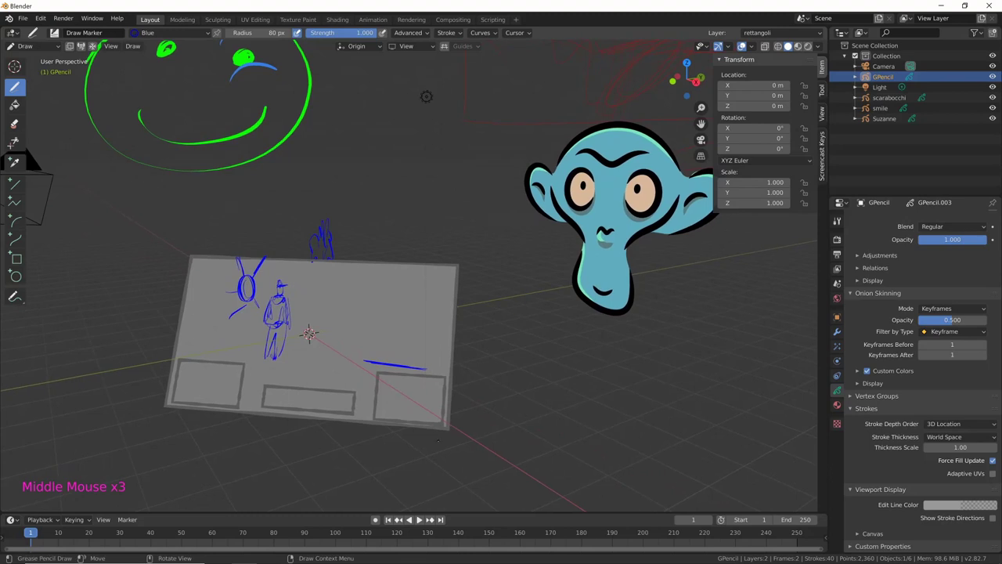
Return to Object Mode and orbit around Suzanne to check how its strokes overlap.
key(ctrl+Tab)
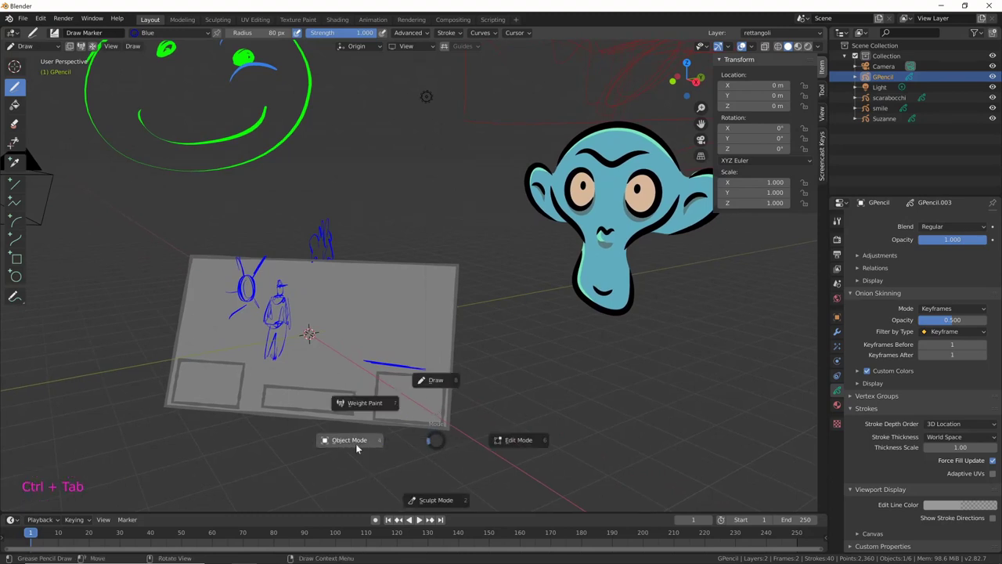
click(622, 264)
middle_click(602, 336)
middle_click(471, 383)
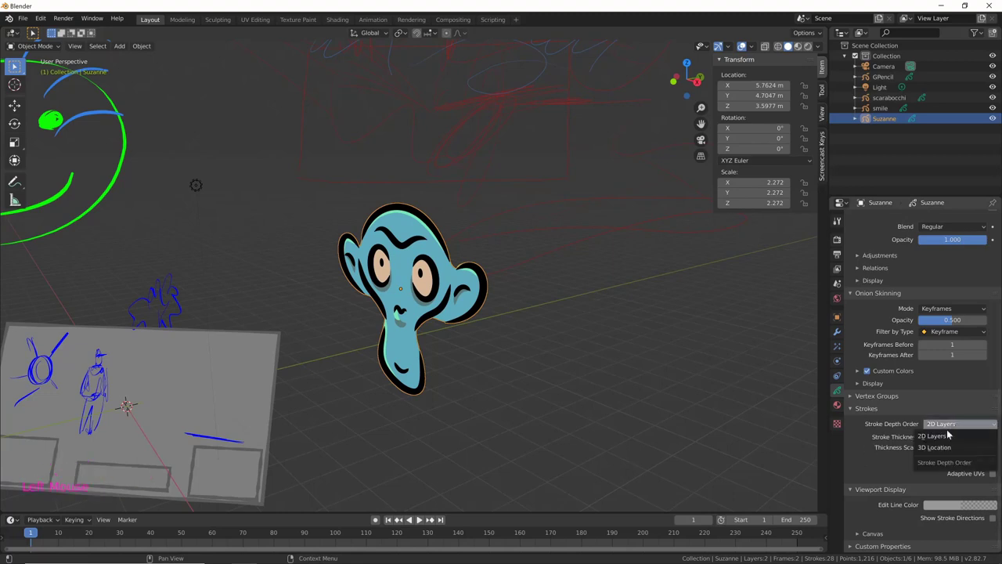
middle_click(518, 424)
middle_click(460, 419)
middle_click(537, 378)
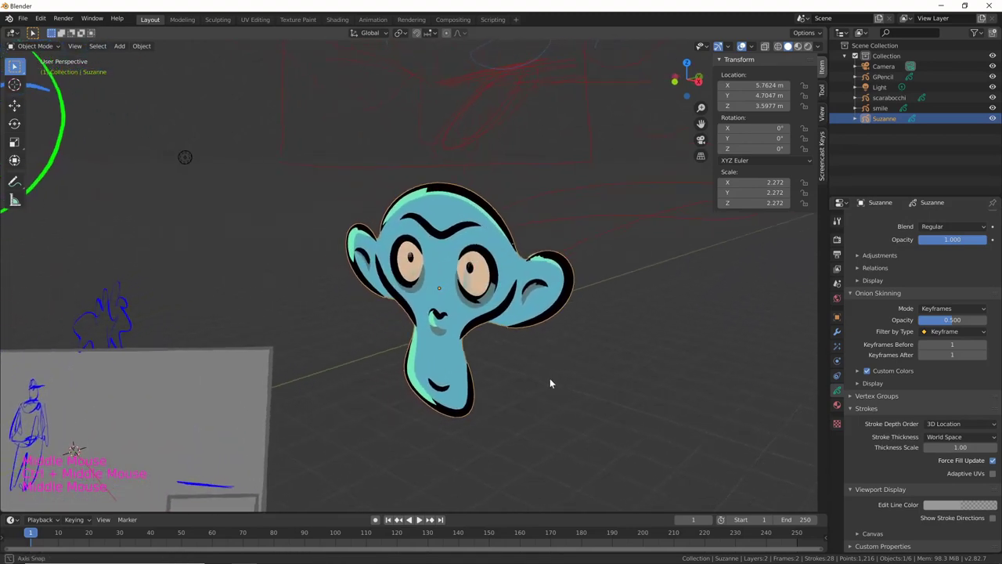
middle_click(577, 383)
middle_click(657, 353)
middle_click(567, 372)
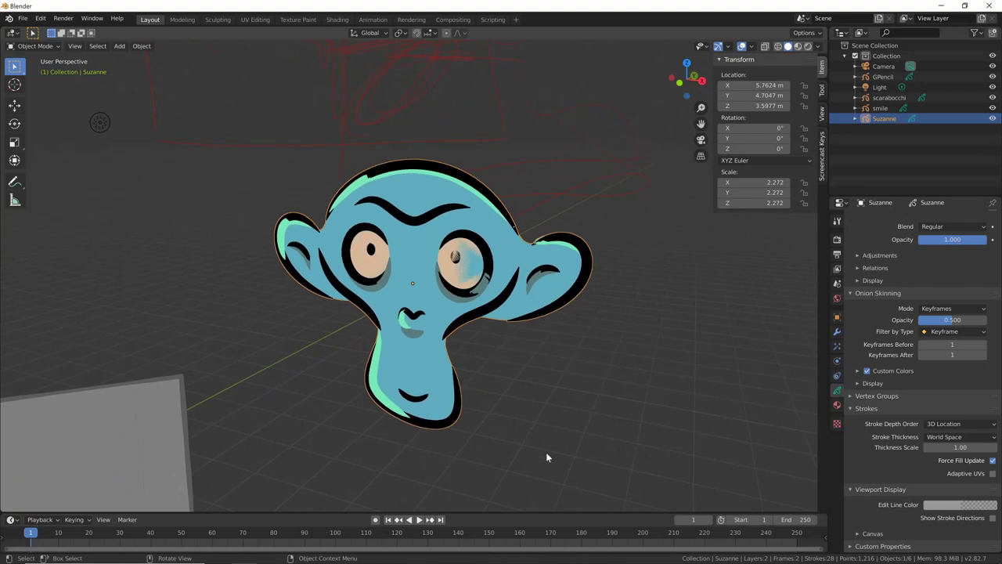
middle_click(545, 458)
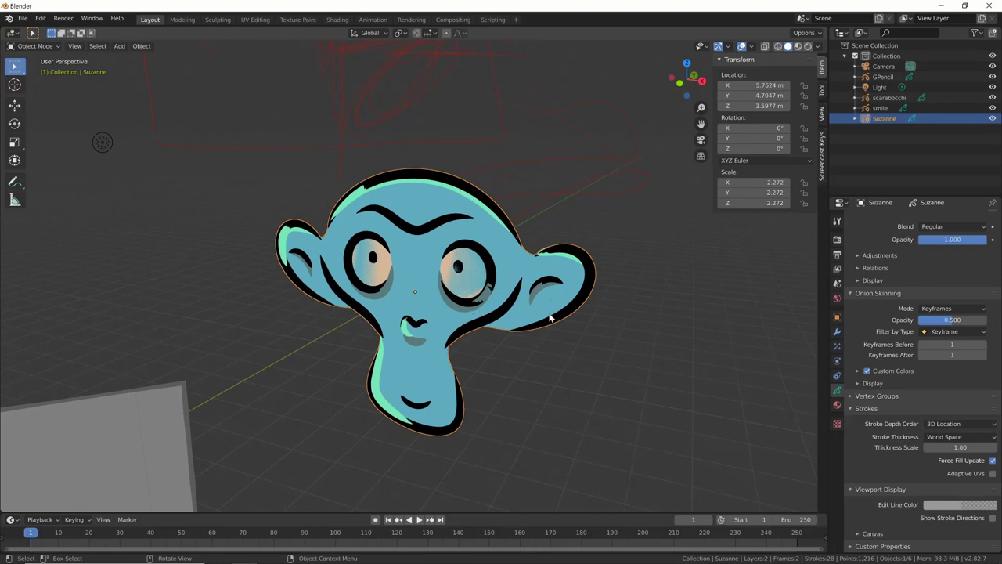
middle_click(550, 318)
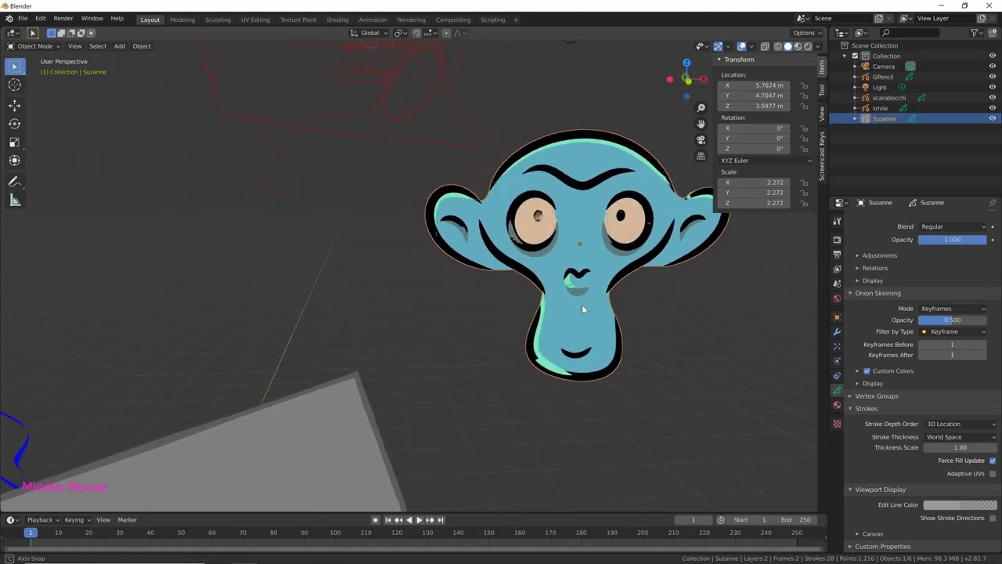
Keep Suzanne's Stroke Depth Order on 2D Layers and orbit back toward the storyboard.
click(968, 429)
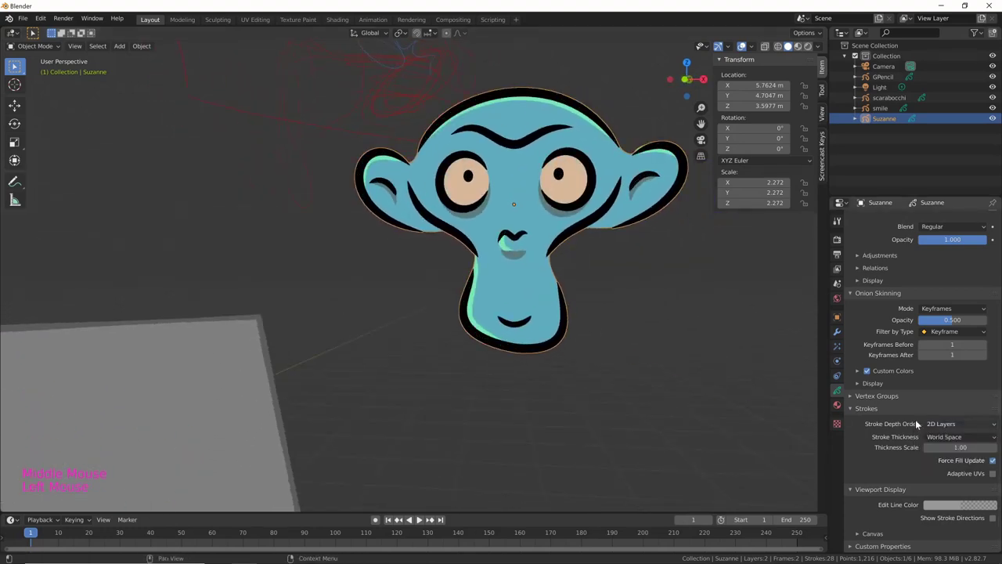
middle_click(656, 362)
middle_click(619, 339)
middle_click(633, 375)
middle_click(507, 391)
middle_click(672, 334)
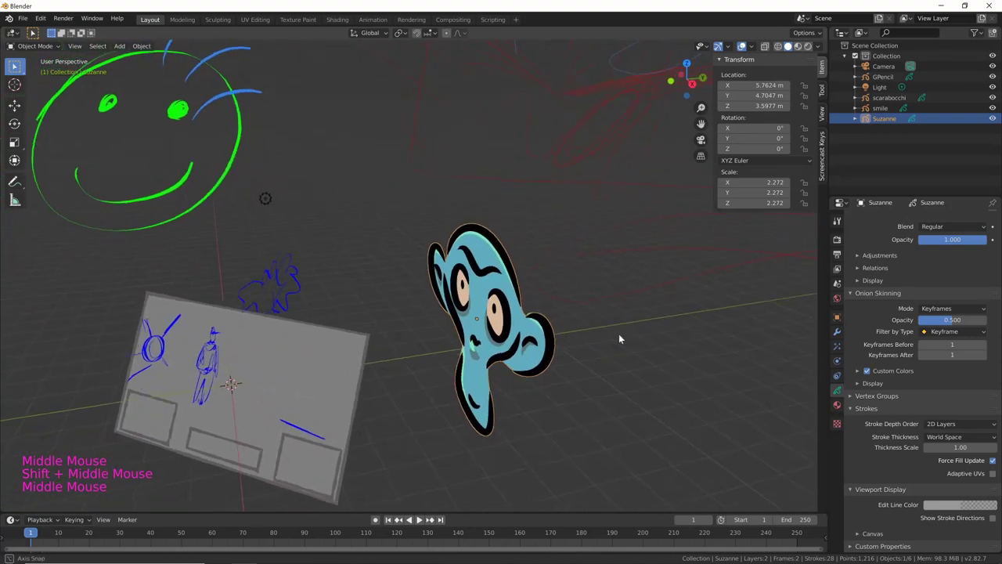
middle_click(628, 338)
middle_click(651, 370)
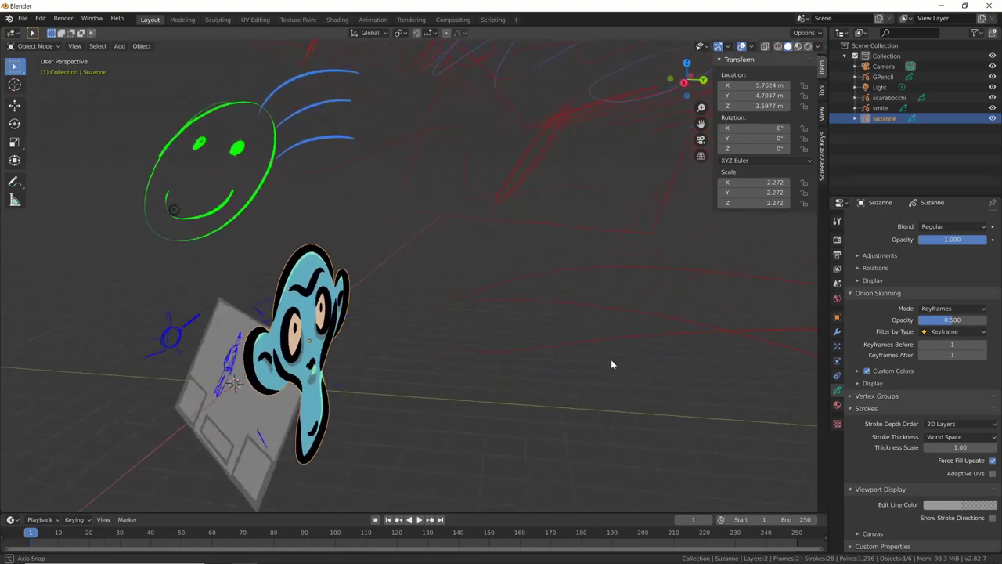
middle_click(568, 422)
middle_click(580, 418)
middle_click(443, 362)
Select GPencil and open its Stroke Thickness space dropdown without changing it.
click(444, 361)
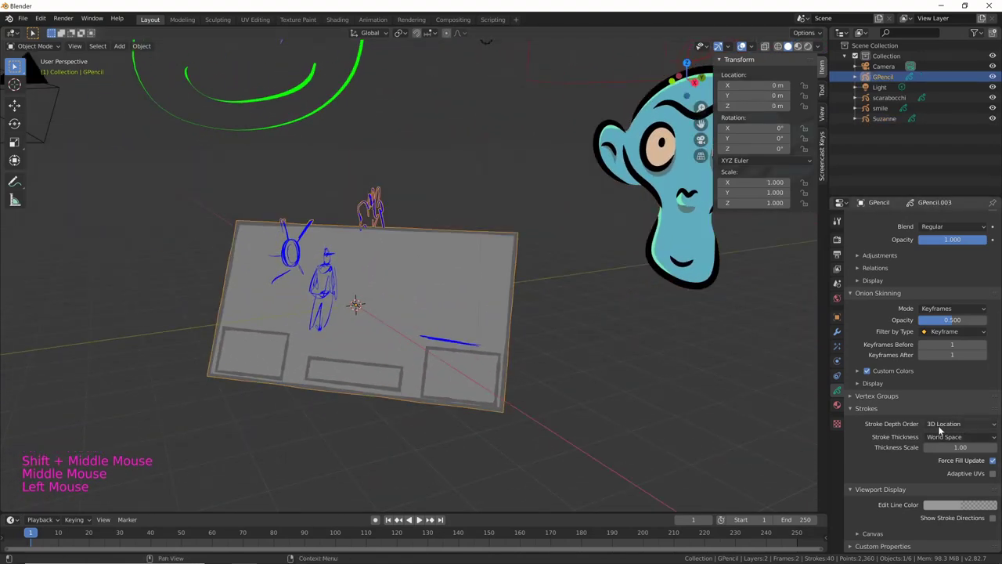
click(960, 426)
middle_click(633, 379)
middle_click(623, 376)
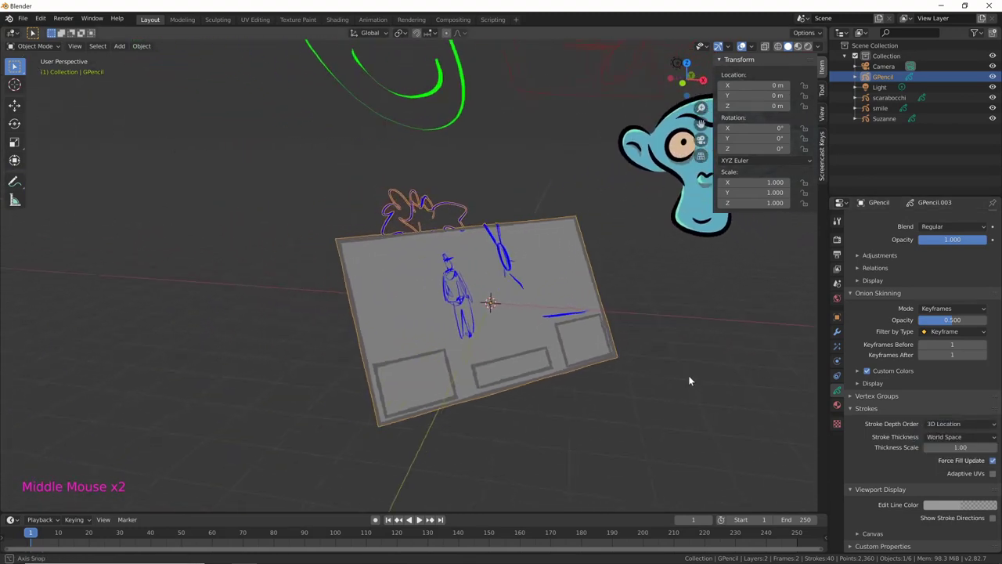
middle_click(702, 372)
middle_click(627, 402)
middle_click(668, 389)
middle_click(562, 398)
key(c)
click(961, 428)
key(s)
click(959, 426)
middle_click(704, 444)
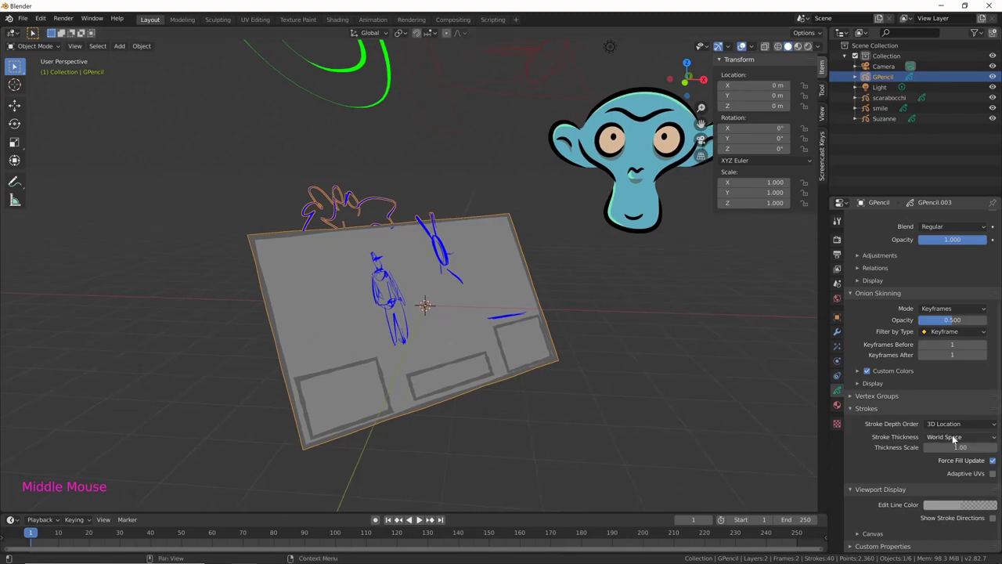
key(s)
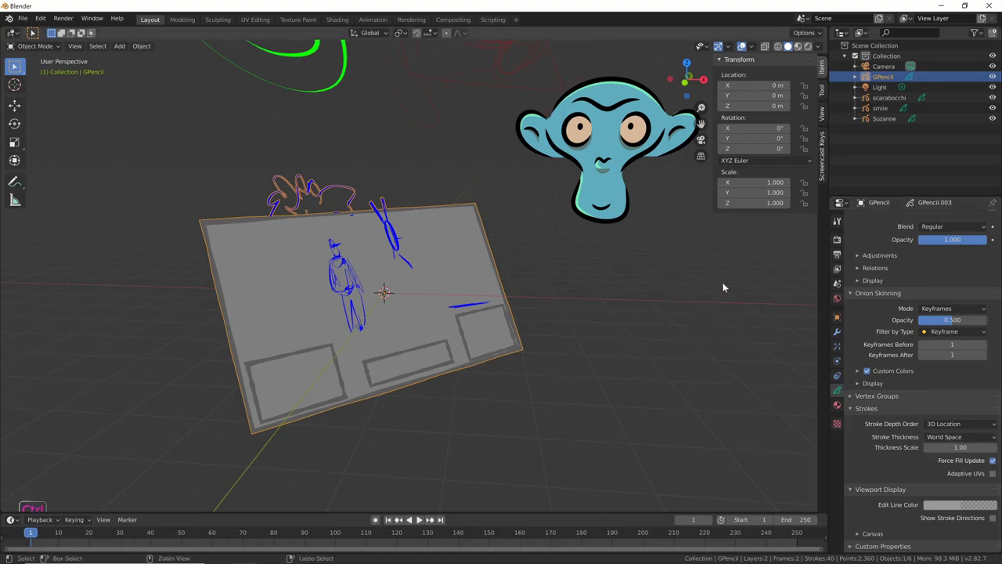
Zoom out over the whole scene, then move in close to the green smile drawing.
middle_click(723, 287)
middle_click(642, 283)
middle_click(631, 281)
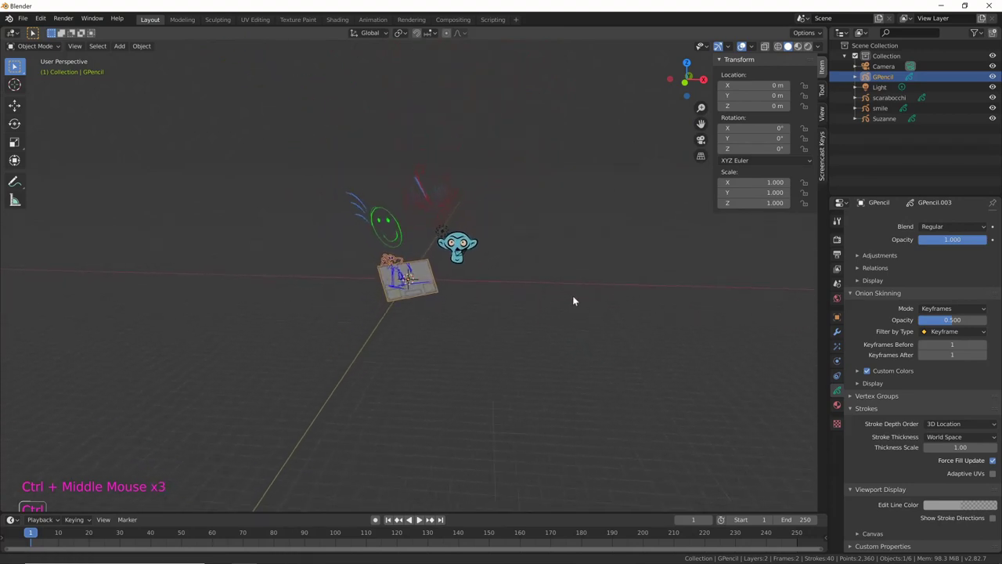
middle_click(582, 294)
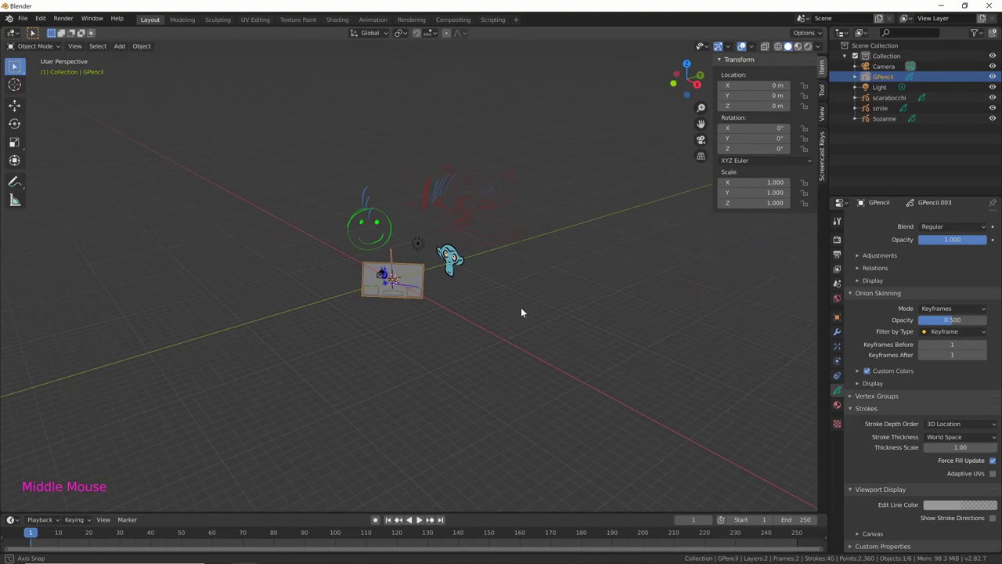
middle_click(608, 280)
middle_click(562, 280)
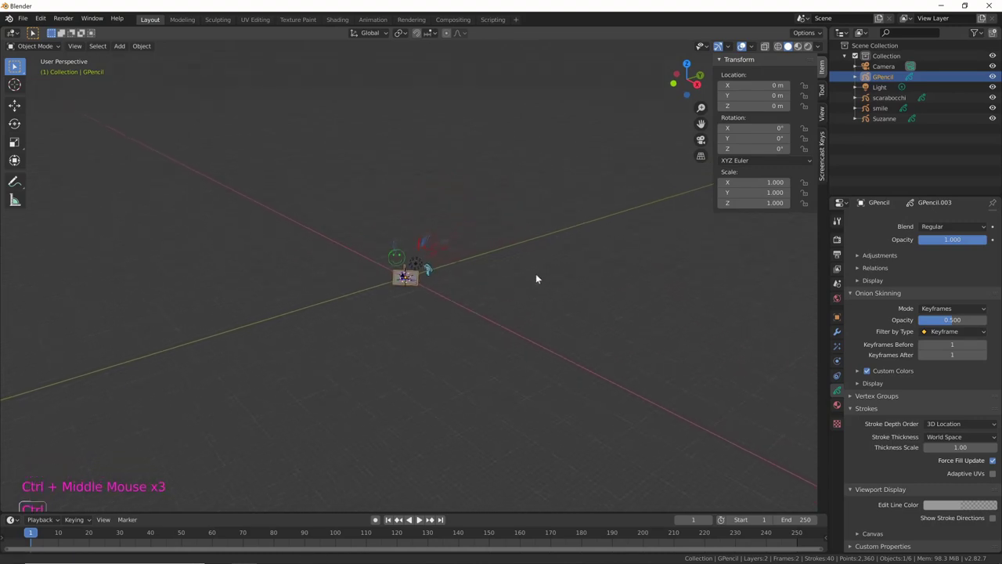
middle_click(369, 390)
middle_click(371, 362)
middle_click(427, 253)
middle_click(434, 372)
middle_click(670, 382)
middle_click(530, 206)
middle_click(497, 283)
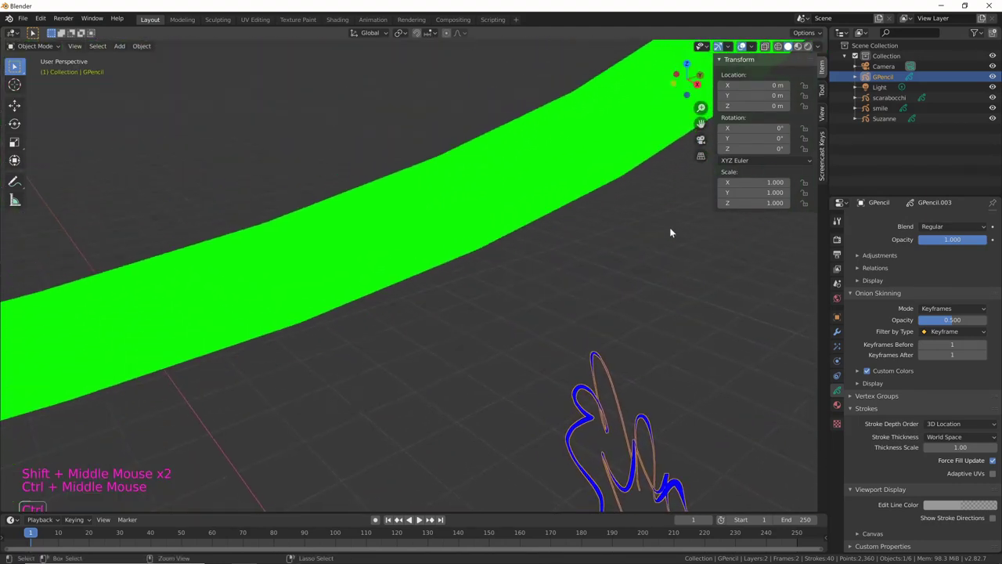
middle_click(683, 292)
middle_click(677, 275)
middle_click(581, 317)
middle_click(604, 334)
middle_click(646, 266)
middle_click(594, 287)
middle_click(534, 332)
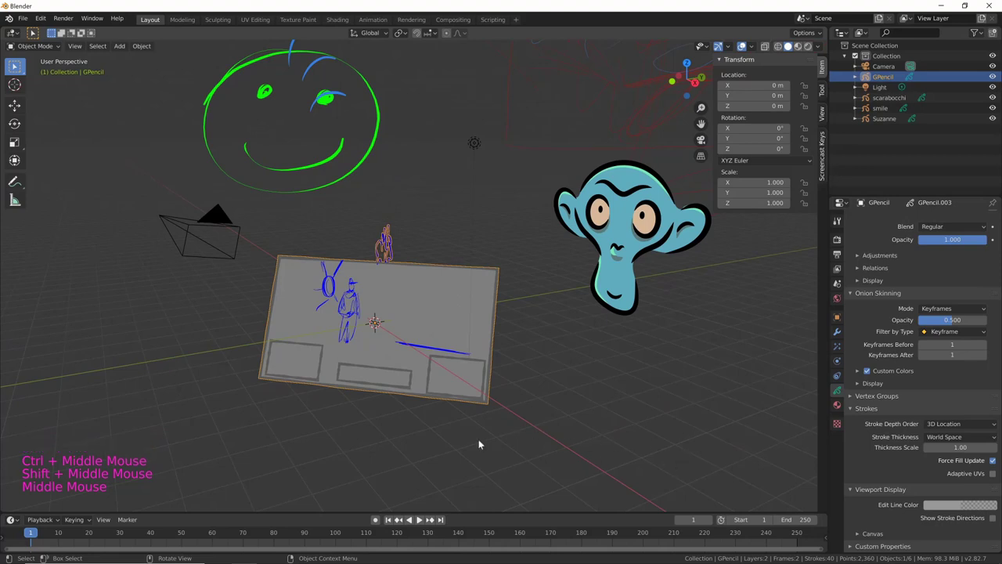
Switch the GPencil storyboard's stroke thickness to Screen Space and inspect the thickened figures up close.
click(961, 439)
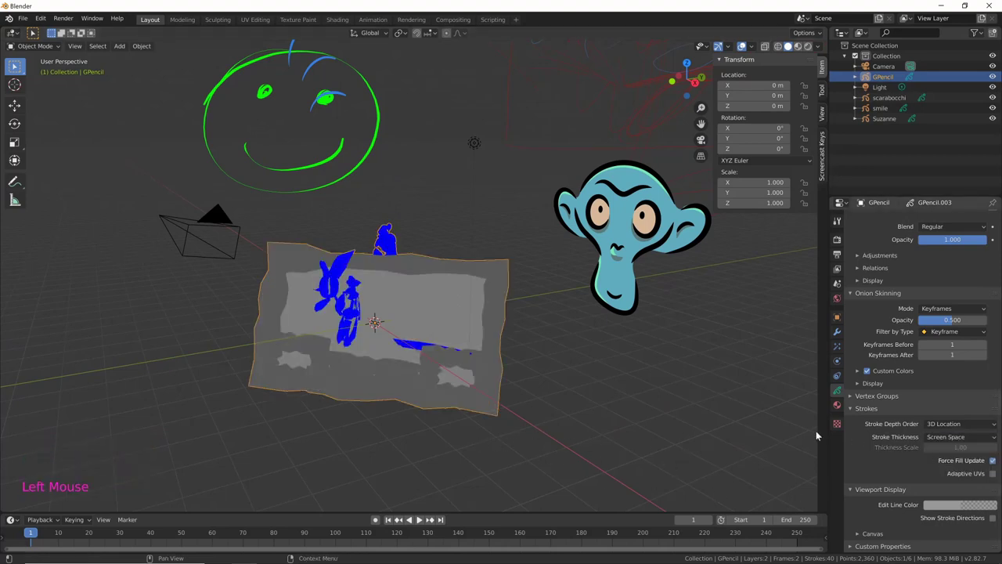
middle_click(722, 348)
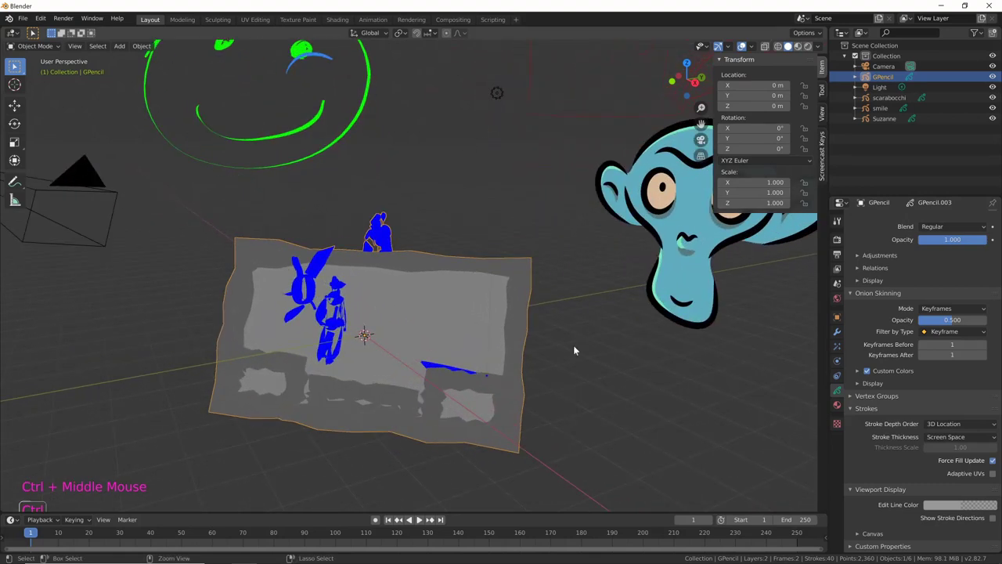
middle_click(452, 398)
middle_click(474, 388)
middle_click(505, 365)
middle_click(529, 344)
middle_click(586, 316)
middle_click(624, 311)
middle_click(670, 306)
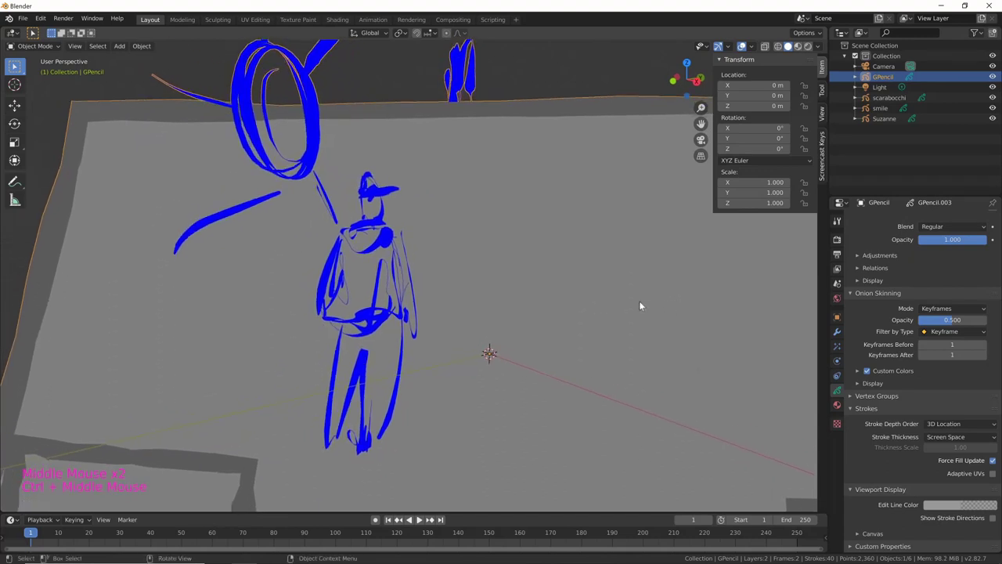
middle_click(649, 285)
middle_click(652, 317)
middle_click(684, 312)
middle_click(664, 311)
middle_click(645, 330)
middle_click(673, 309)
Pull the view back over the whole scene and select the scarabocchi scribble in the Outliner.
key(s)
middle_click(658, 302)
middle_click(630, 302)
middle_click(632, 304)
middle_click(587, 306)
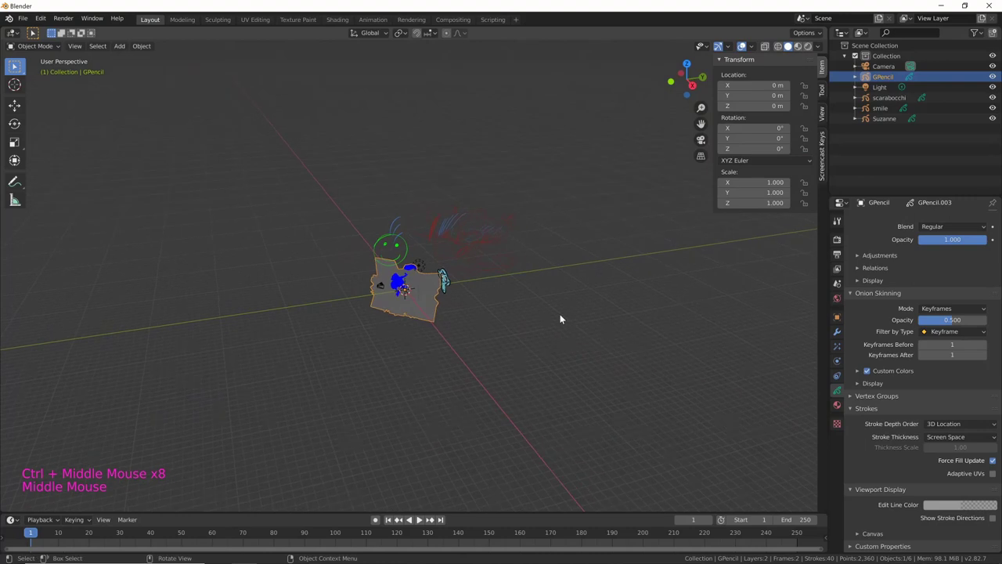
middle_click(458, 319)
middle_click(417, 309)
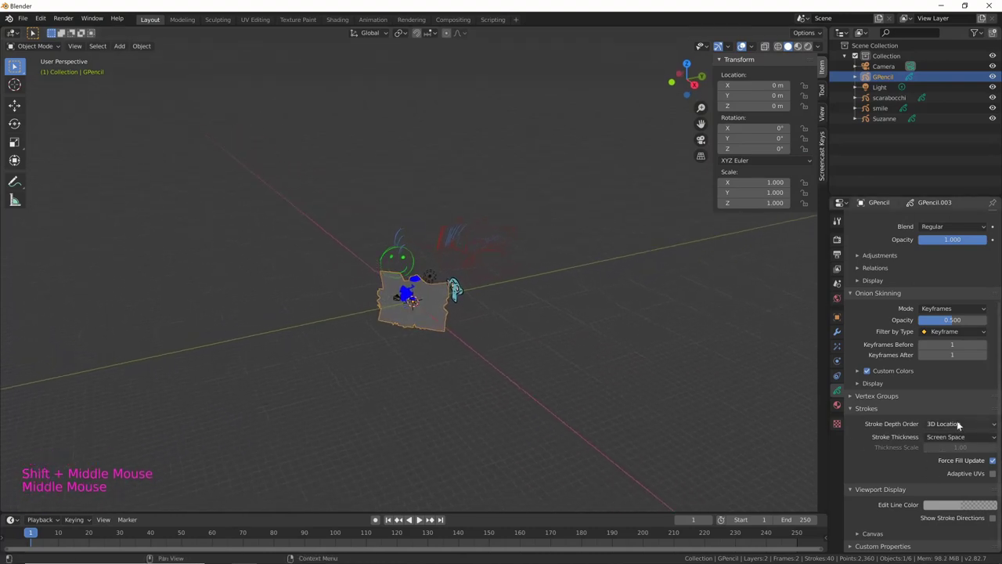
click(945, 455)
click(472, 259)
Select the scarabocchi scribbles and orbit around them to compare their stroke widths.
click(962, 438)
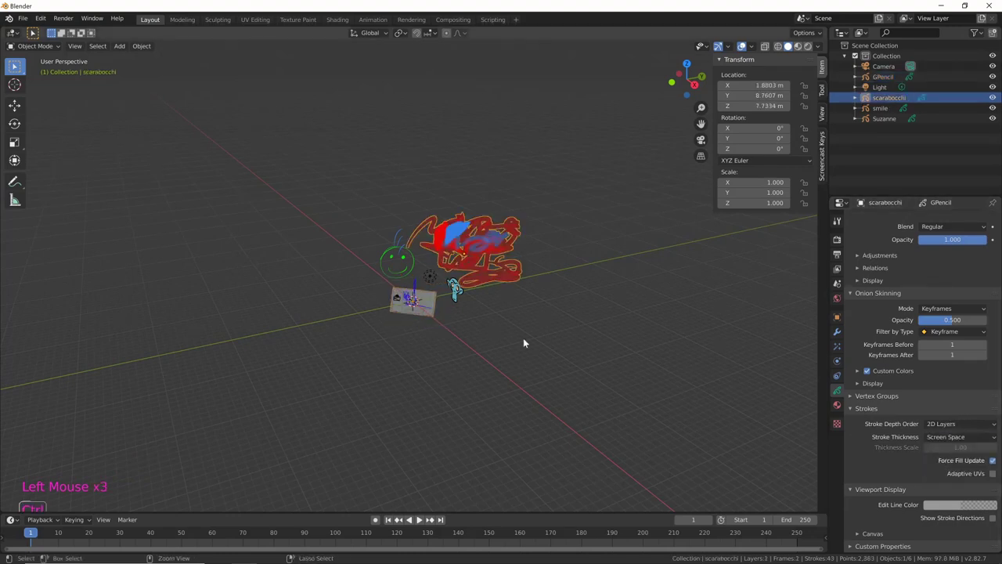
middle_click(529, 312)
middle_click(620, 284)
middle_click(410, 338)
middle_click(469, 332)
middle_click(589, 328)
click(659, 292)
middle_click(658, 305)
middle_click(528, 361)
middle_click(449, 360)
middle_click(499, 241)
middle_click(489, 386)
middle_click(486, 395)
middle_click(651, 275)
middle_click(613, 275)
middle_click(588, 277)
middle_click(600, 280)
middle_click(576, 294)
middle_click(598, 297)
middle_click(561, 335)
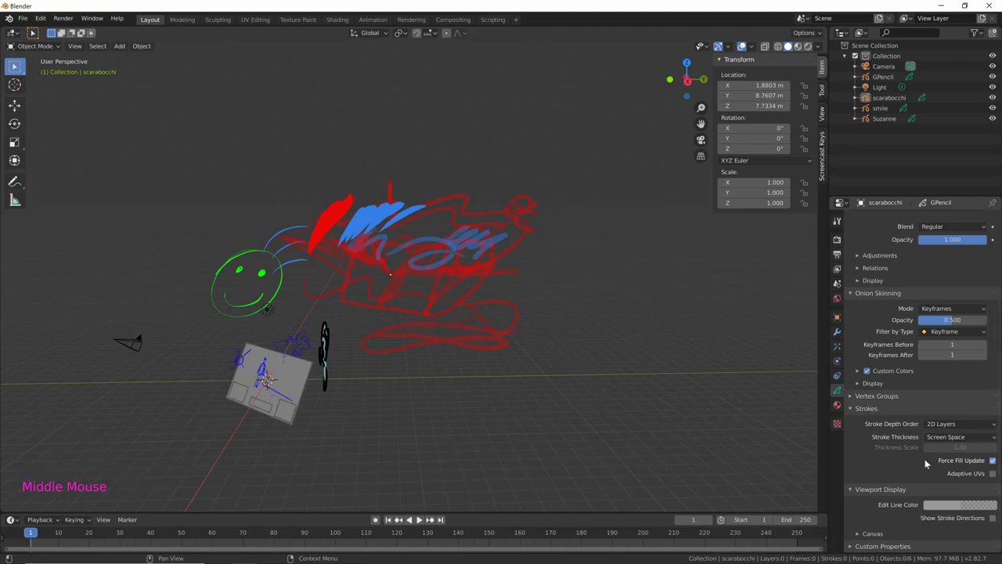
middle_click(561, 380)
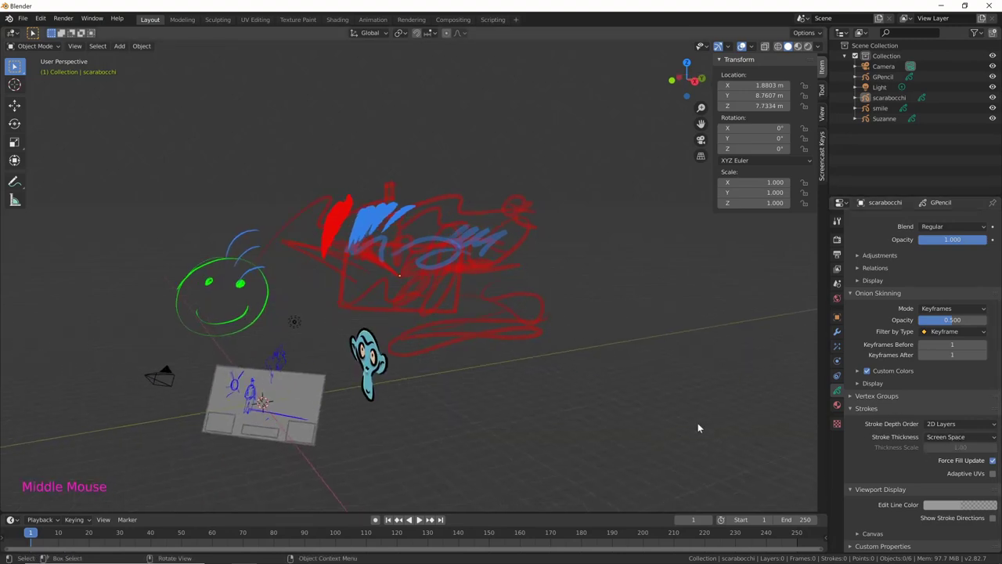
middle_click(642, 406)
Give scarabocchi World Space stroke thickness with a 0.10 thickness scale, leaving the scribbles faint.
click(972, 440)
middle_click(595, 387)
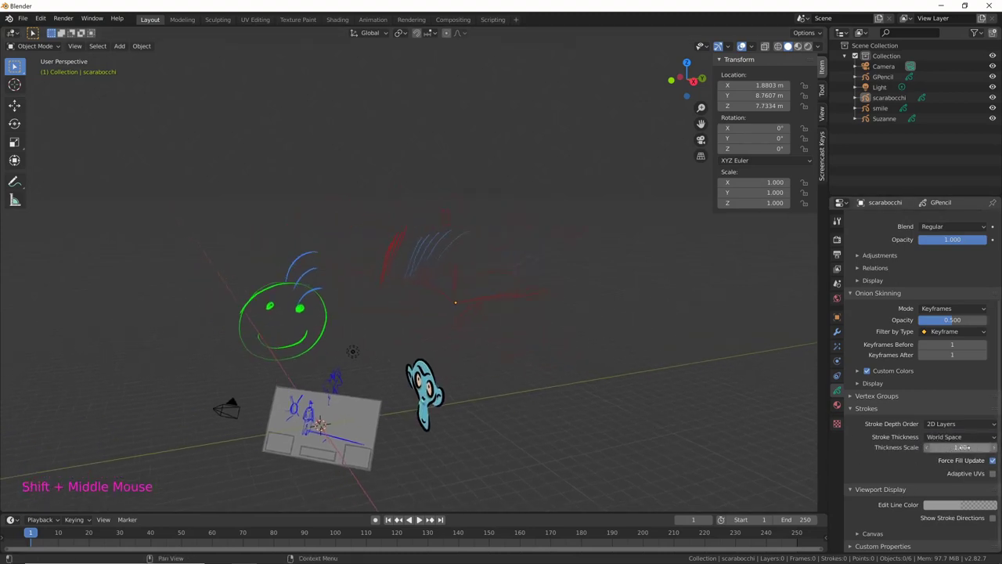
middle_click(609, 341)
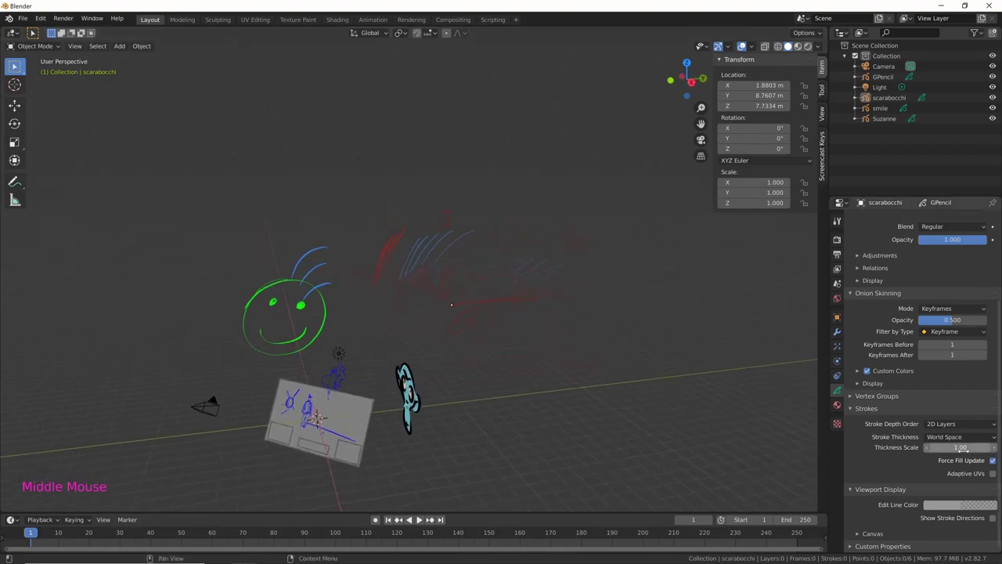
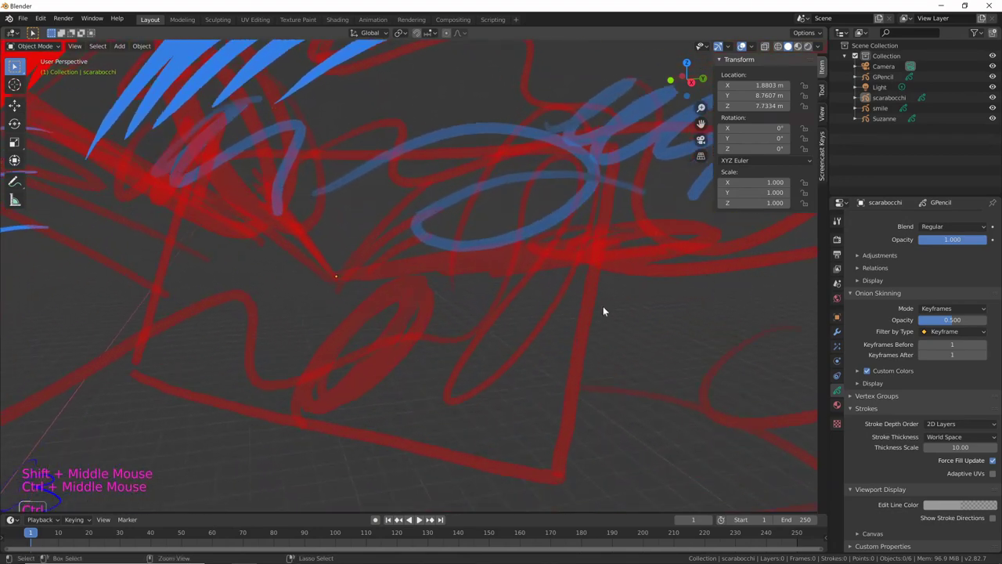
middle_click(509, 357)
middle_click(567, 332)
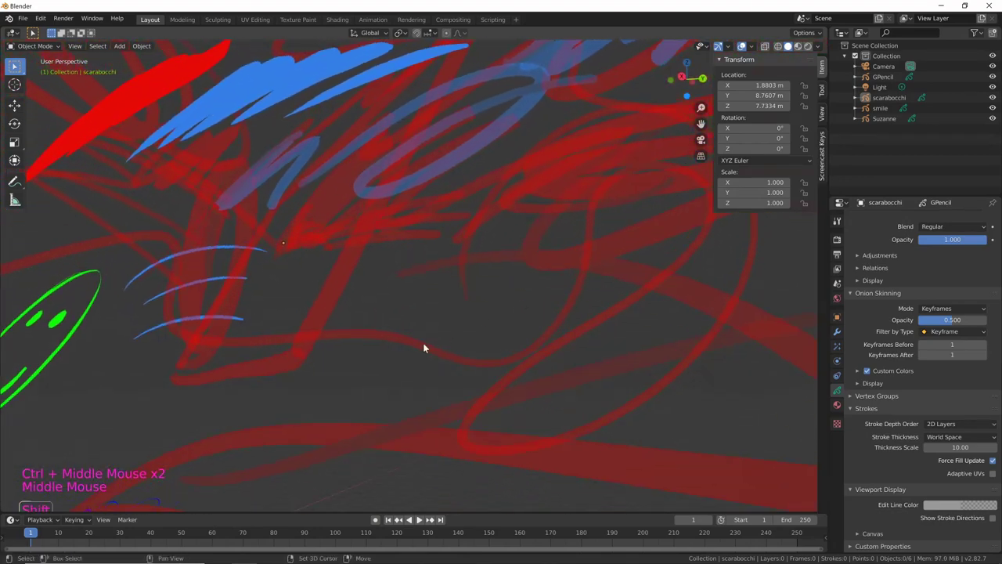
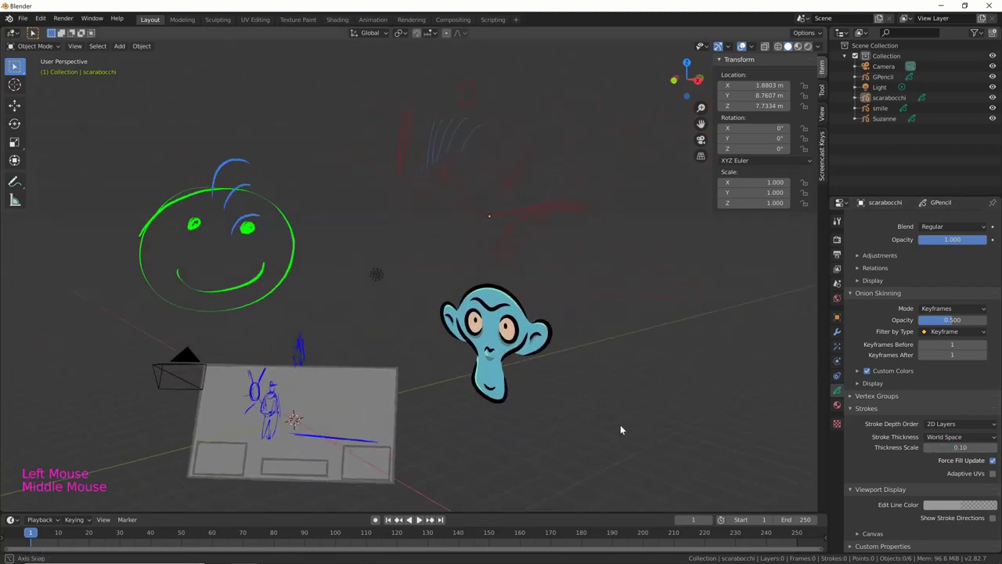
middle_click(572, 410)
middle_click(685, 383)
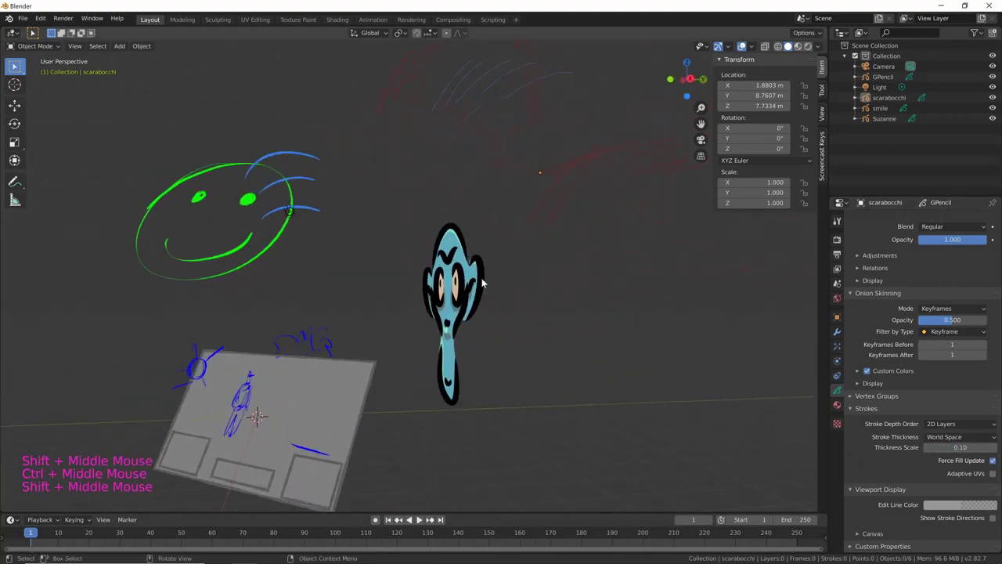
middle_click(478, 286)
Select Suzanne and try thickness scale values on its strokes, ending at 0.72.
click(456, 295)
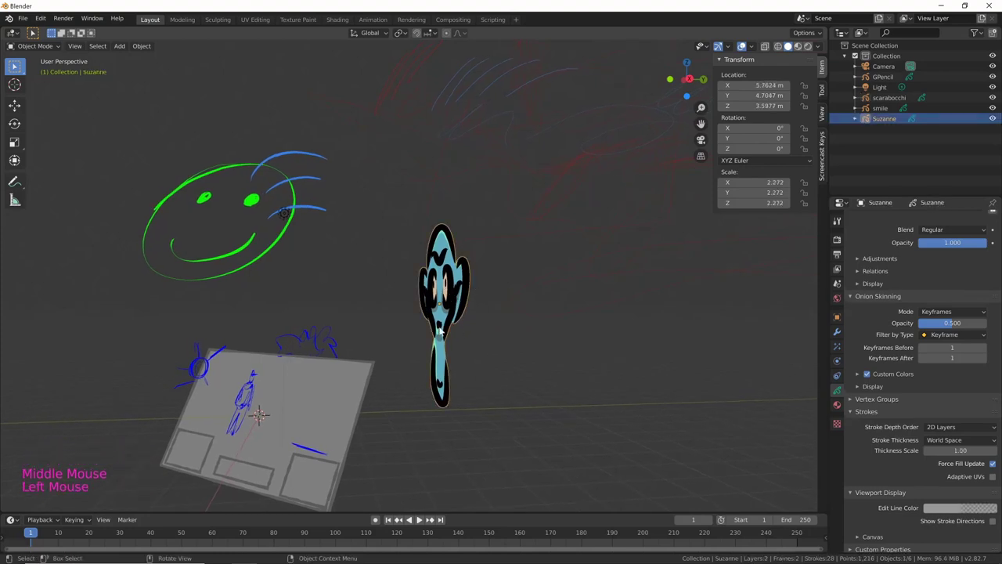
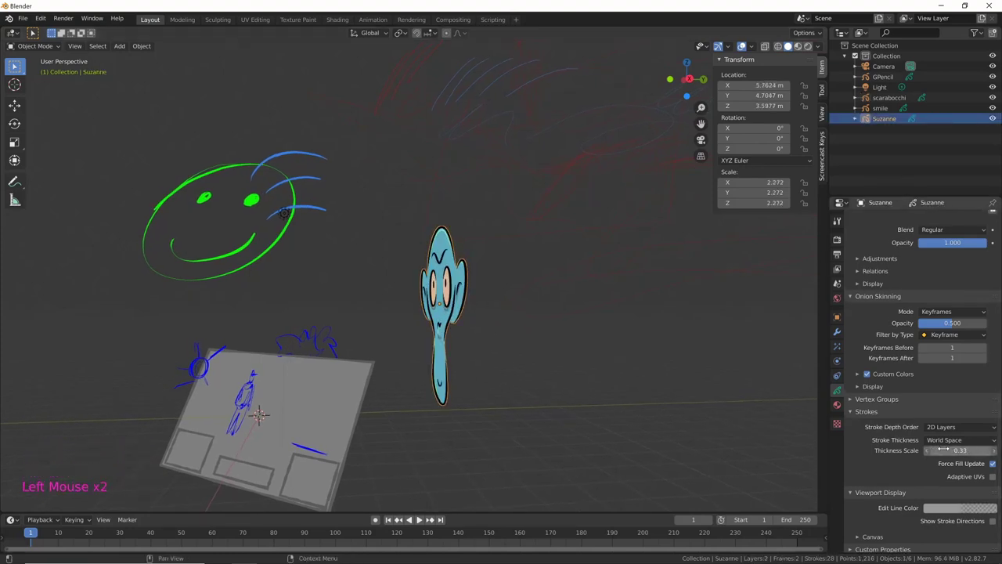
middle_click(476, 415)
middle_click(462, 389)
middle_click(578, 360)
middle_click(538, 341)
middle_click(636, 343)
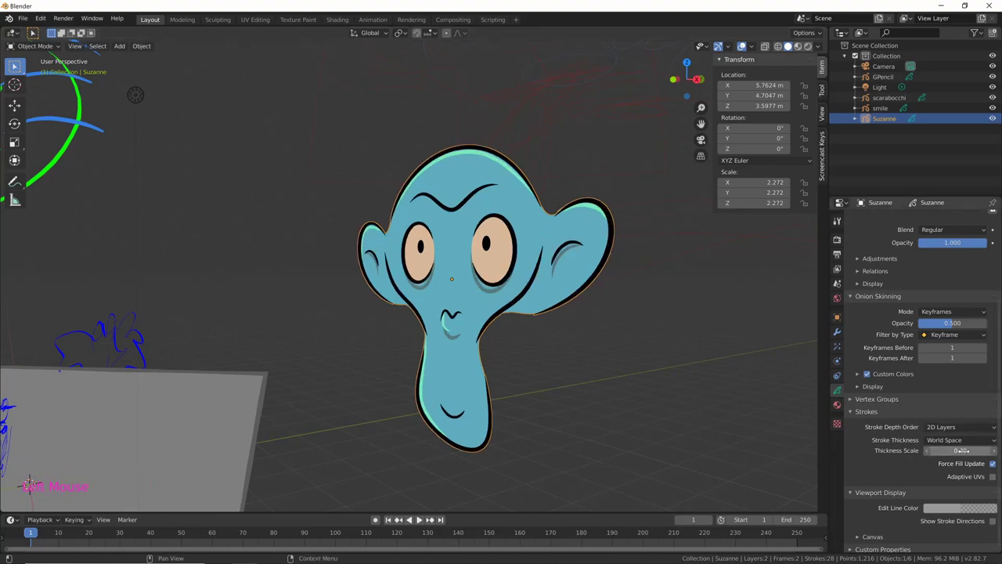
middle_click(664, 410)
middle_click(370, 228)
middle_click(426, 335)
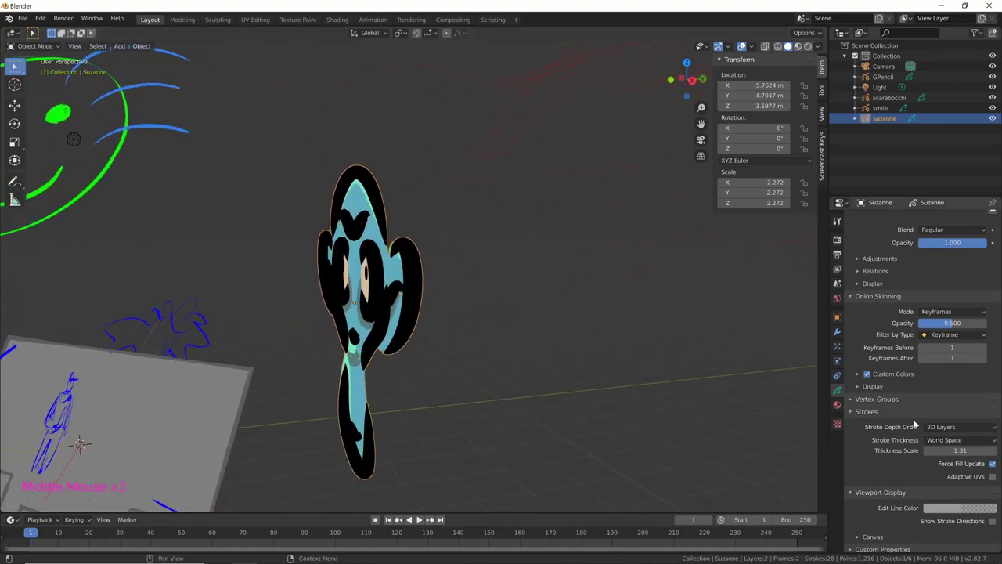
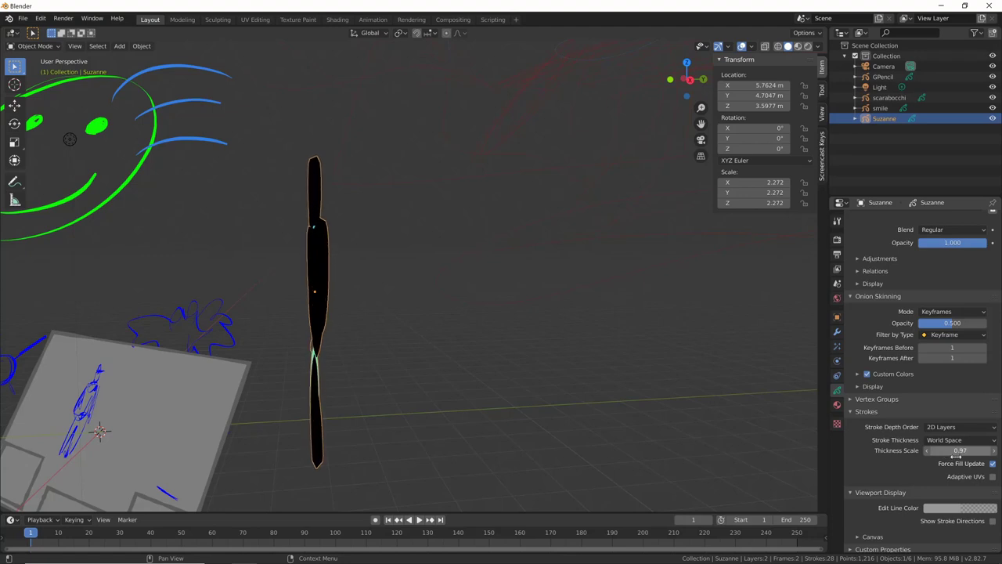
Return the view to the whole scene and select the GPencil storyboard sketch for duplication.
middle_click(572, 453)
middle_click(617, 418)
middle_click(580, 394)
middle_click(623, 382)
middle_click(632, 373)
middle_click(631, 341)
middle_click(619, 349)
click(377, 350)
middle_click(399, 370)
Duplicate the storyboard as GPencil.001 with Shift+D, save, and move the copy beside the original.
key(shift+d)
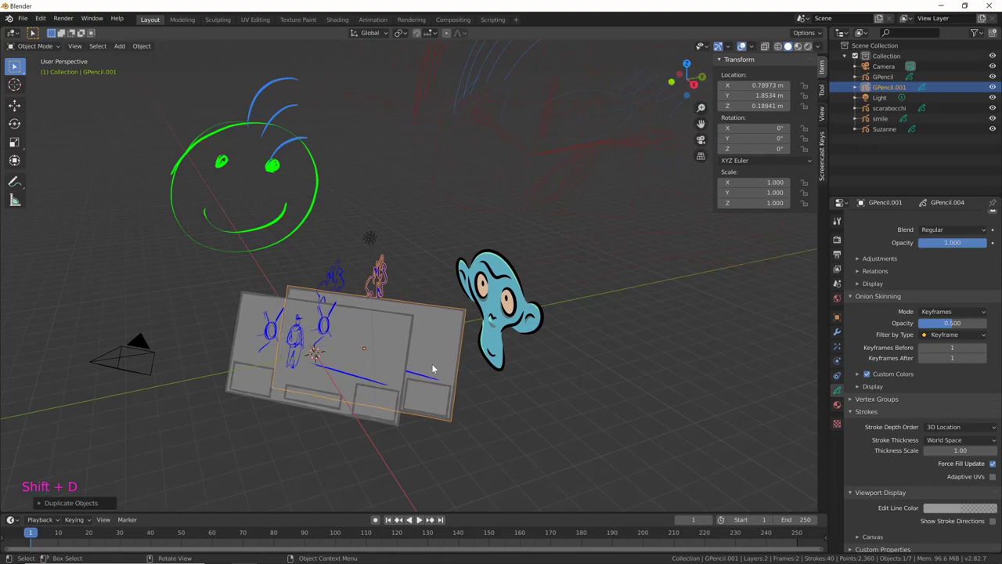
middle_click(429, 380)
key(ctrl+s)
middle_click(431, 362)
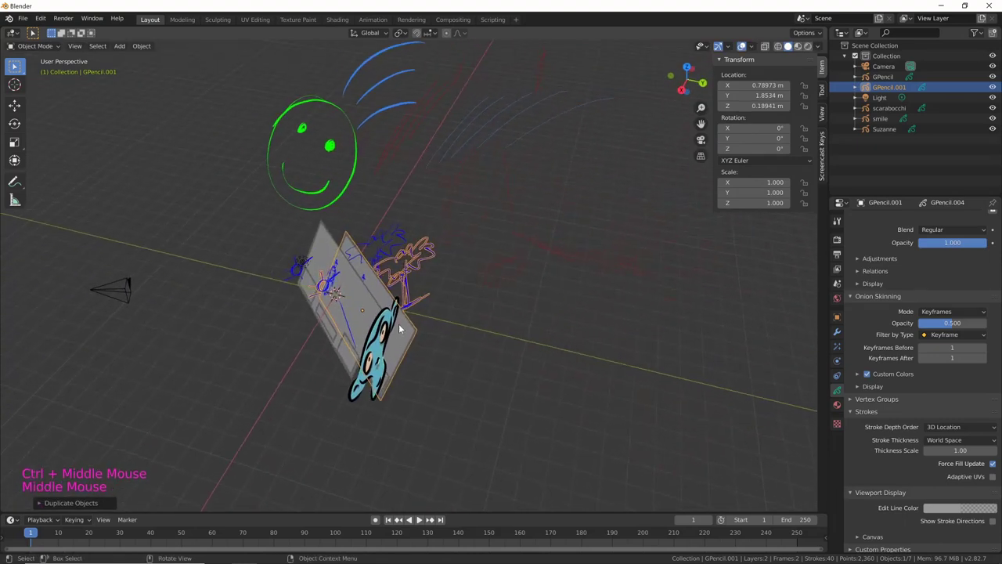
key(g)
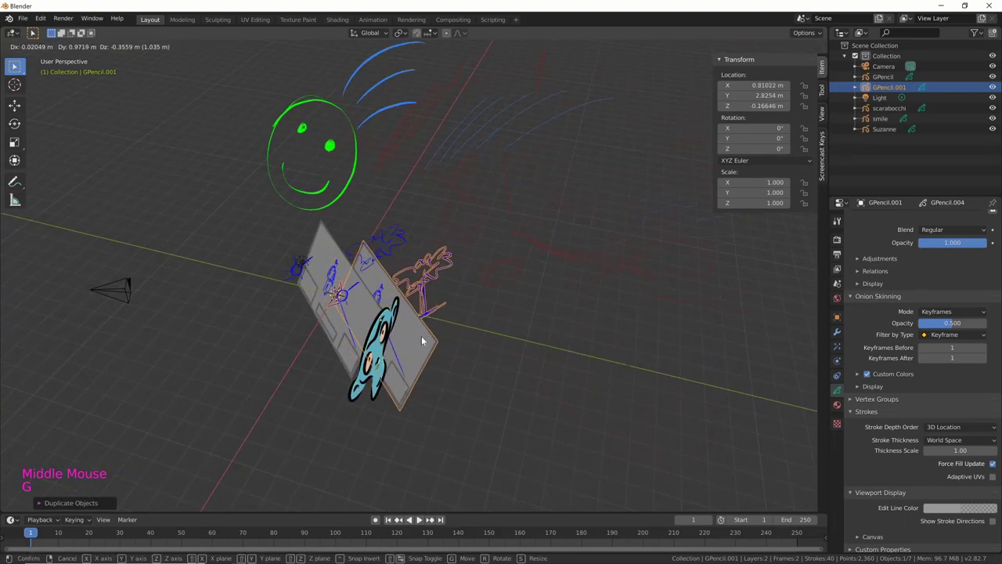
middle_click(436, 360)
middle_click(398, 382)
middle_click(431, 407)
middle_click(526, 304)
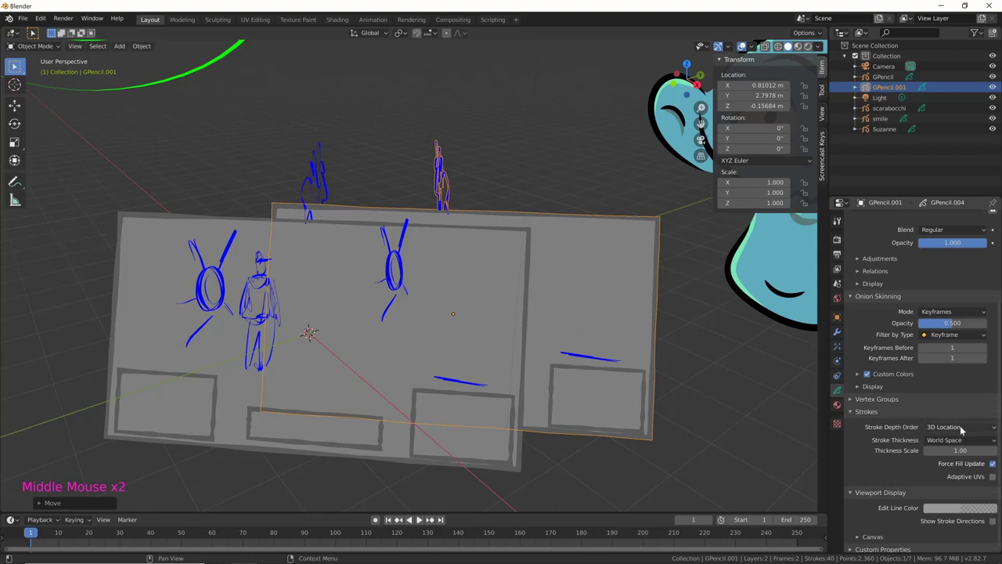
middle_click(543, 348)
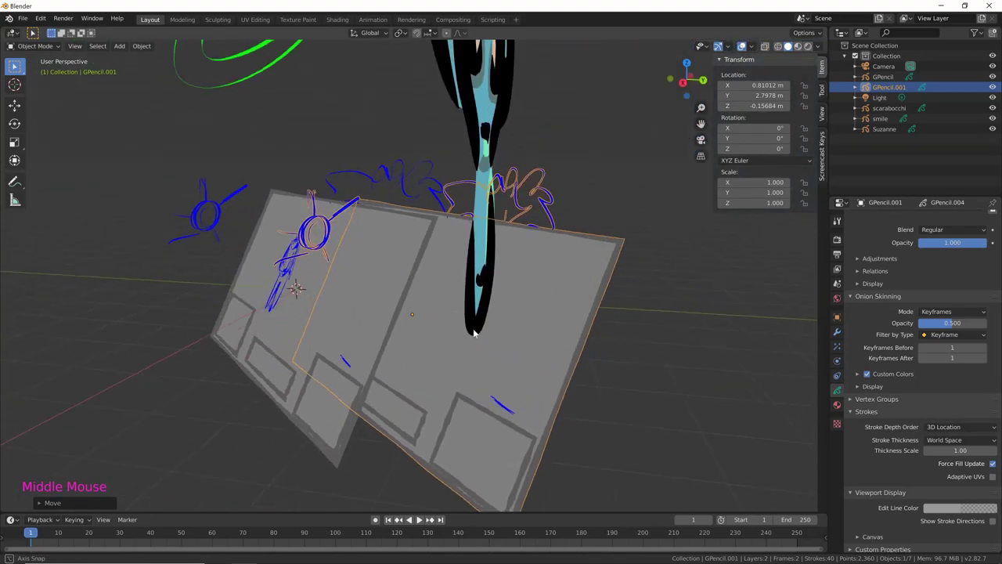
middle_click(437, 313)
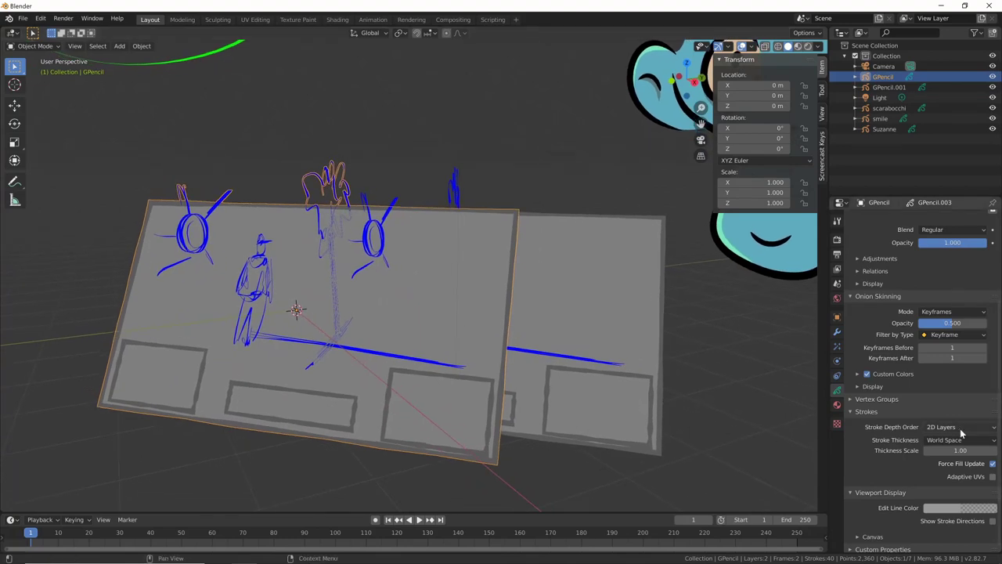
Compare the original GPencil and the GPencil.001 copy, ending with the original selected and its Strokes settings shown.
click(624, 424)
click(574, 388)
middle_click(574, 388)
click(560, 415)
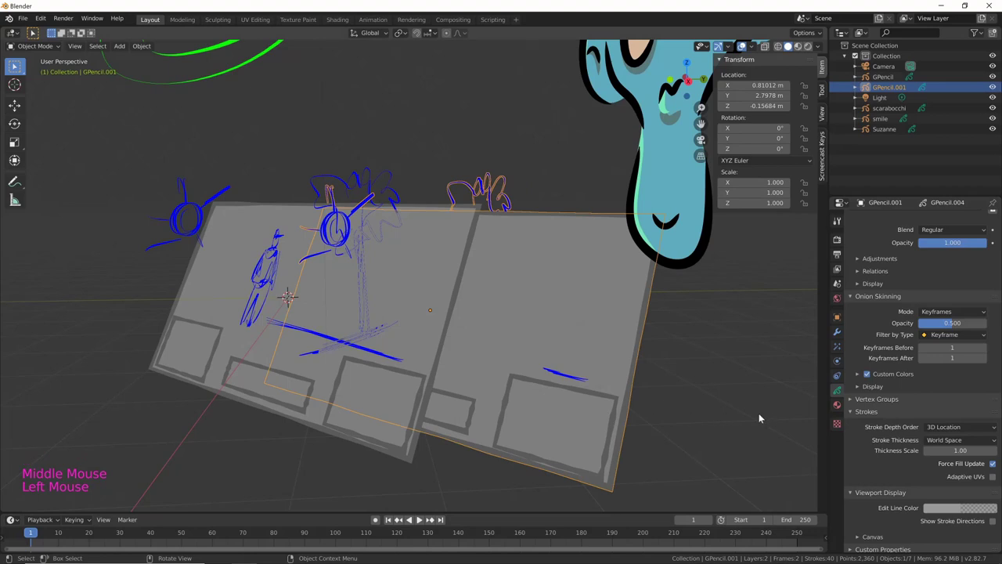
click(365, 399)
middle_click(366, 399)
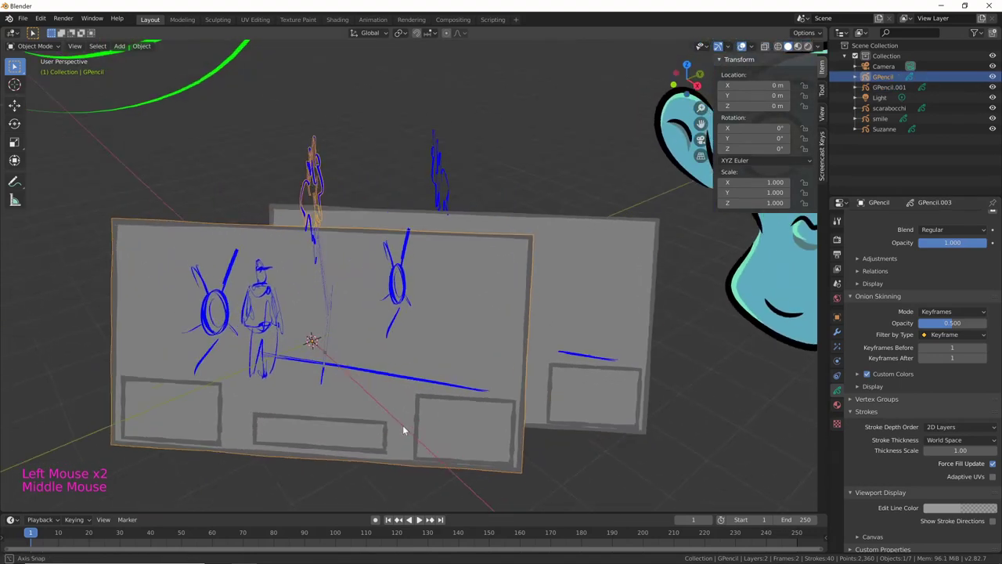
middle_click(395, 371)
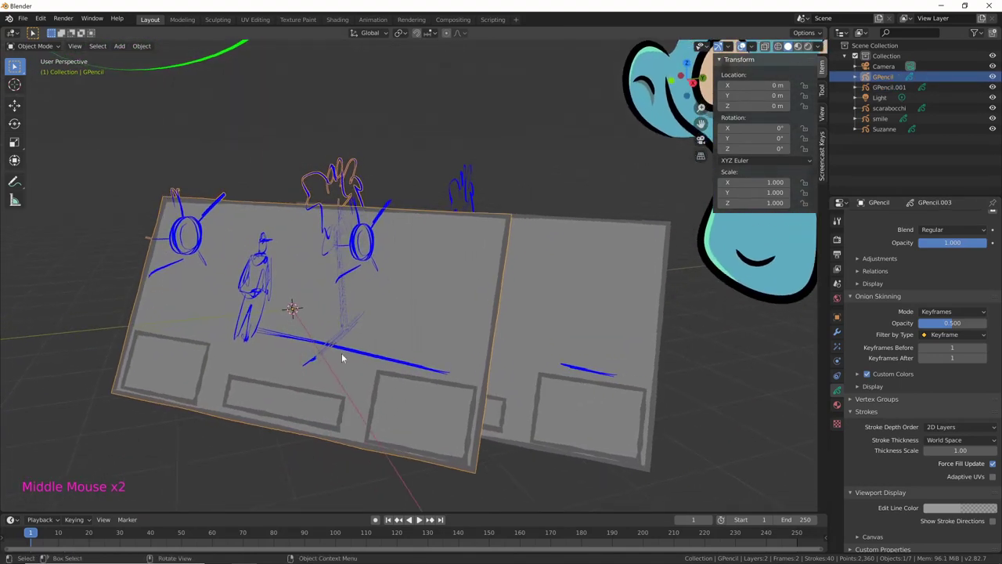
middle_click(355, 328)
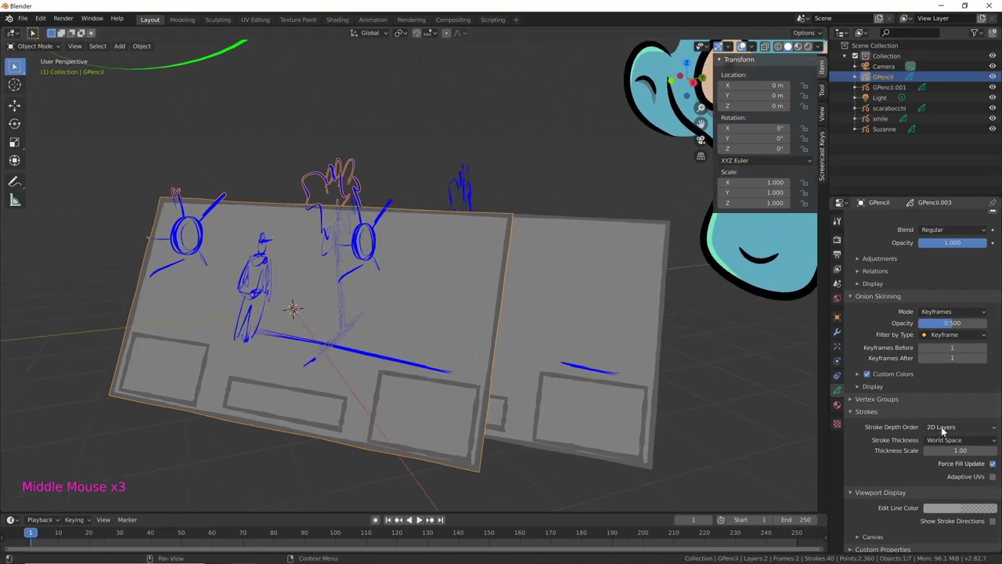
Set GPencil's Stroke Depth Order to 3D Location and orbit around the storyboard to check it.
click(947, 429)
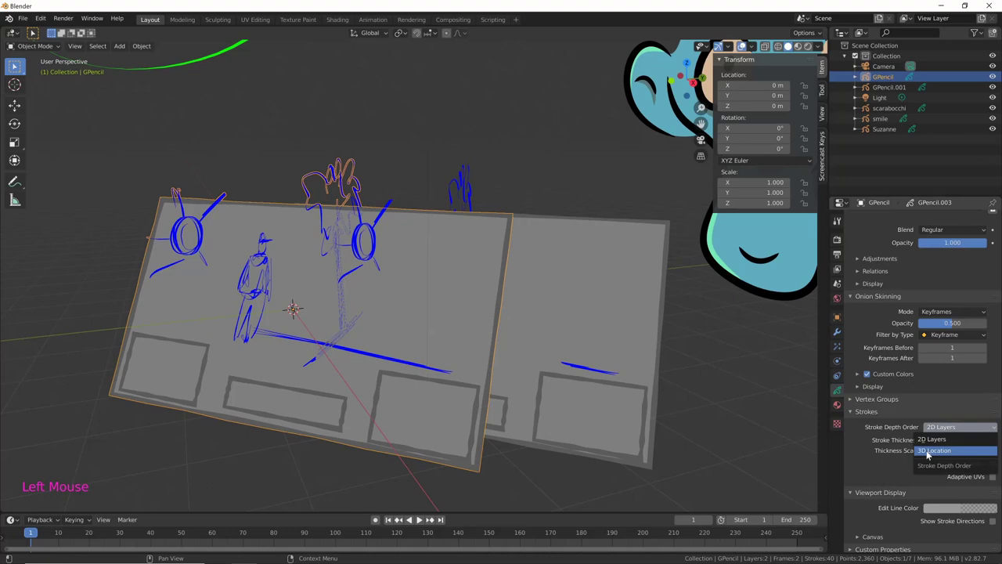
middle_click(656, 379)
middle_click(674, 341)
middle_click(625, 359)
middle_click(623, 350)
middle_click(663, 383)
middle_click(638, 362)
middle_click(635, 379)
middle_click(598, 372)
middle_click(557, 399)
middle_click(619, 368)
middle_click(597, 348)
Select the Light and start moving it, now near 6.5, 4.6, 5.1 m.
key(s)
click(414, 359)
middle_click(435, 398)
key(g)
middle_click(497, 349)
key(g)
middle_click(585, 357)
Toggle moving the Light and cancel it while looking around the scene.
key(g)
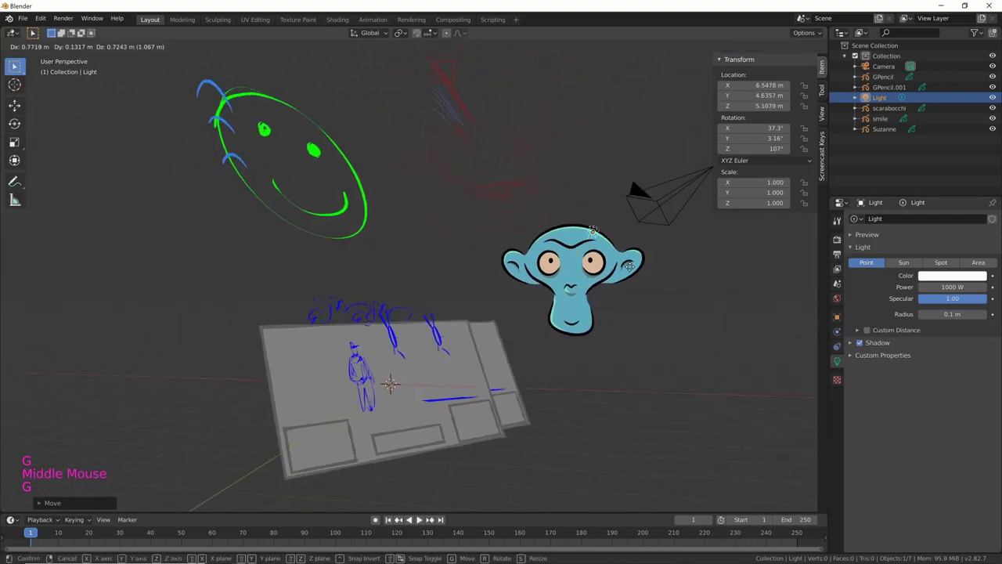
middle_click(614, 303)
key(g)
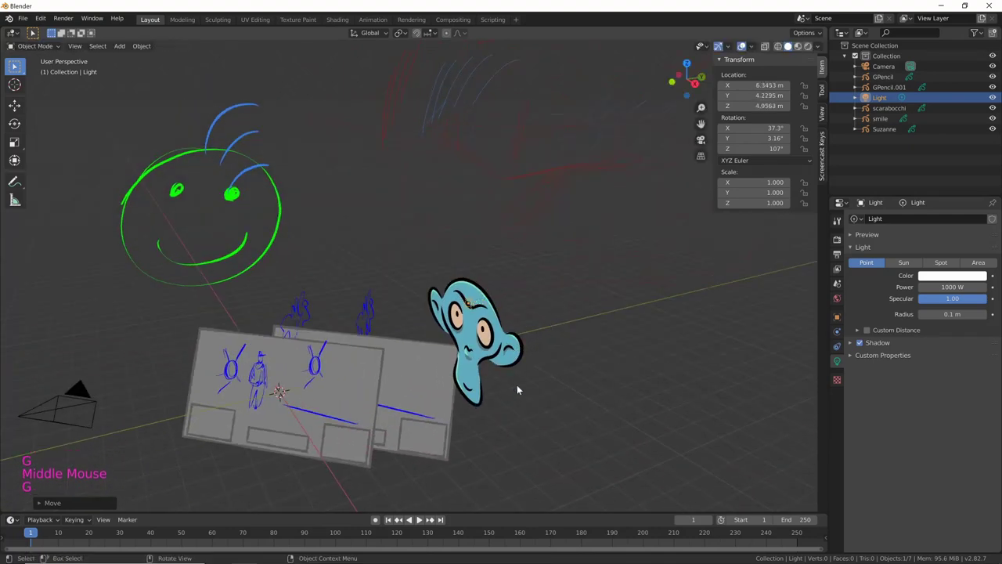
middle_click(510, 407)
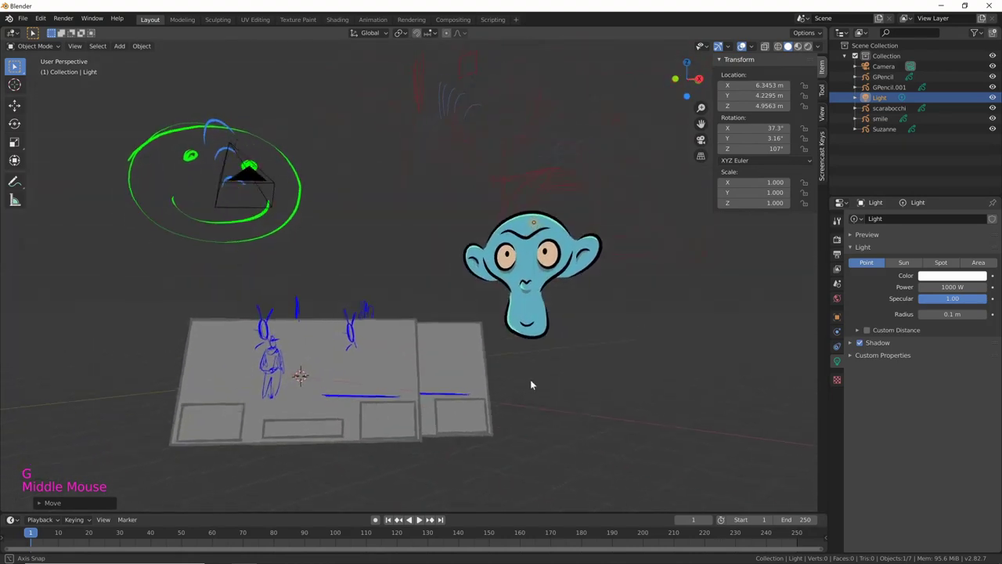
middle_click(522, 404)
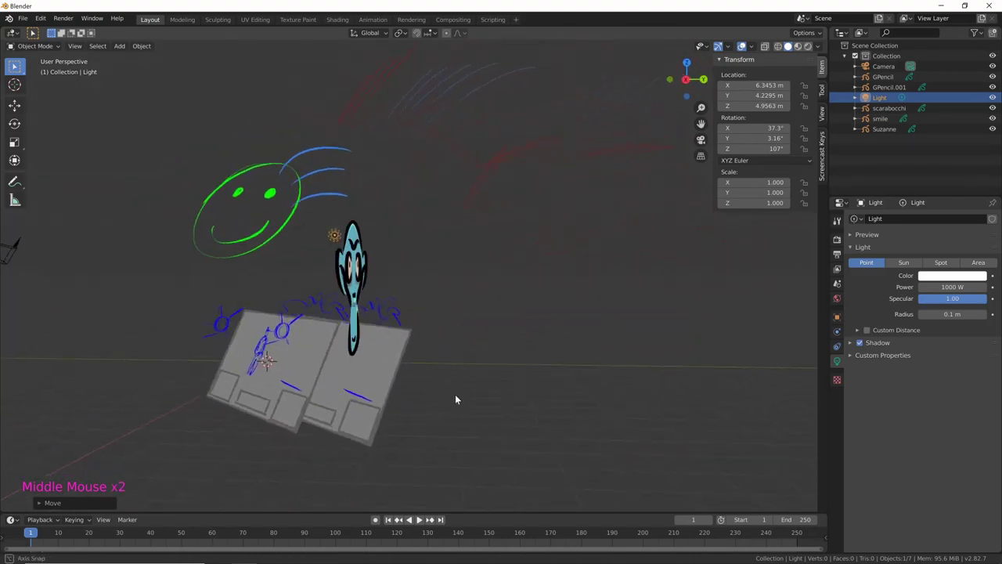
middle_click(520, 397)
middle_click(567, 346)
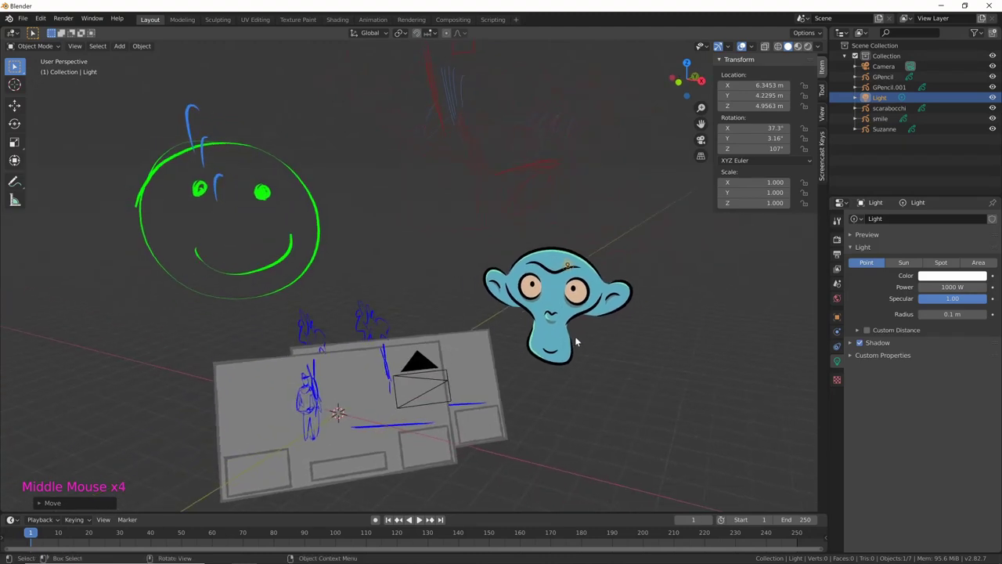
Delete the Light from the scene with X and confirm.
key(x)
middle_click(521, 437)
key(KP_0)
middle_click(653, 341)
middle_click(610, 348)
middle_click(610, 331)
middle_click(581, 372)
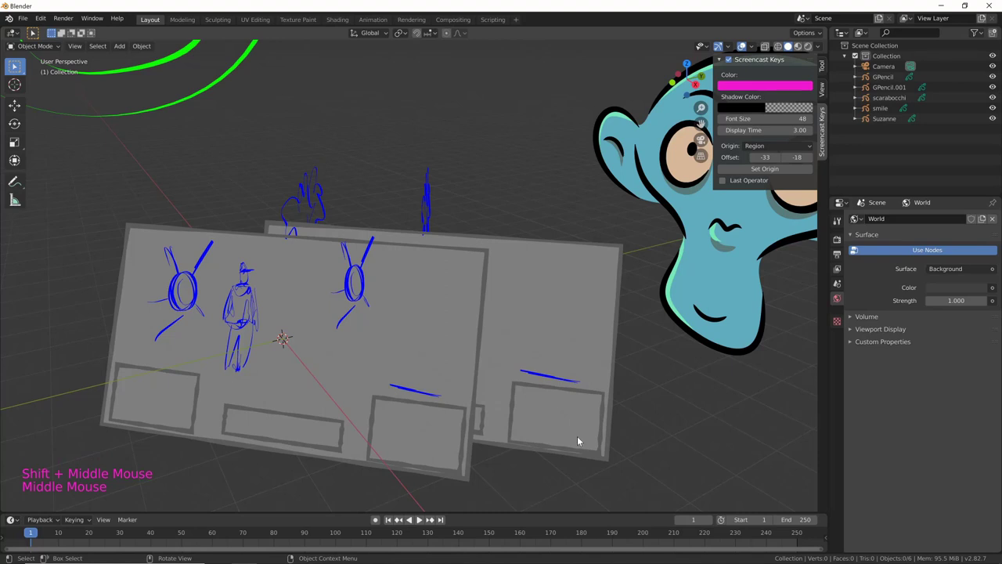
Browse the properties tabs, passing Suzanne's data settings, and land on the World properties.
middle_click(627, 359)
middle_click(622, 392)
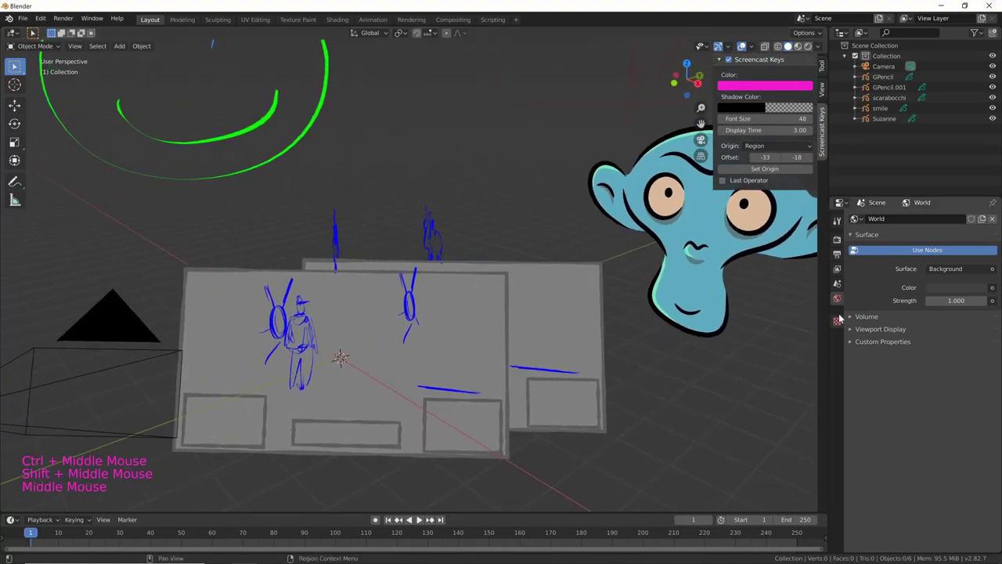
click(718, 345)
click(702, 319)
click(538, 378)
click(438, 393)
click(585, 335)
click(679, 309)
click(651, 385)
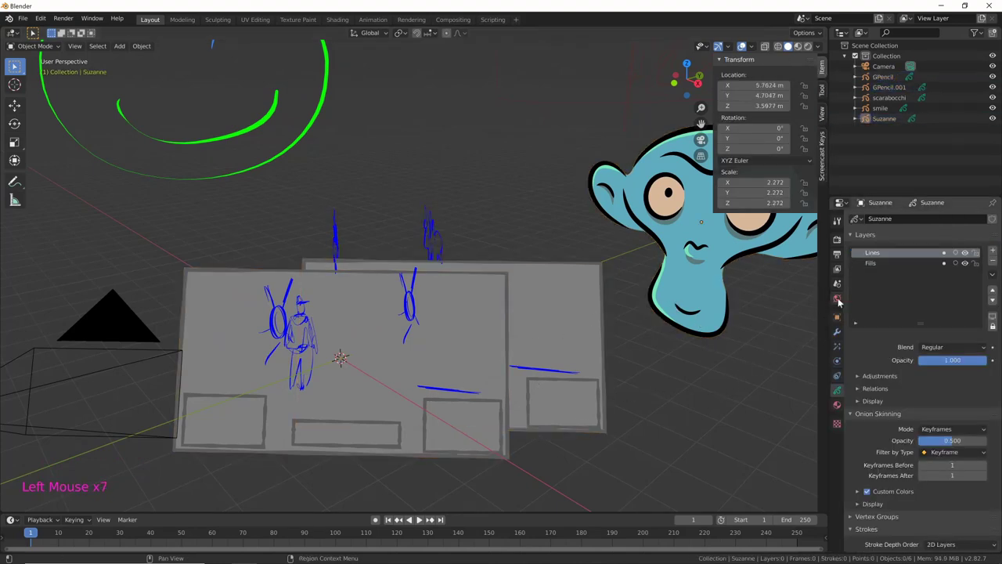
click(840, 301)
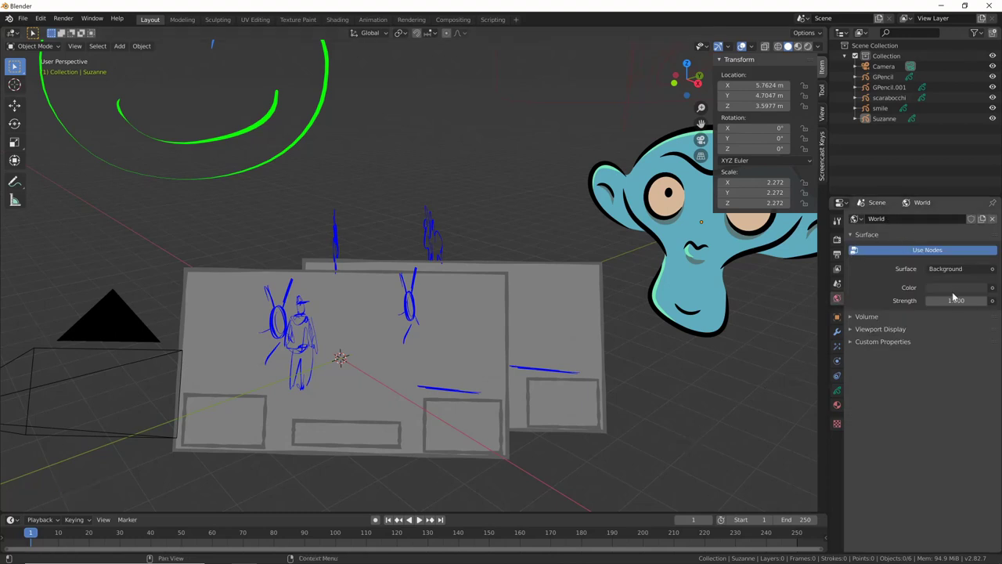
Change the World surface colour from dark grey to white, keeping strength 1.0.
click(956, 292)
click(962, 287)
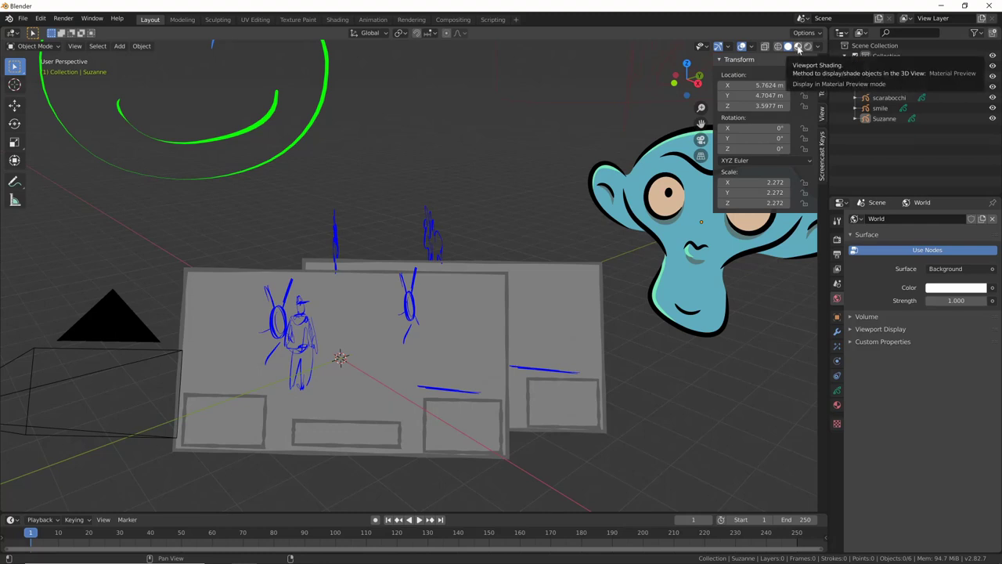
Switch the viewport to Rendered shading with Scene World lighting so the white background shows.
click(691, 307)
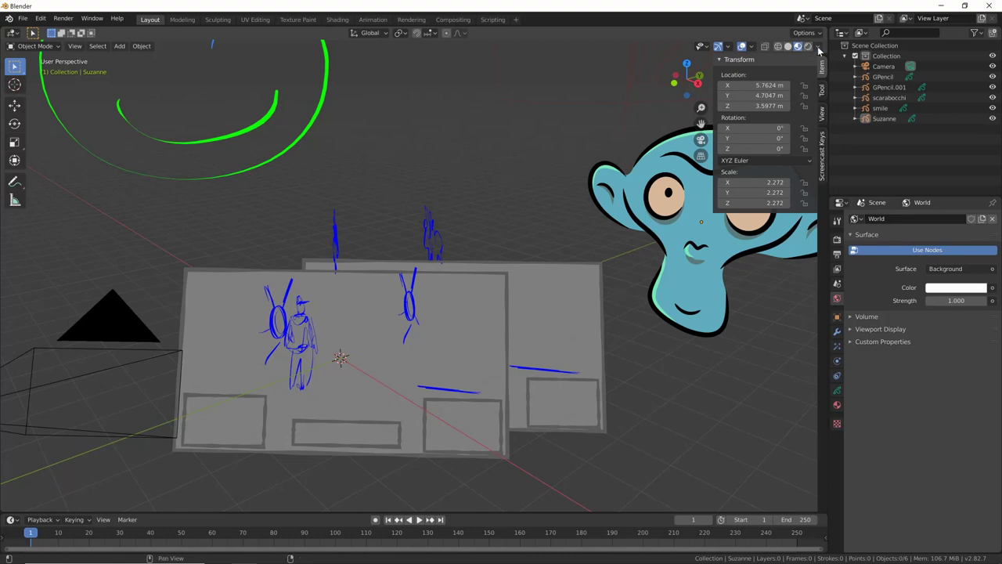
click(822, 48)
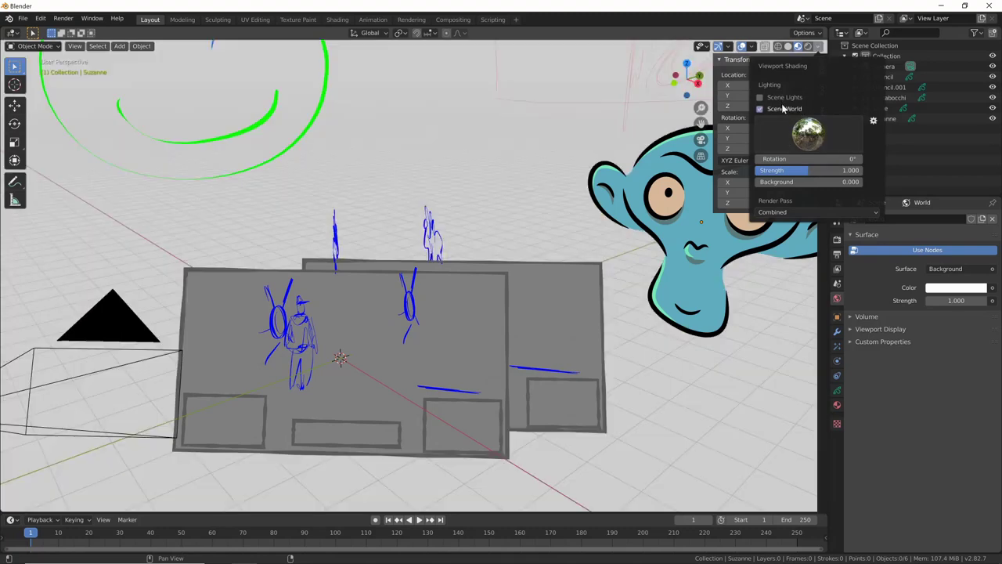
middle_click(545, 306)
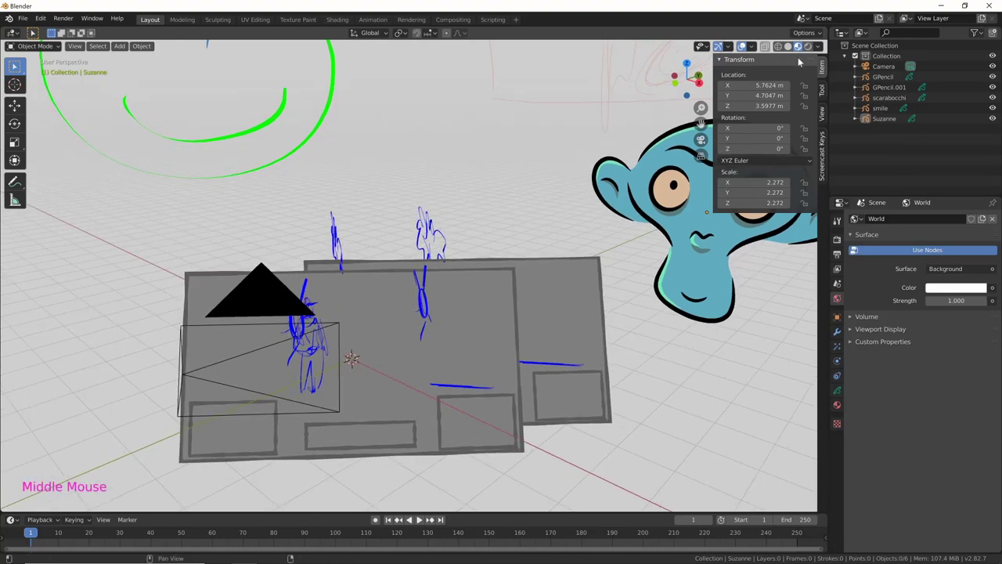
Try a grey World Color in the world settings while orbiting the storyboard.
middle_click(513, 380)
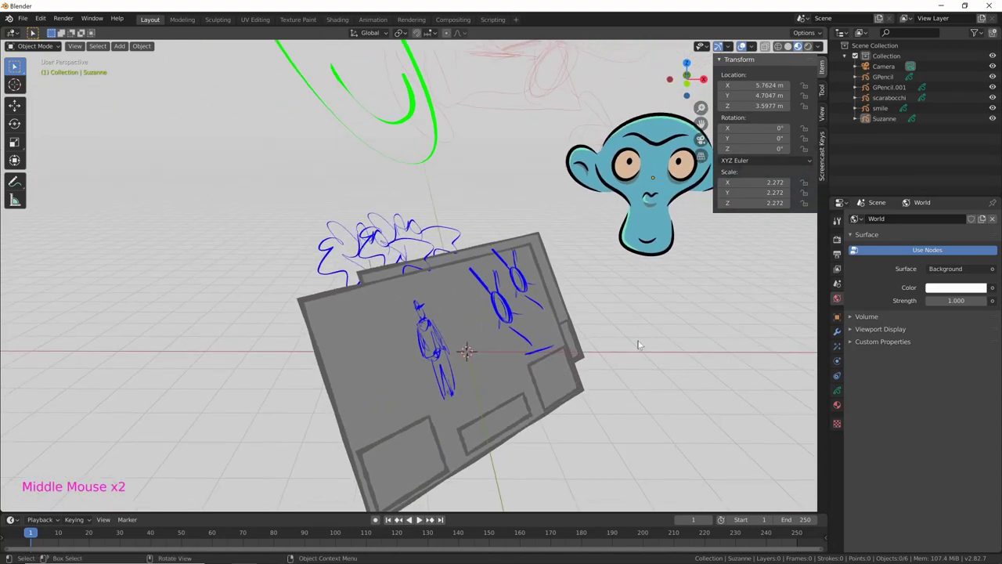
click(953, 289)
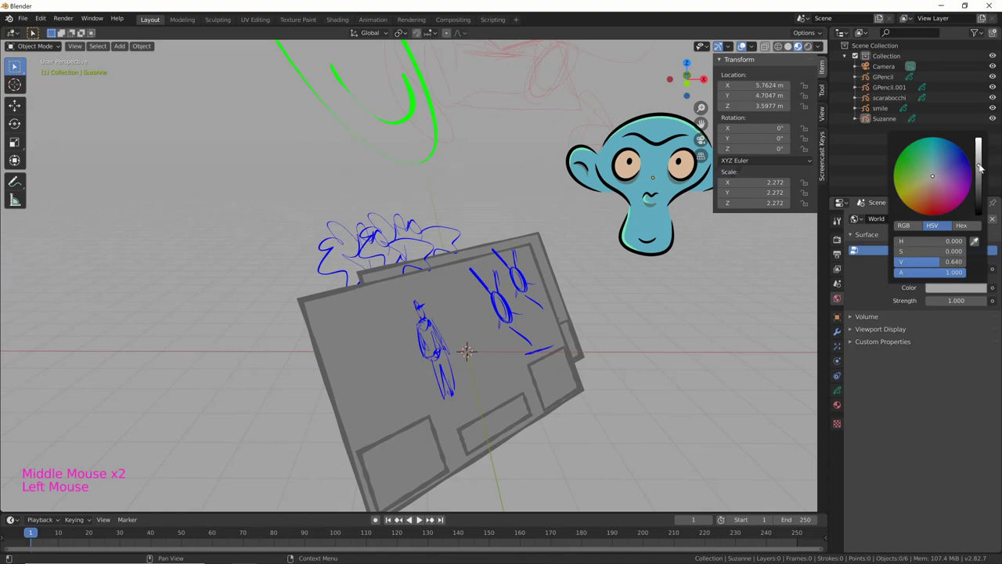
middle_click(666, 377)
click(819, 49)
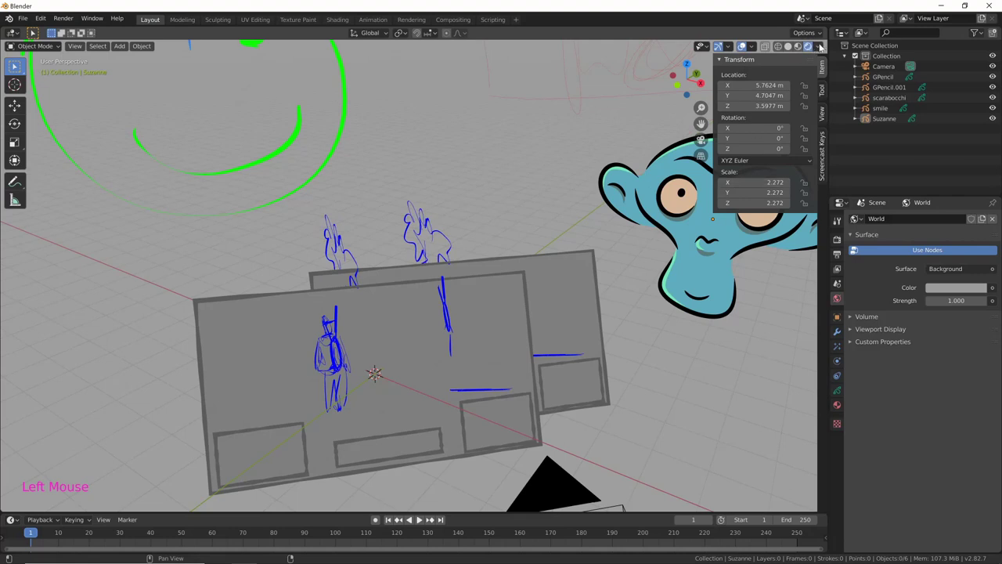
Set the World Color back to white and look through the scene camera.
middle_click(632, 338)
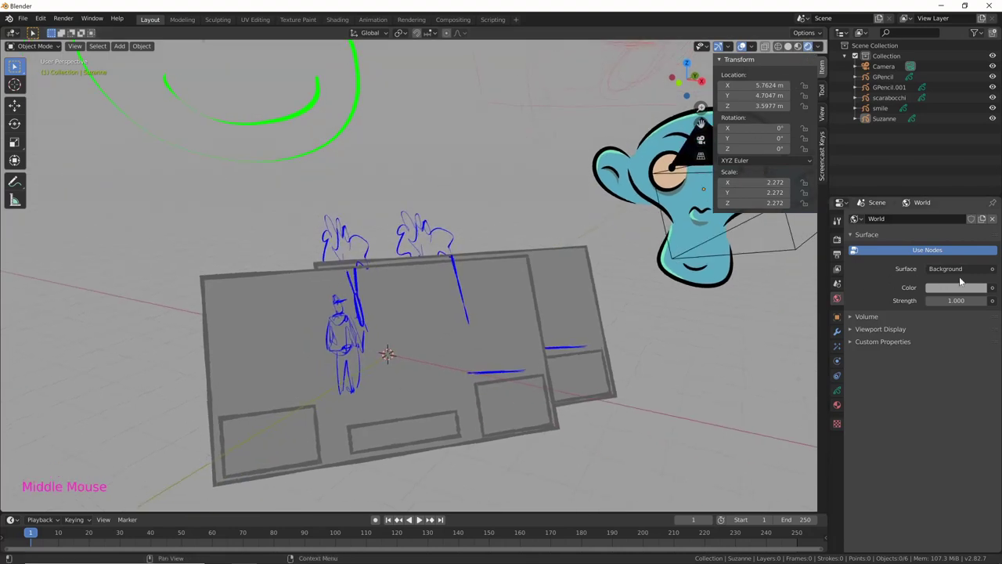
click(962, 288)
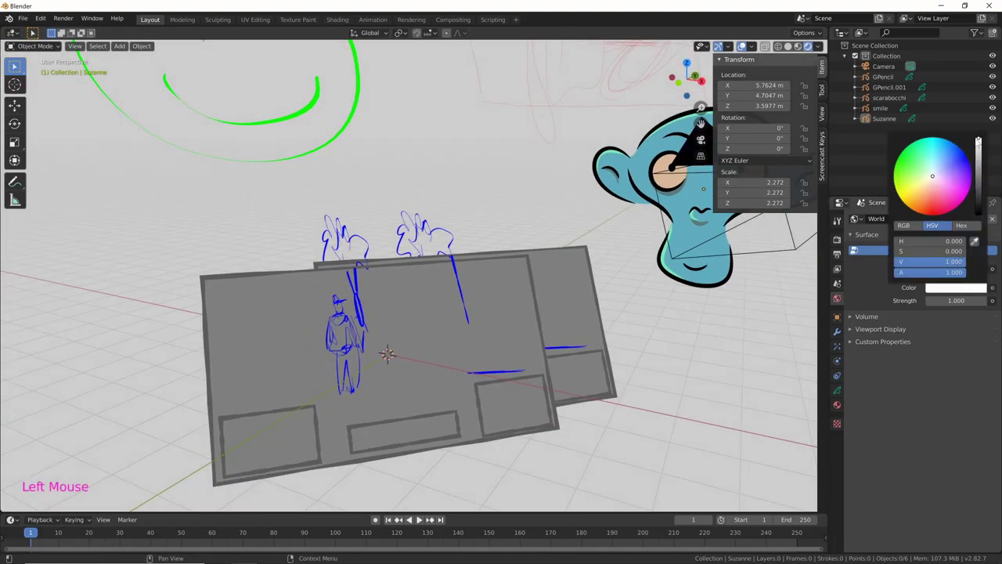
middle_click(638, 398)
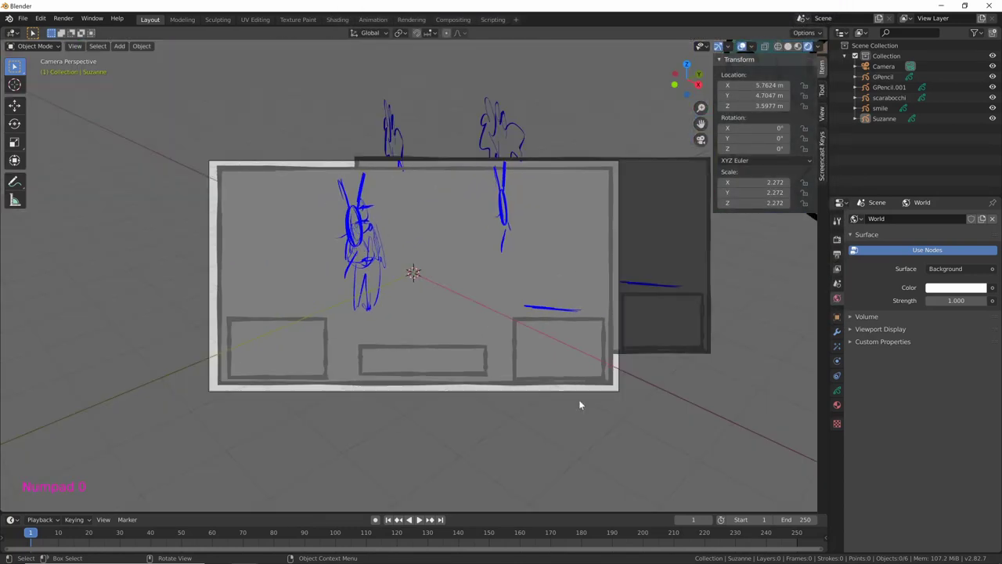
Render a test frame with F12, then return to the camera view with Numpad 0.
middle_click(558, 416)
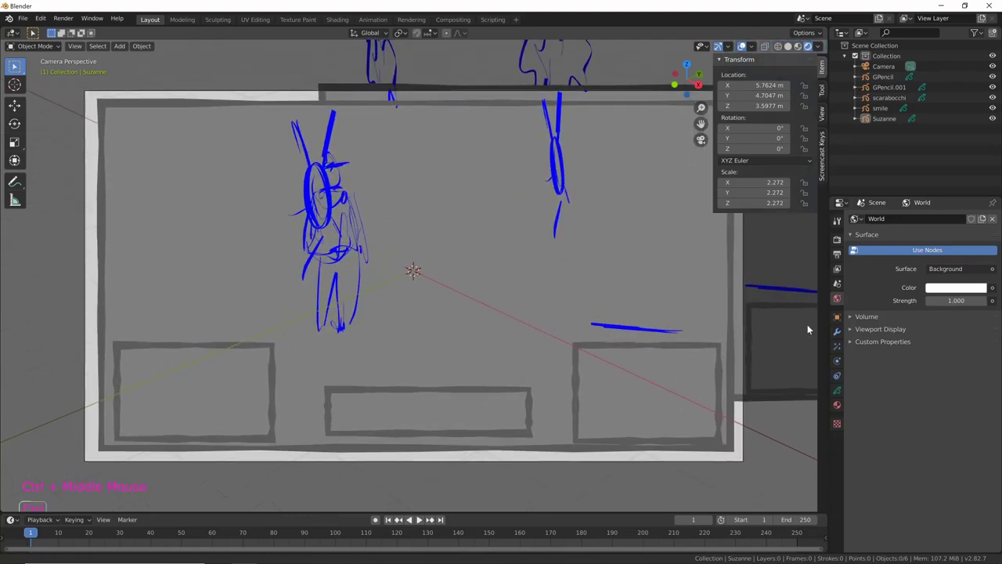
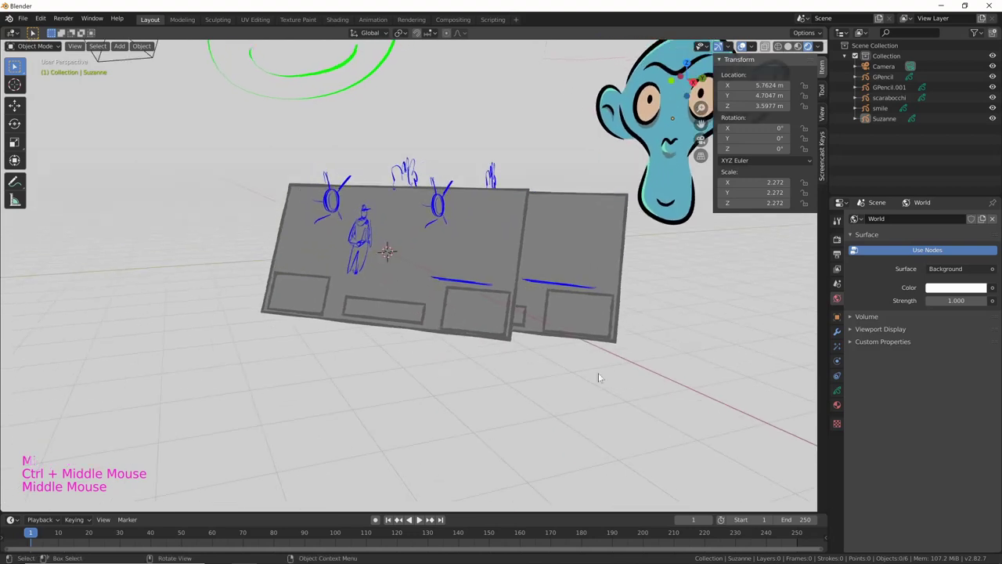
middle_click(613, 374)
middle_click(591, 384)
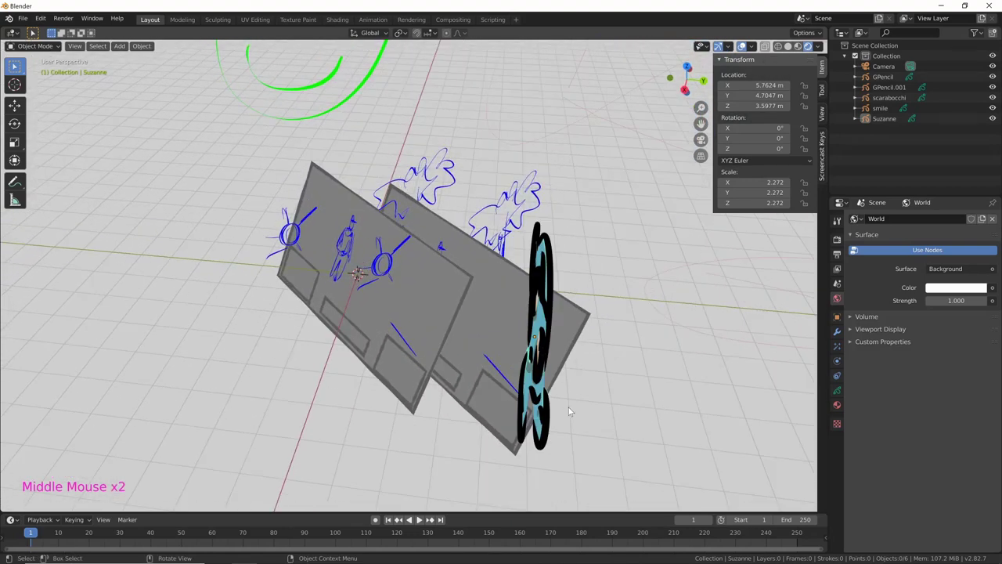
key(F12)
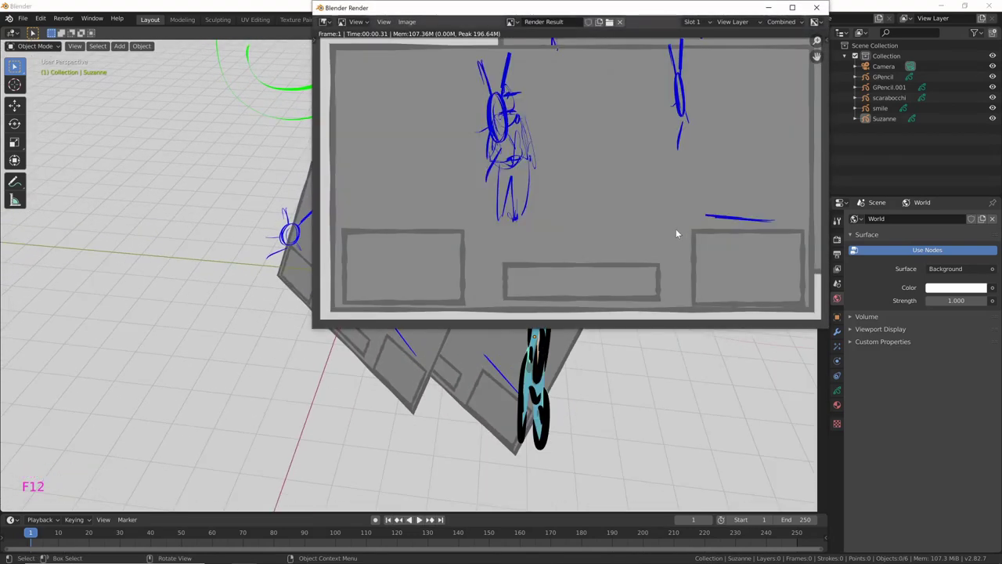
middle_click(551, 367)
key(KP_0)
Enable Lock Camera to View and start moving the camera to widen the shot.
click(827, 115)
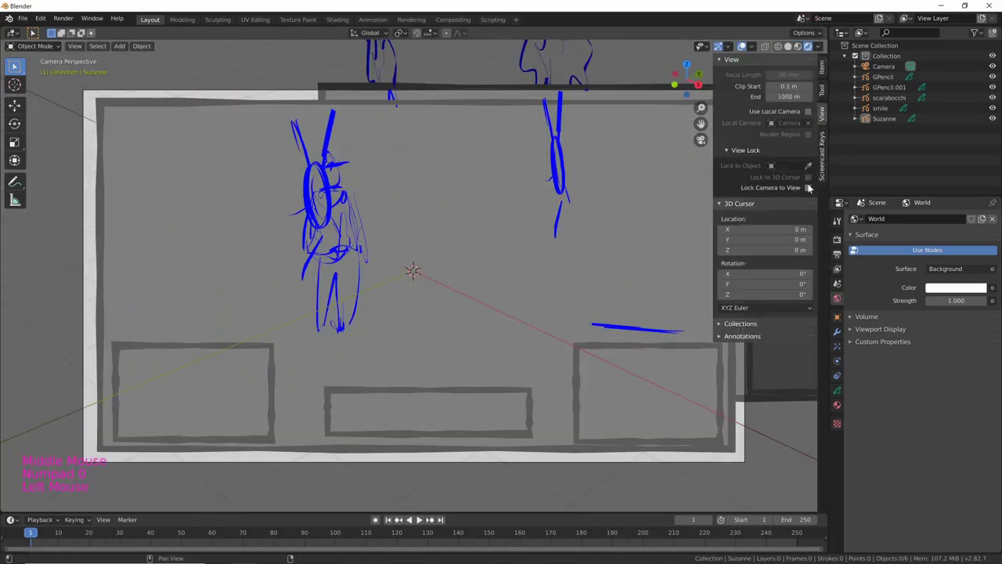
click(811, 189)
middle_click(647, 386)
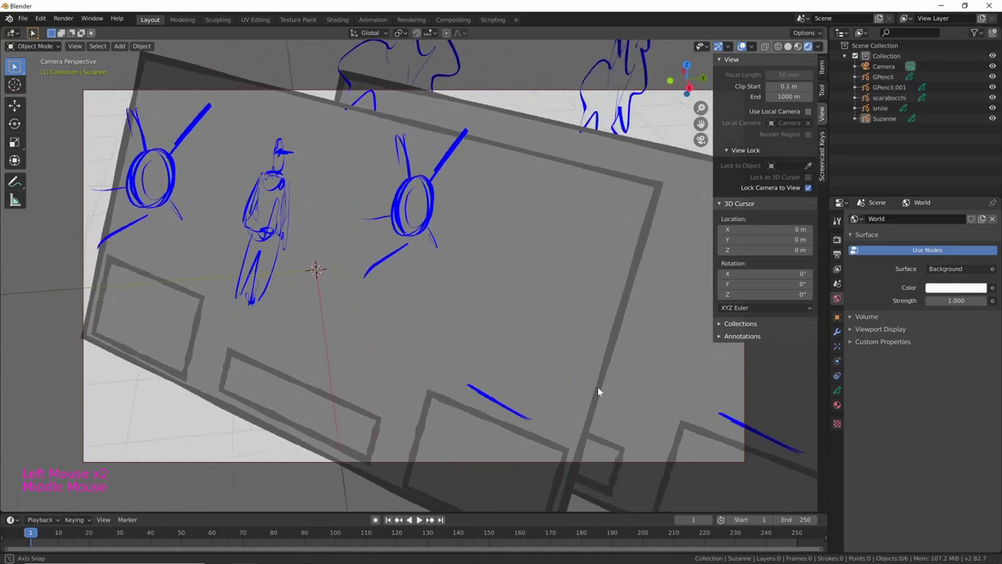
middle_click(619, 378)
middle_click(530, 396)
middle_click(614, 359)
middle_click(590, 348)
middle_click(511, 346)
Frame the smiley, Suzanne and both storyboards, then render the shot with F12.
middle_click(557, 332)
middle_click(578, 261)
middle_click(528, 392)
middle_click(552, 366)
middle_click(556, 375)
middle_click(537, 395)
key(F12)
key(s)
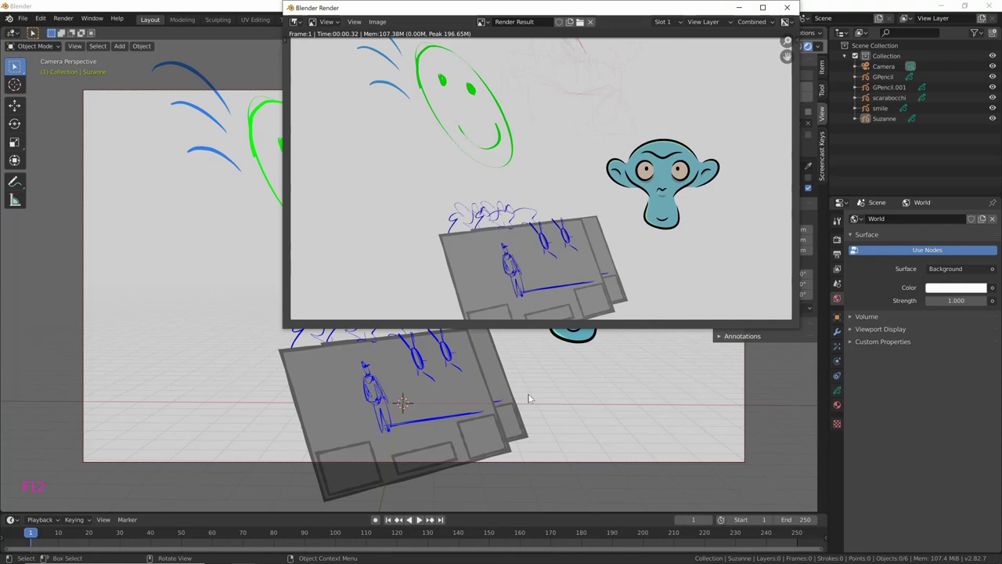
Switch the viewport to solid shading and adjust its shading options.
click(800, 51)
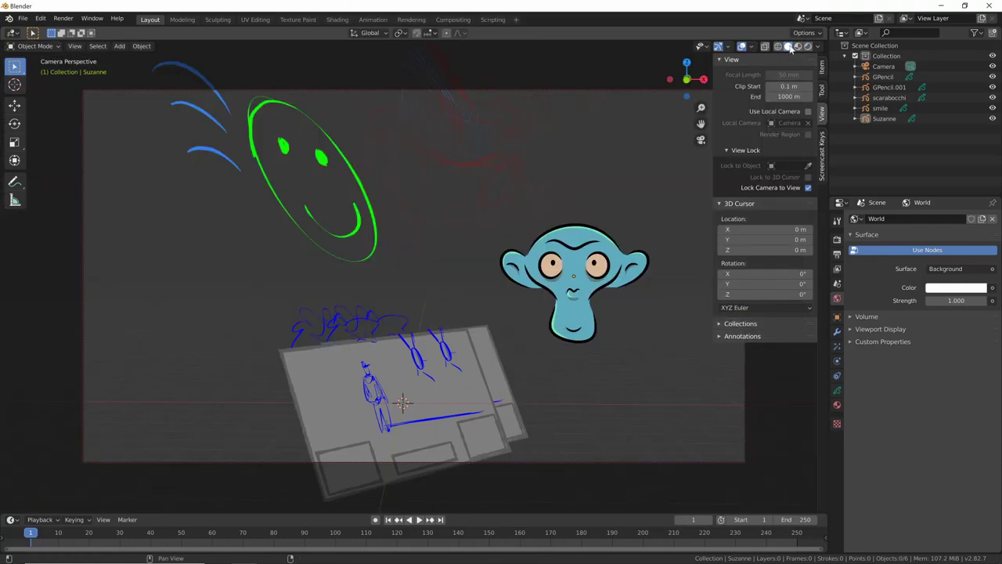
click(800, 54)
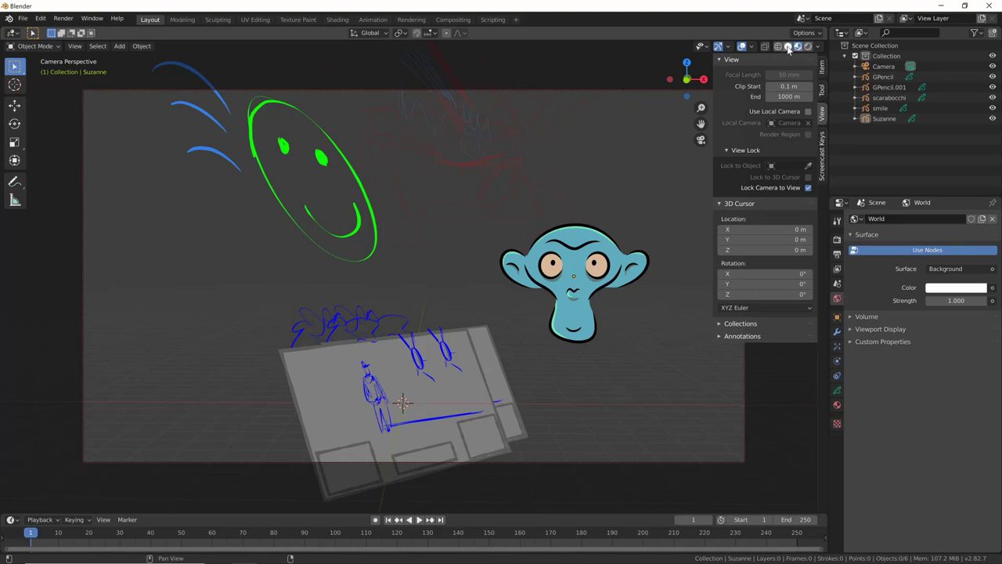
click(790, 53)
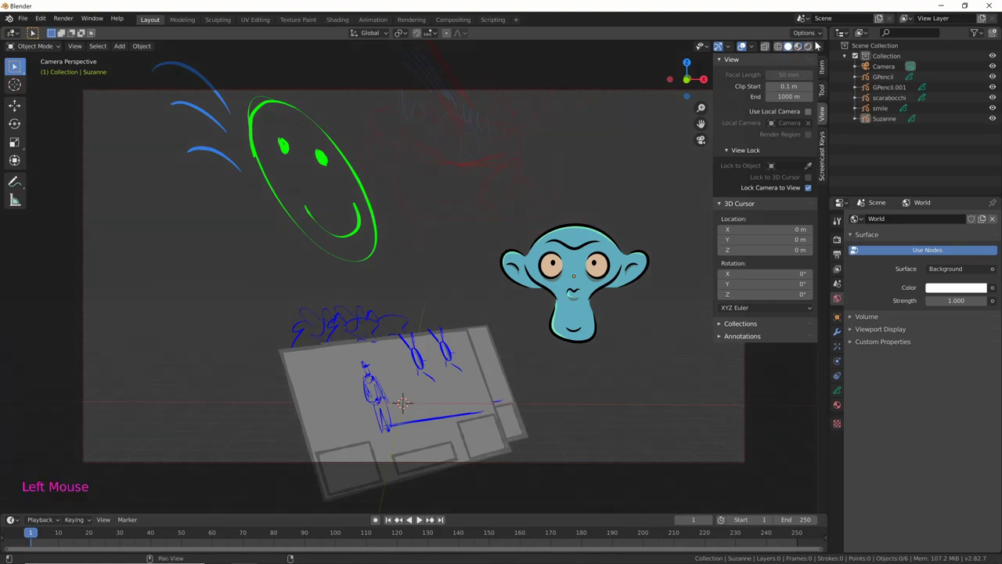
middle_click(531, 402)
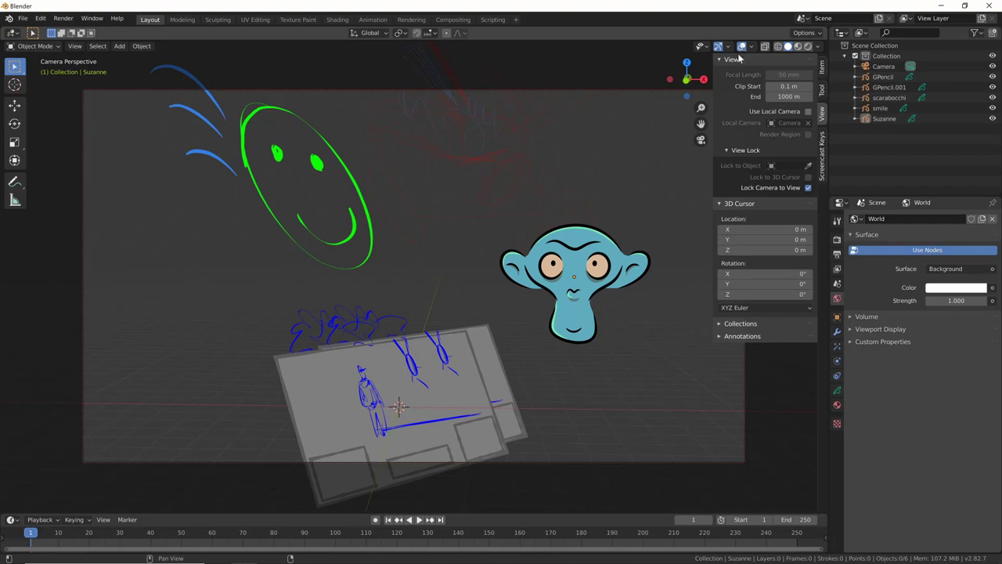
click(747, 47)
click(814, 49)
Show the white world colour as the viewport background and select the GPencil object.
click(746, 50)
click(745, 49)
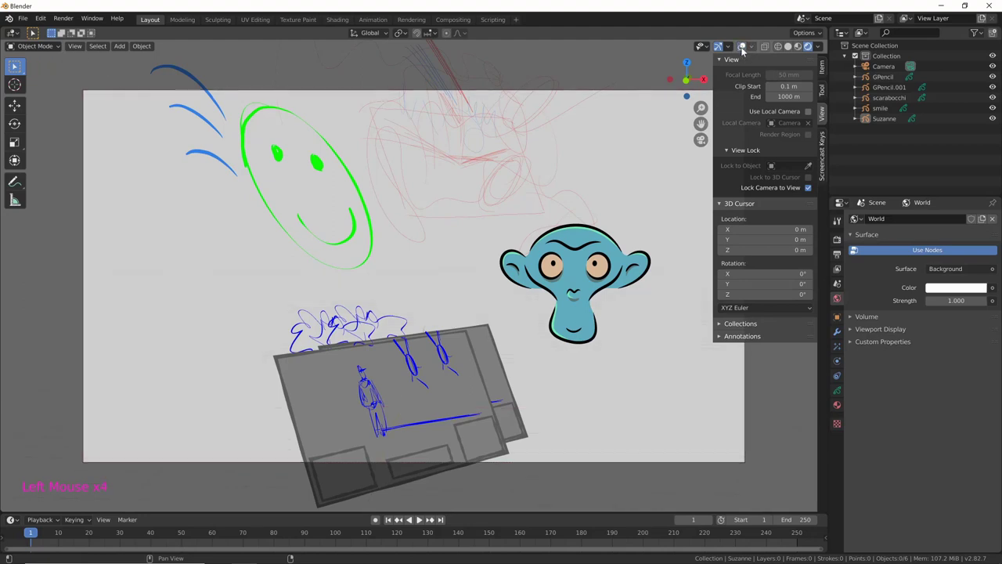
click(747, 48)
click(744, 50)
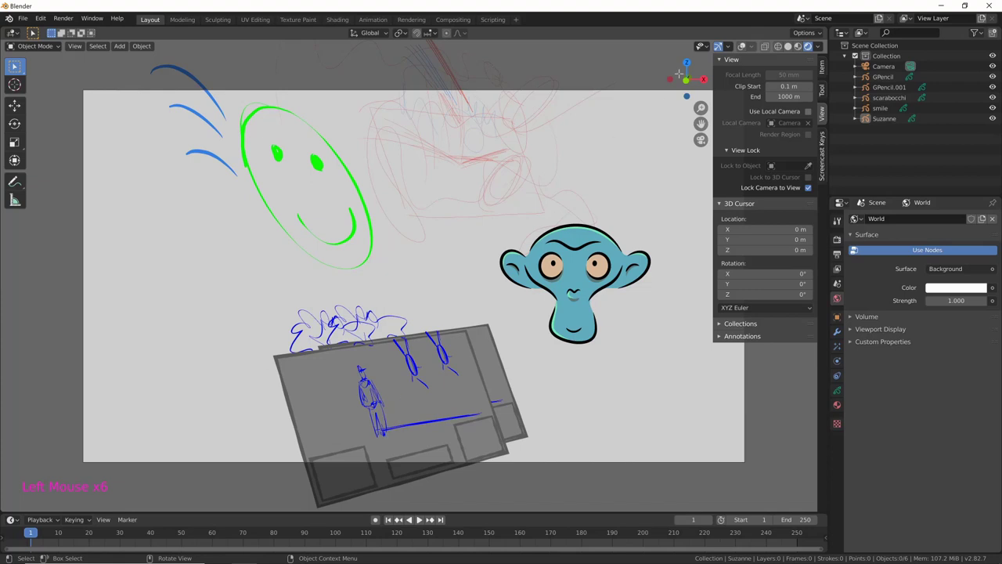
click(746, 49)
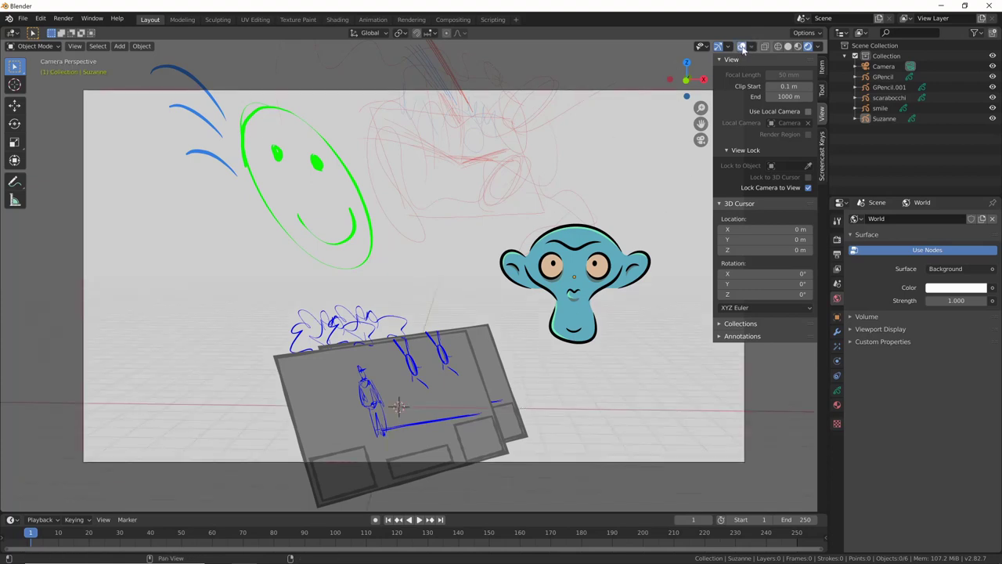
click(703, 123)
Enter Draw Mode on GPencil and zoom in on the sketches.
key(ctrl+Tab)
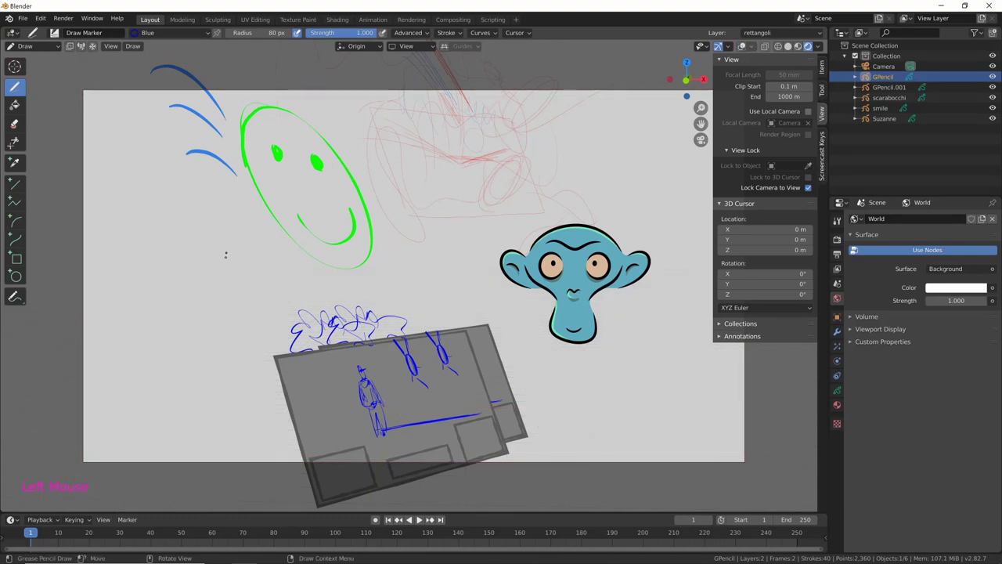
middle_click(703, 123)
click(703, 124)
middle_click(702, 124)
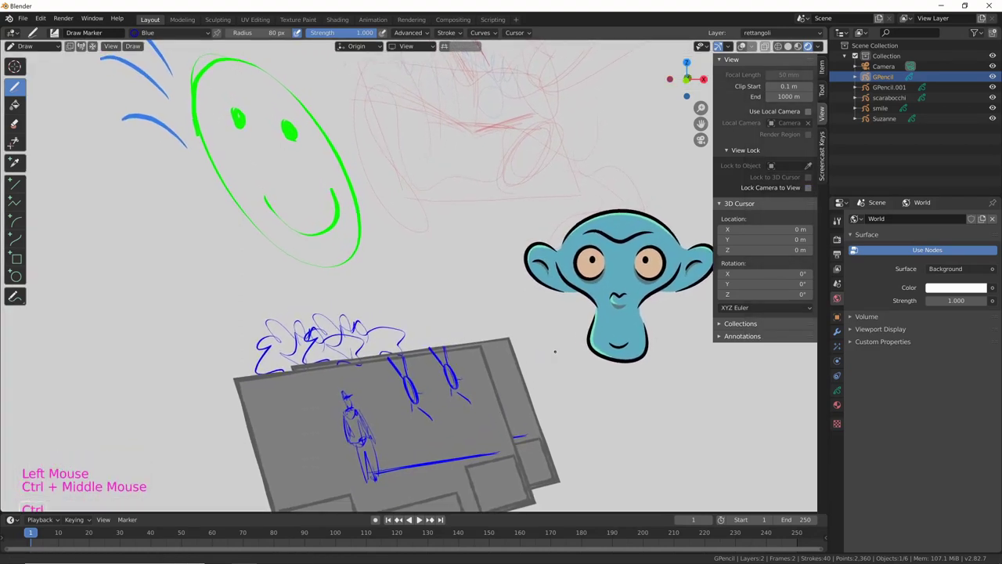
key(c)
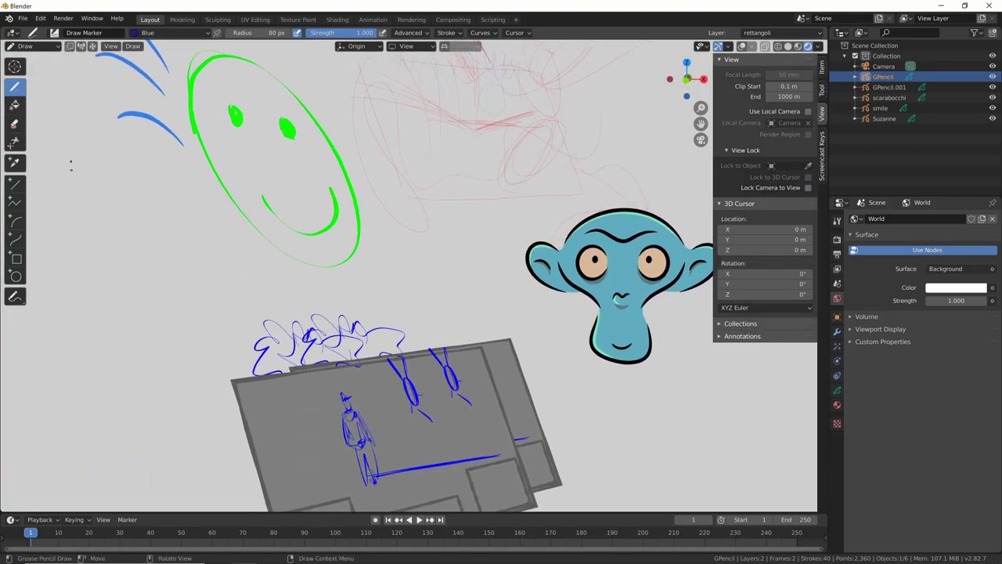
click(703, 124)
click(702, 124)
Add a new GPencil material named Pupils with a solid black fill.
click(702, 124)
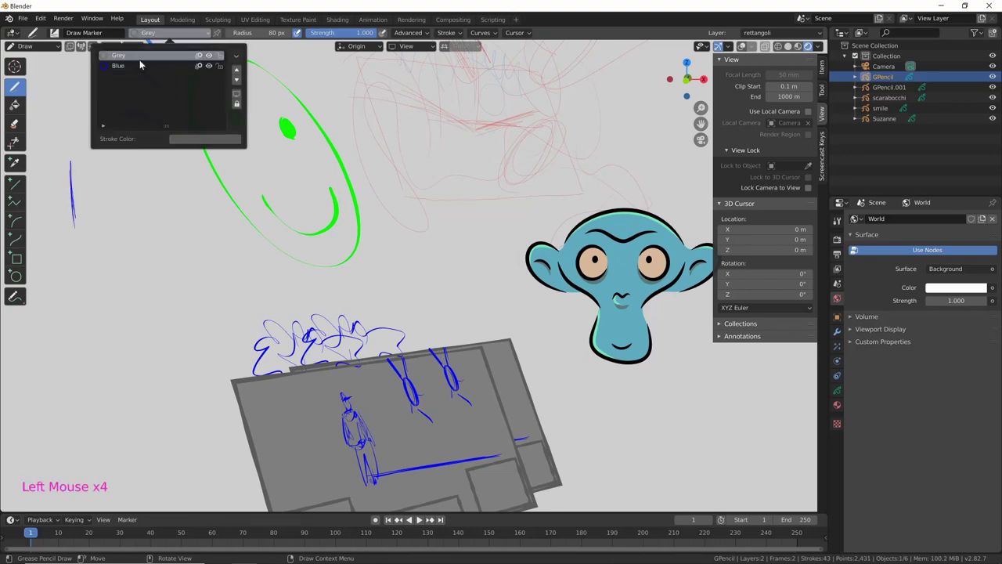
click(702, 124)
click(703, 123)
click(703, 124)
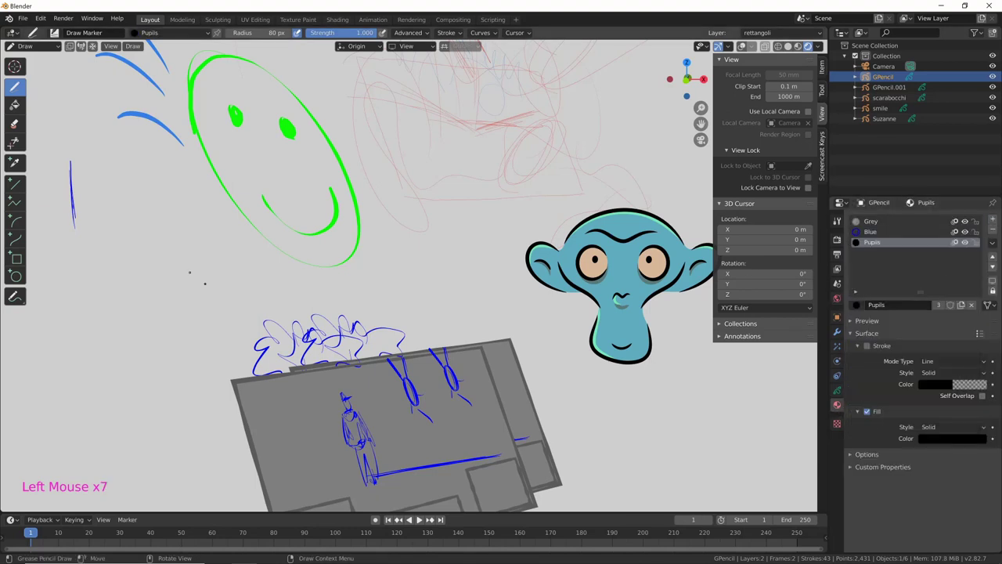
Draw several black pupil shapes across the scene, then return to Object Mode.
click(702, 124)
click(703, 124)
double_click(702, 124)
click(702, 124)
click(702, 124)
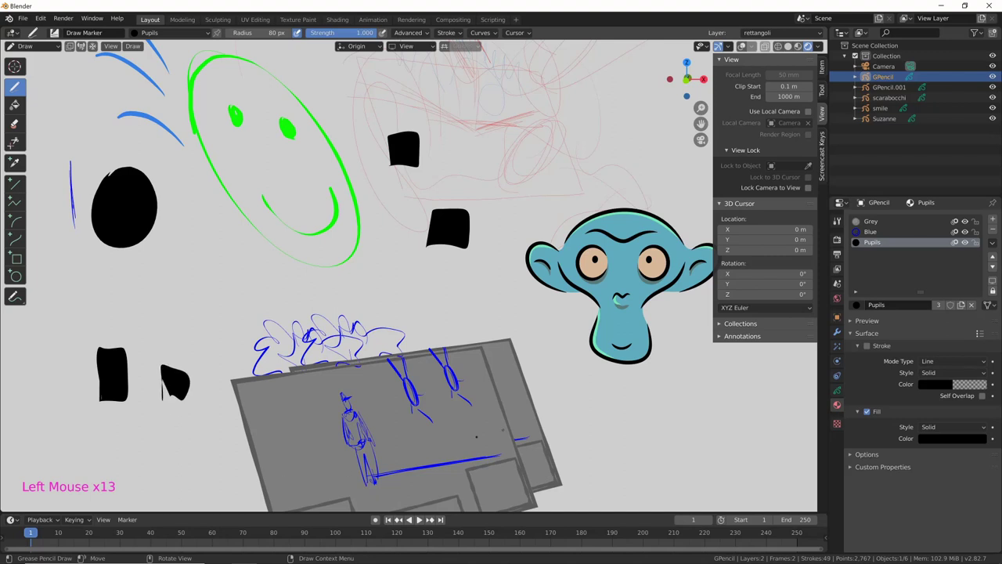
click(703, 124)
click(702, 124)
key(ctrl+Tab)
middle_click(653, 381)
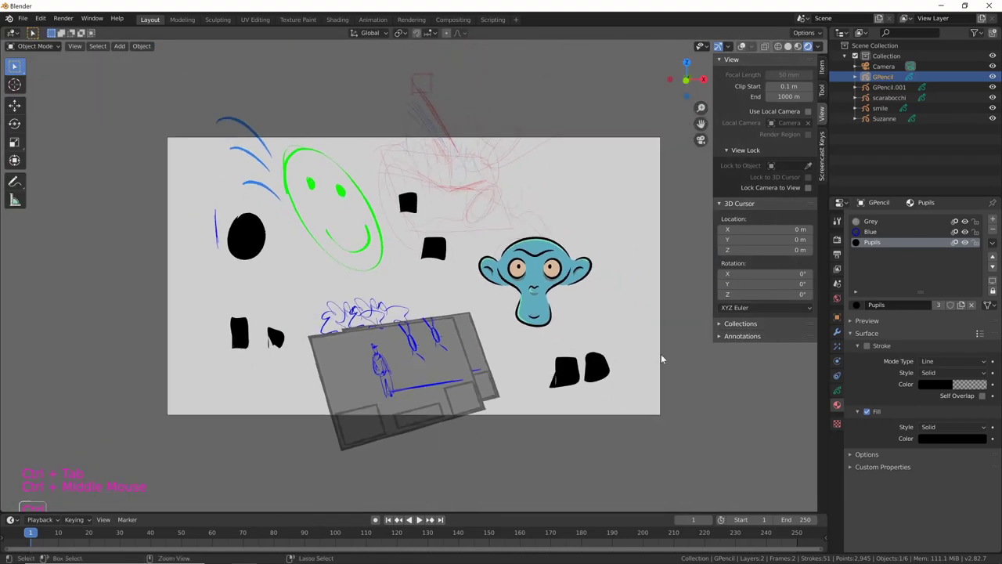
Orbit out of the camera view around the sketches and show GPencil's visual effects settings.
middle_click(660, 361)
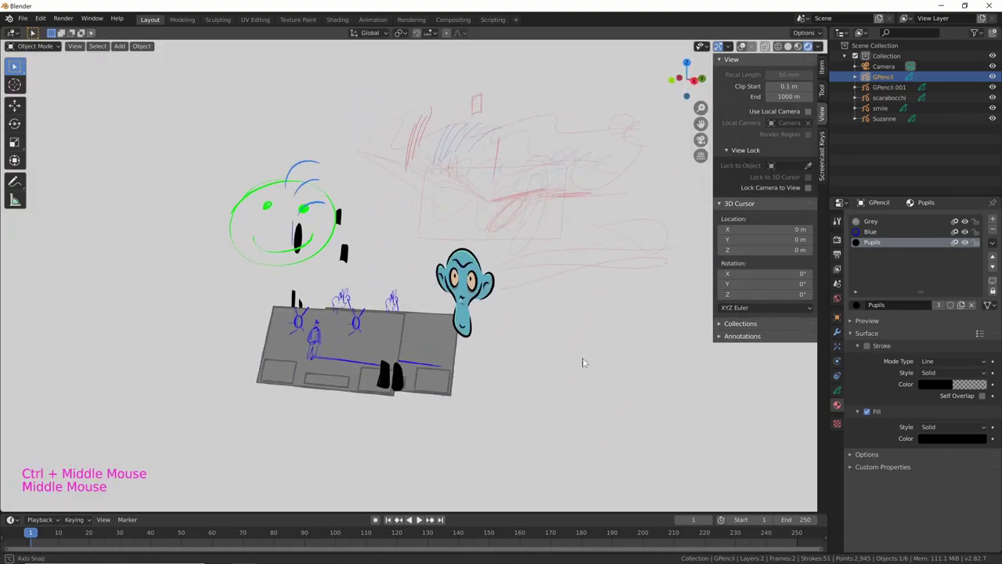
key(c)
middle_click(555, 355)
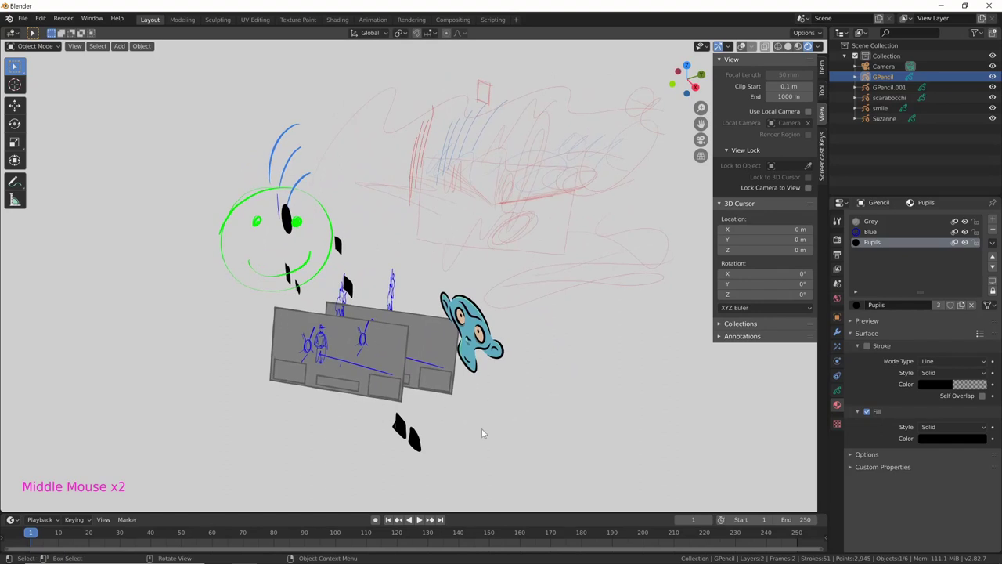
middle_click(536, 377)
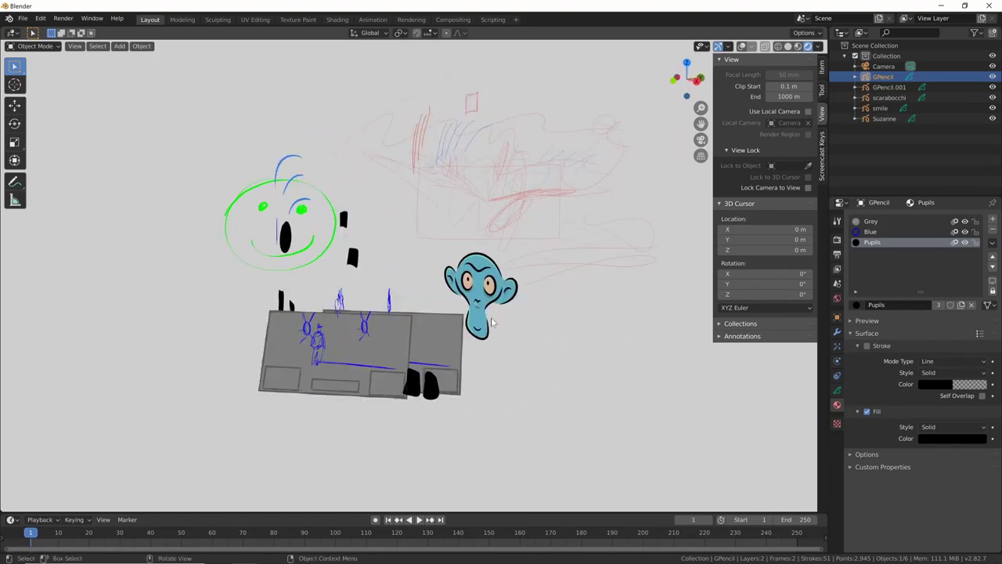
middle_click(557, 405)
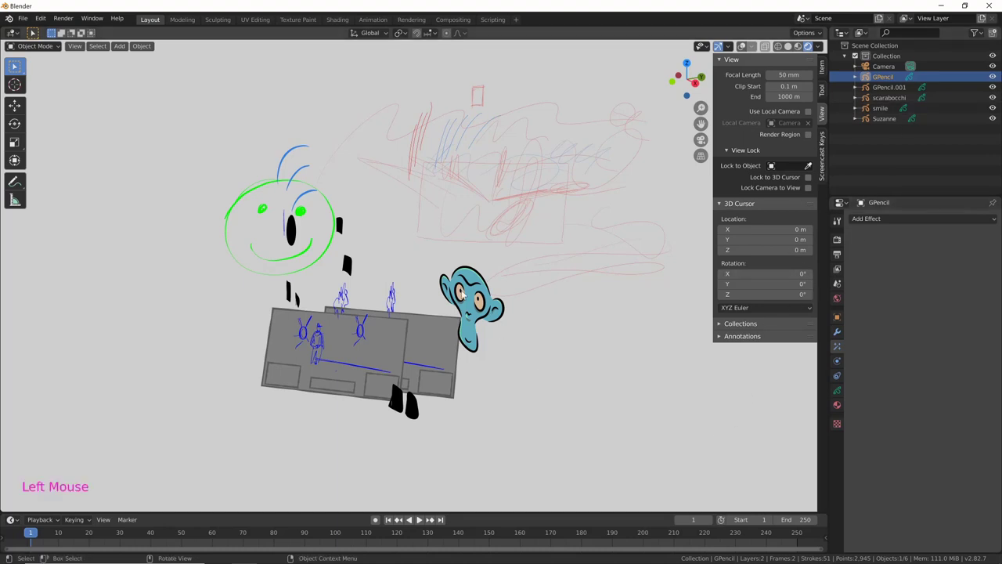
Give Suzanne a Pixelate effect with Size X raised to 197 px.
click(744, 50)
click(888, 218)
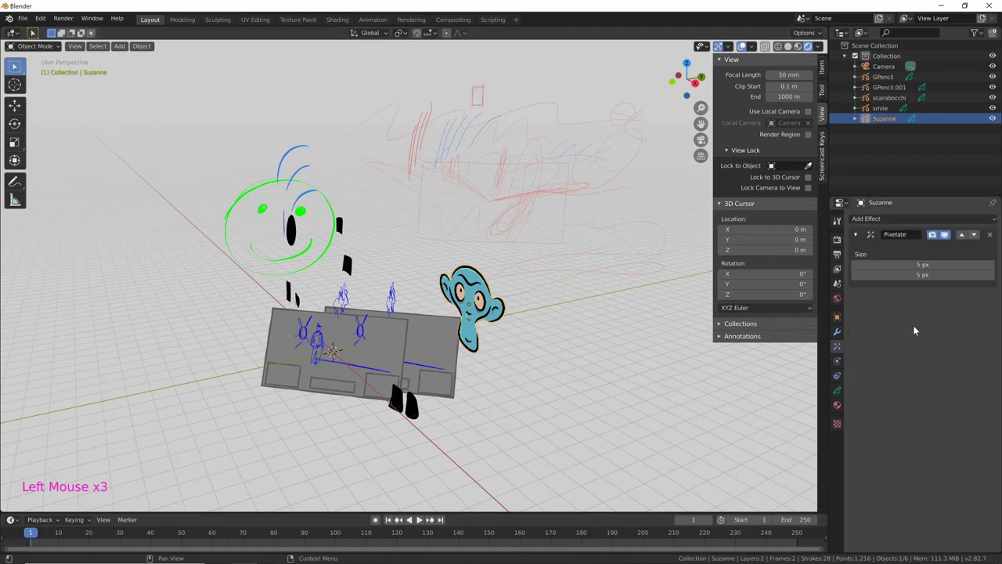
click(542, 403)
middle_click(542, 403)
middle_click(536, 385)
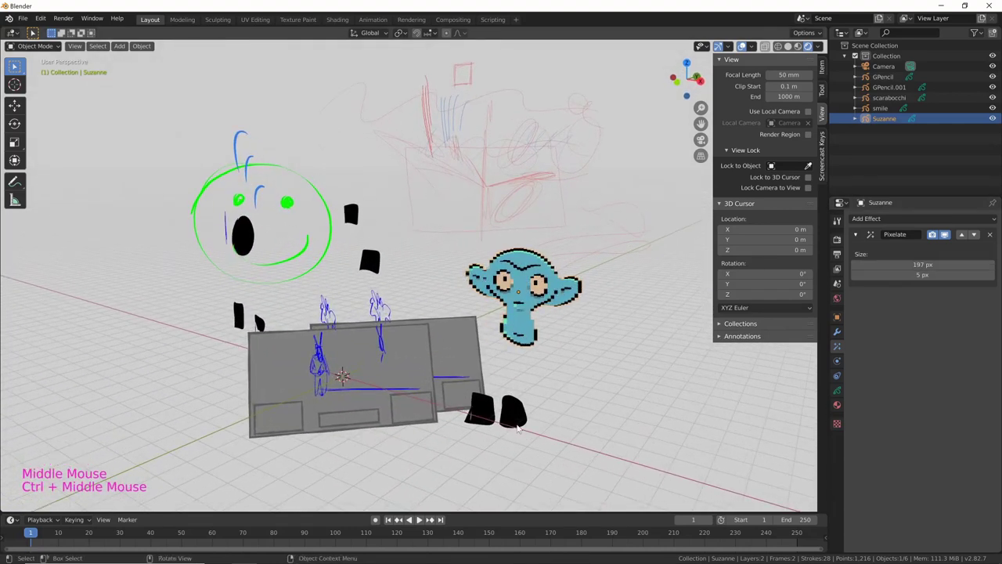
Add a Mirror grease pencil modifier to GPencil, mirroring along X and Y.
click(515, 425)
click(841, 335)
click(624, 415)
middle_click(624, 416)
click(909, 267)
middle_click(650, 395)
Enable Z on GPencil's Mirror modifier and orbit to inspect the strokes mirrored on all three axes.
middle_click(542, 414)
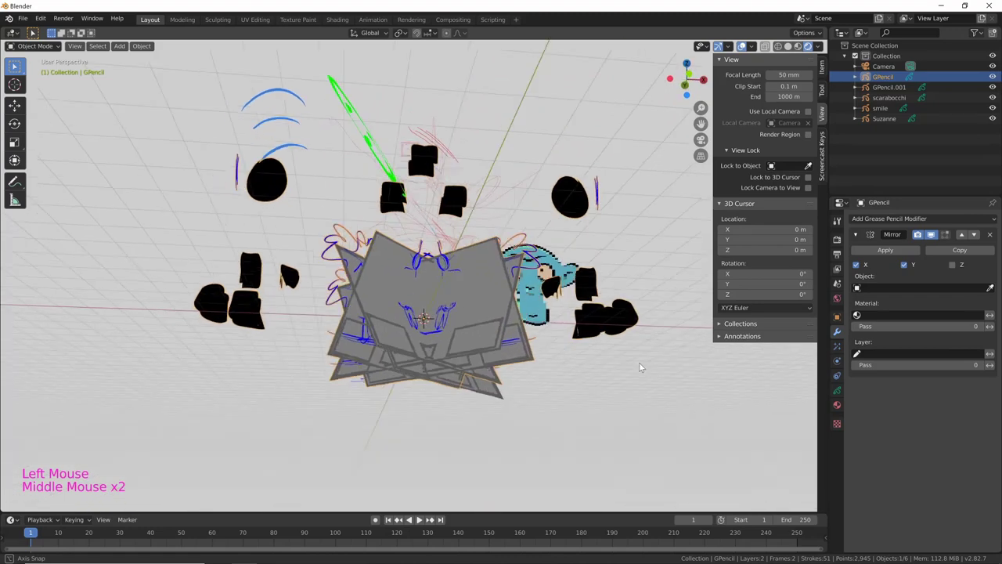
click(961, 266)
middle_click(575, 375)
middle_click(643, 373)
middle_click(588, 395)
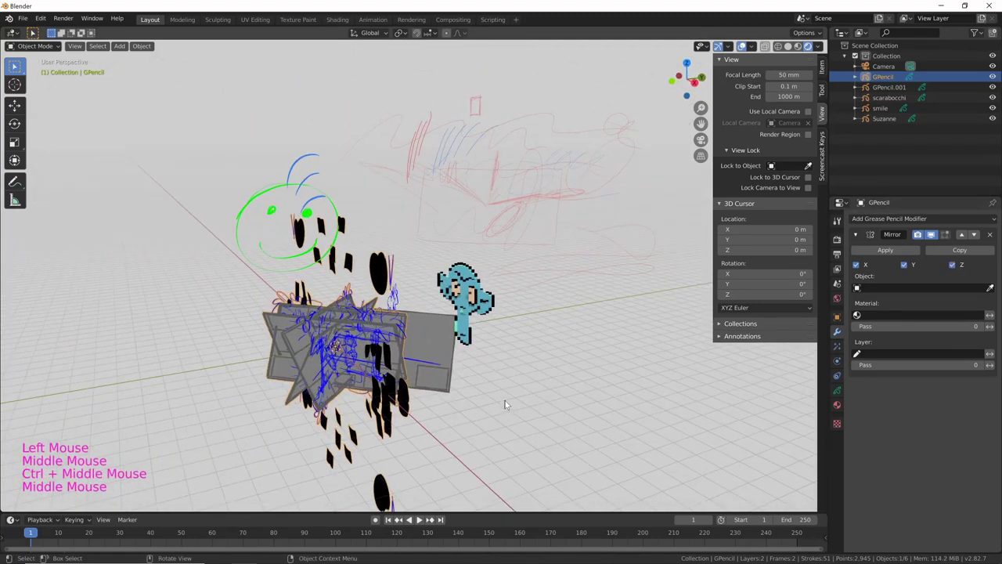
key(g)
middle_click(469, 418)
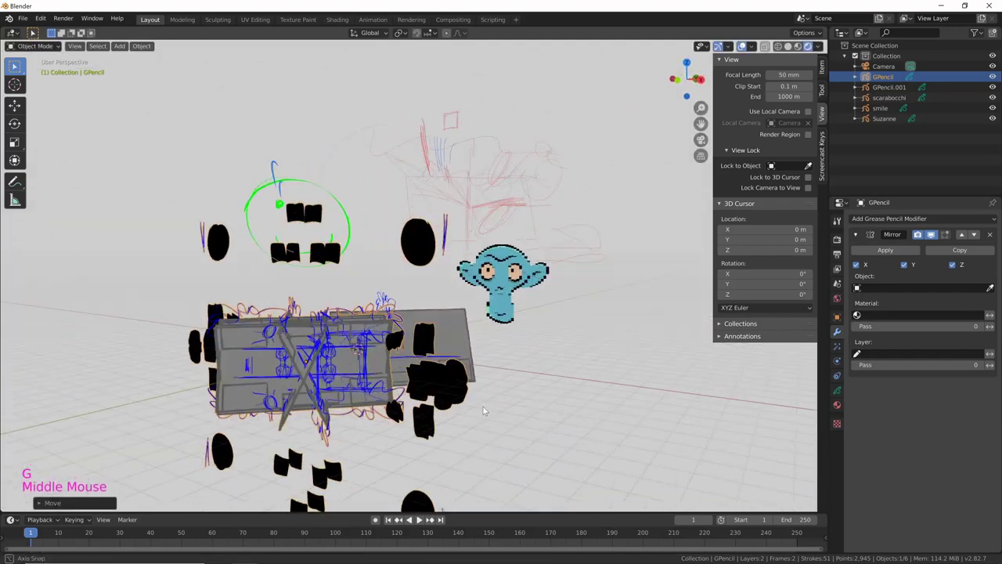
key(g)
middle_click(459, 355)
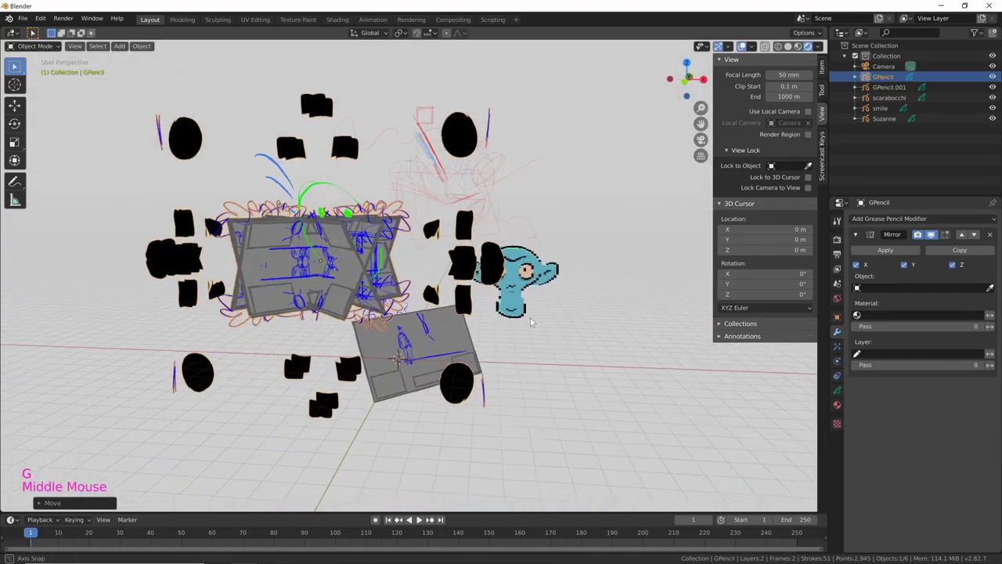
middle_click(510, 363)
middle_click(504, 365)
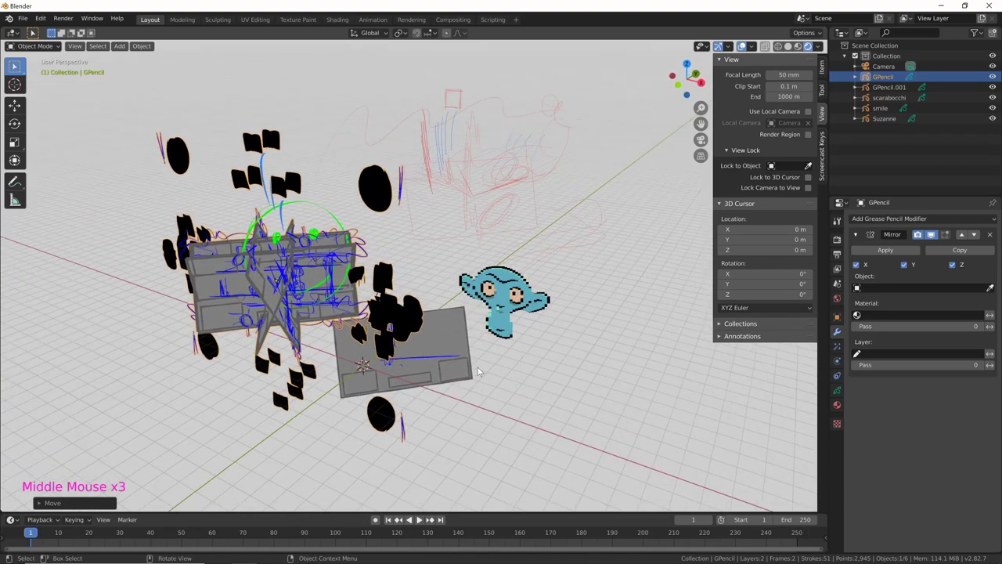